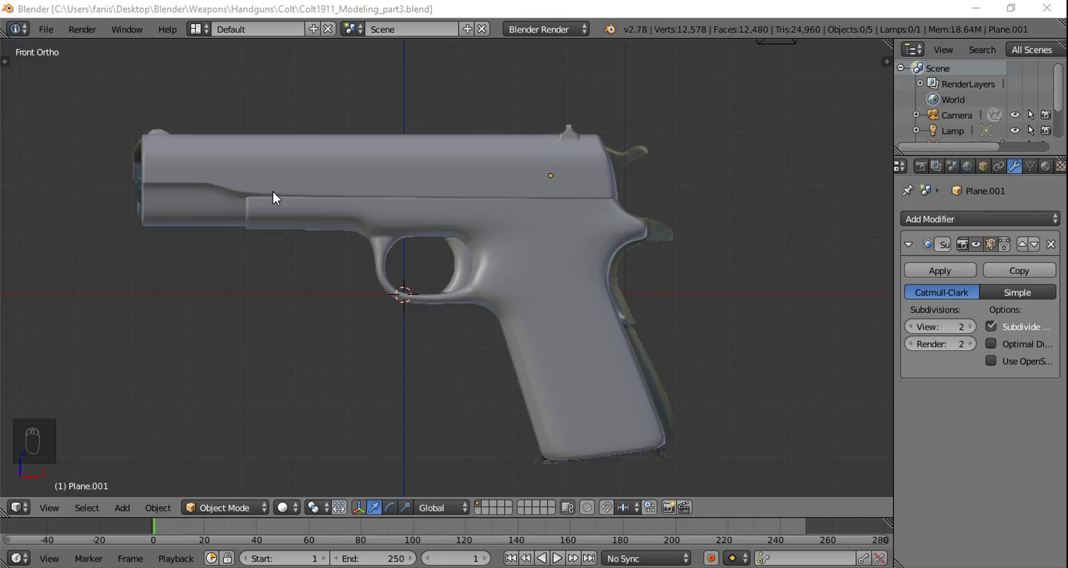
Step: Centre the front plate's origin on its geometry from side view and check its location values
click(199, 260)
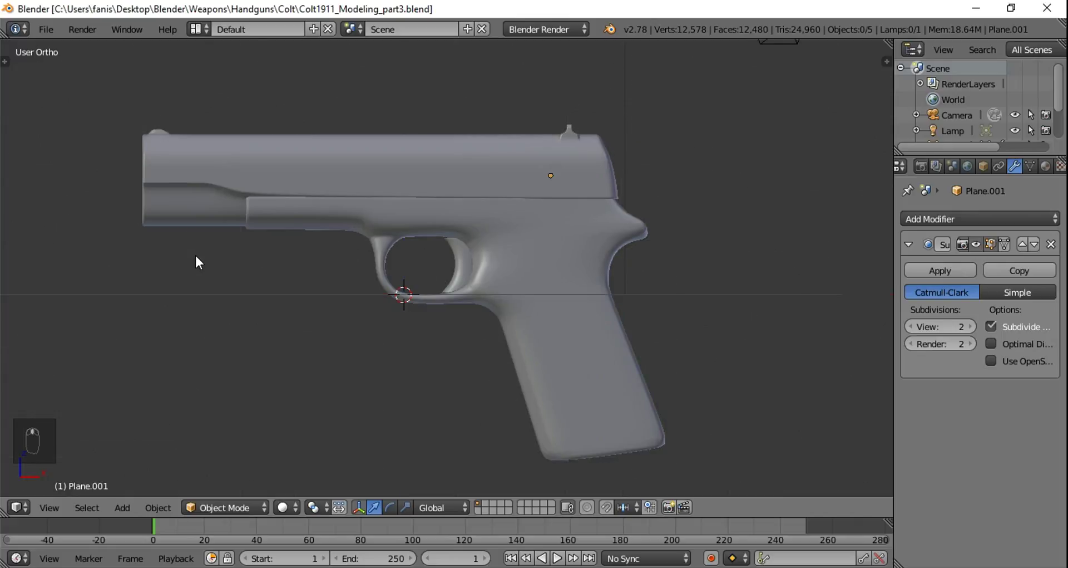
key(ctrl+KP_3)
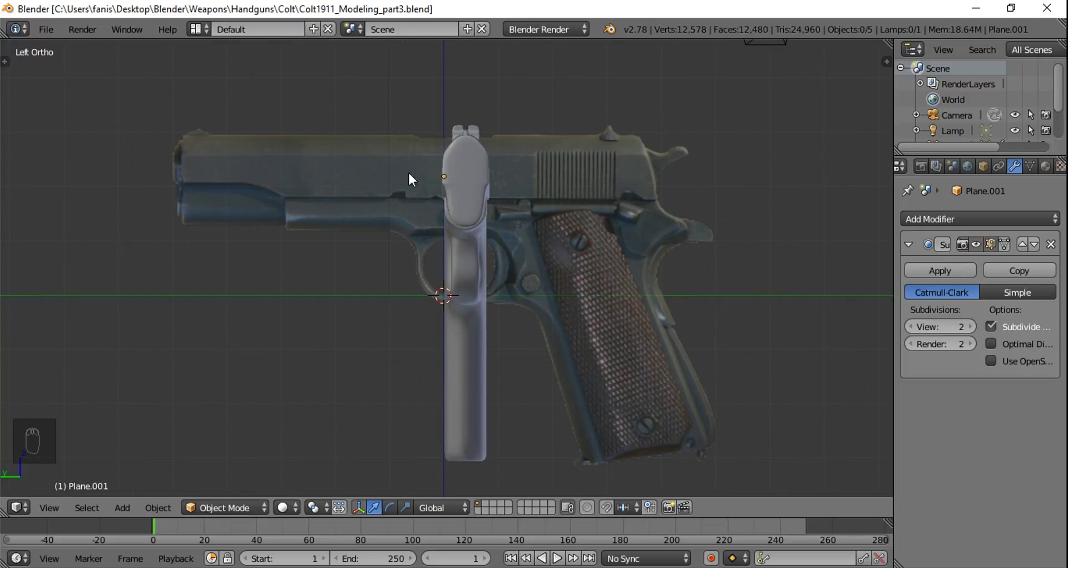
drag(470, 168, 90, 279)
key(t)
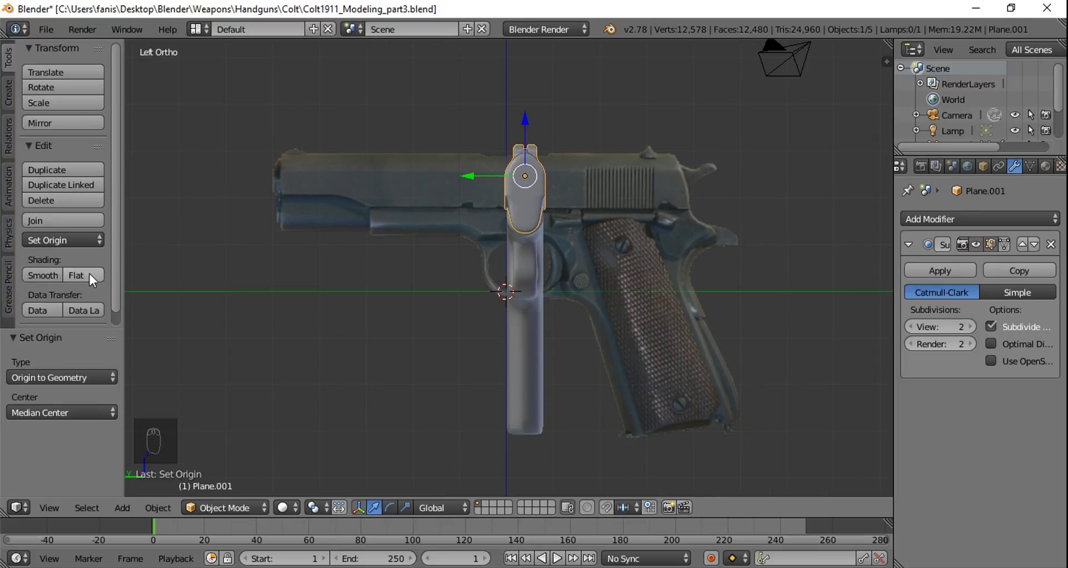
key(n)
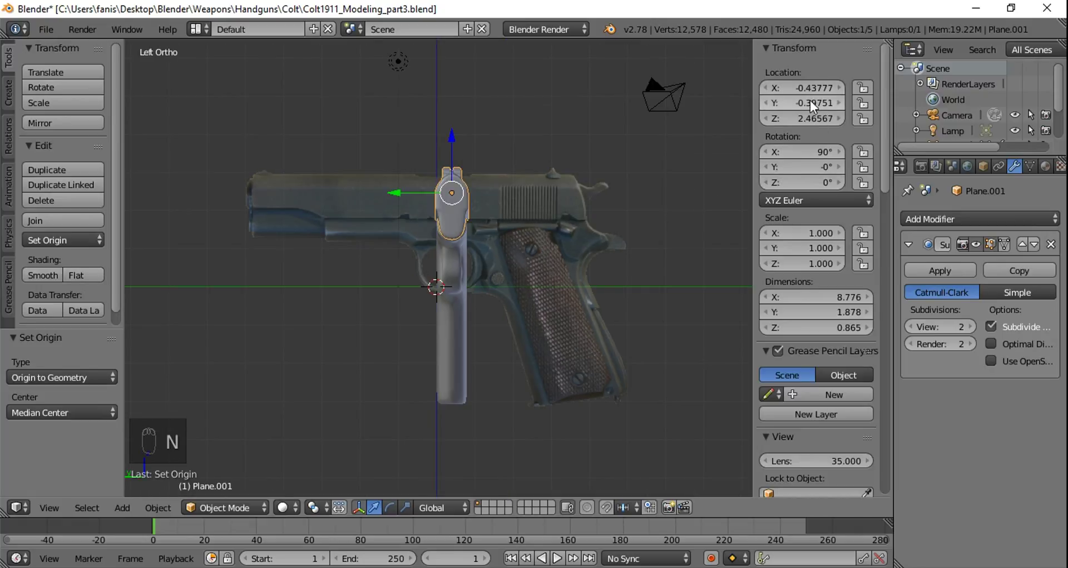
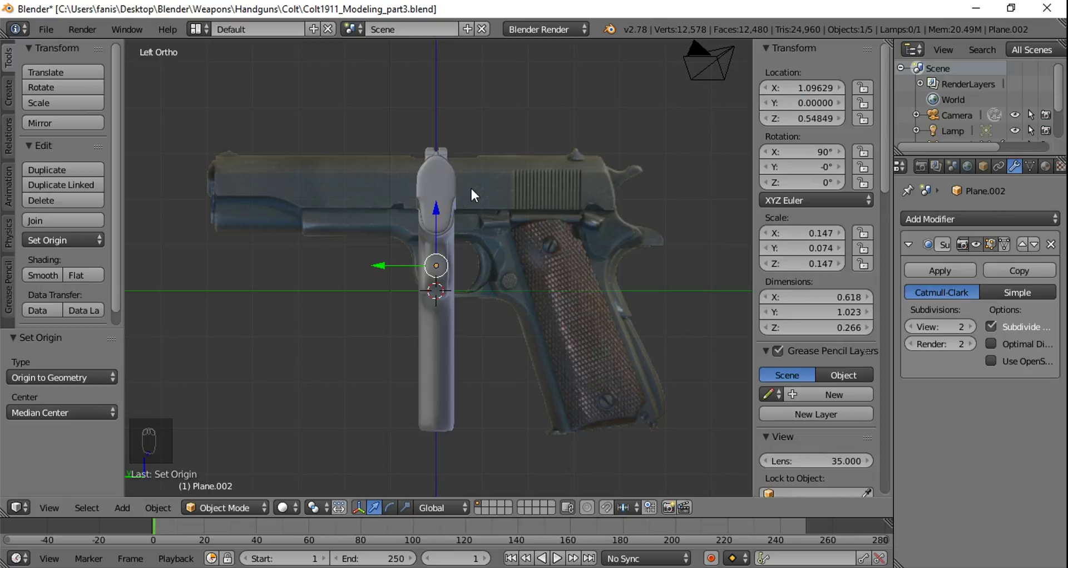
Step: Add a new 12-vertex circle mesh in the straight front view
key(n)
key(t)
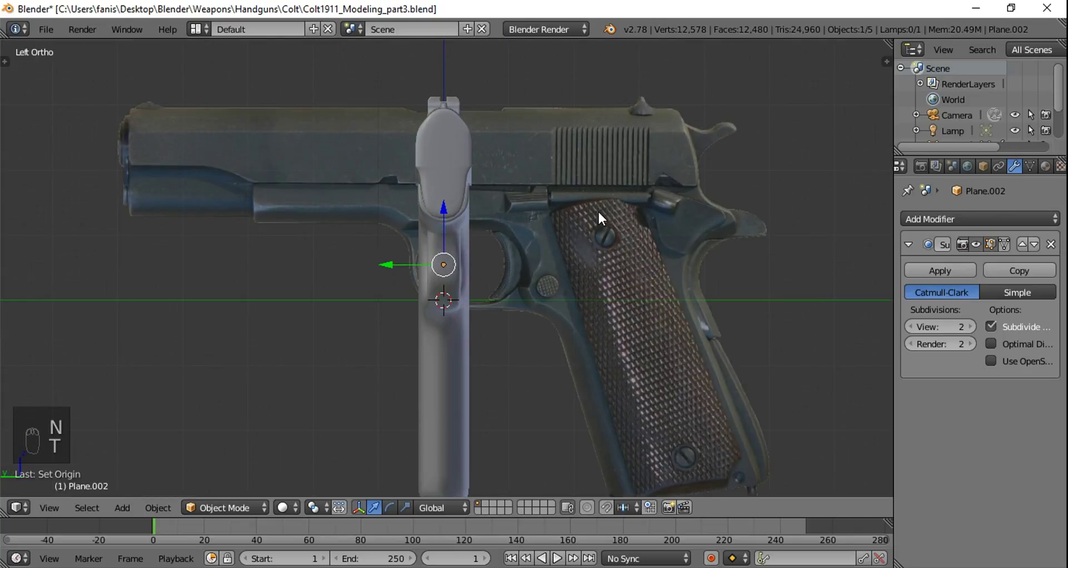
drag(595, 216, 546, 220)
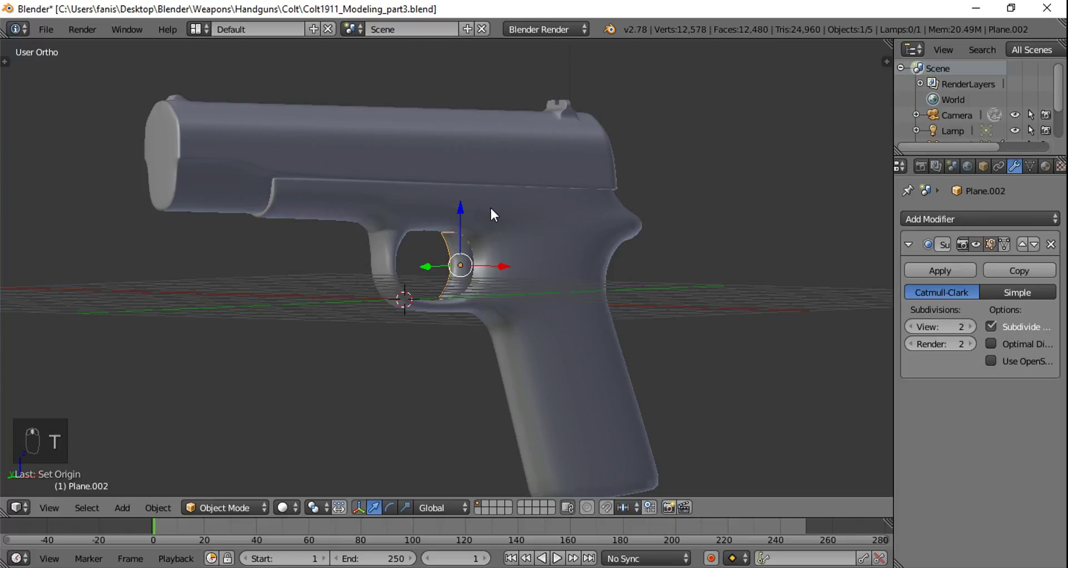
key(KP_1)
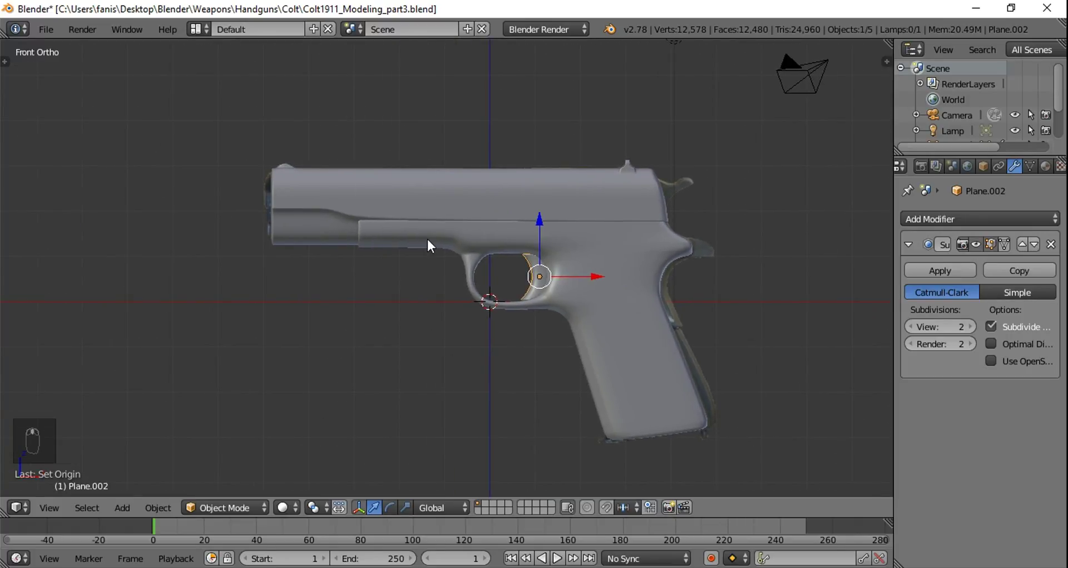
key(a)
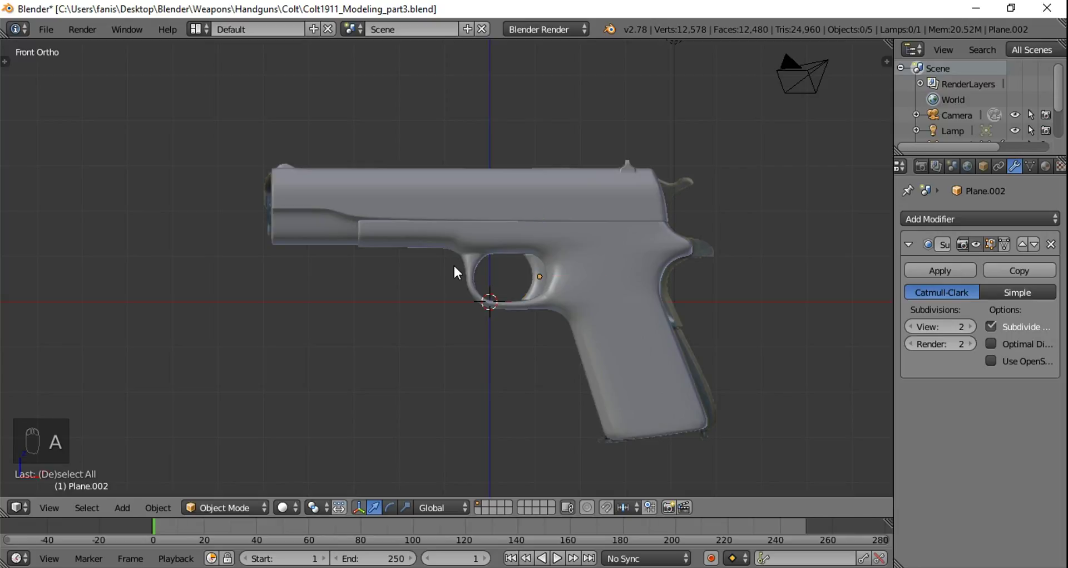
key(shift+a)
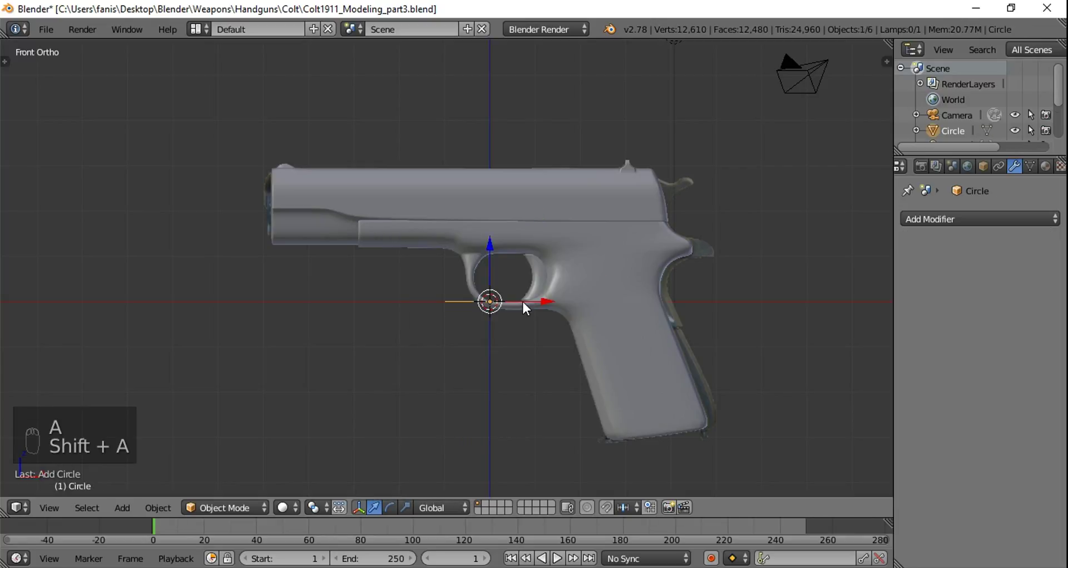
key(t)
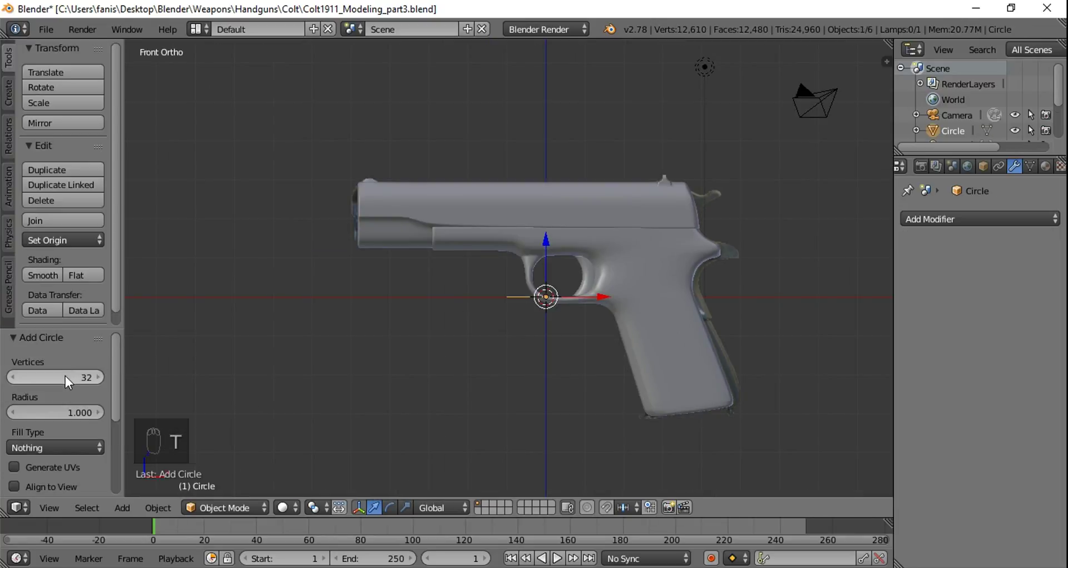
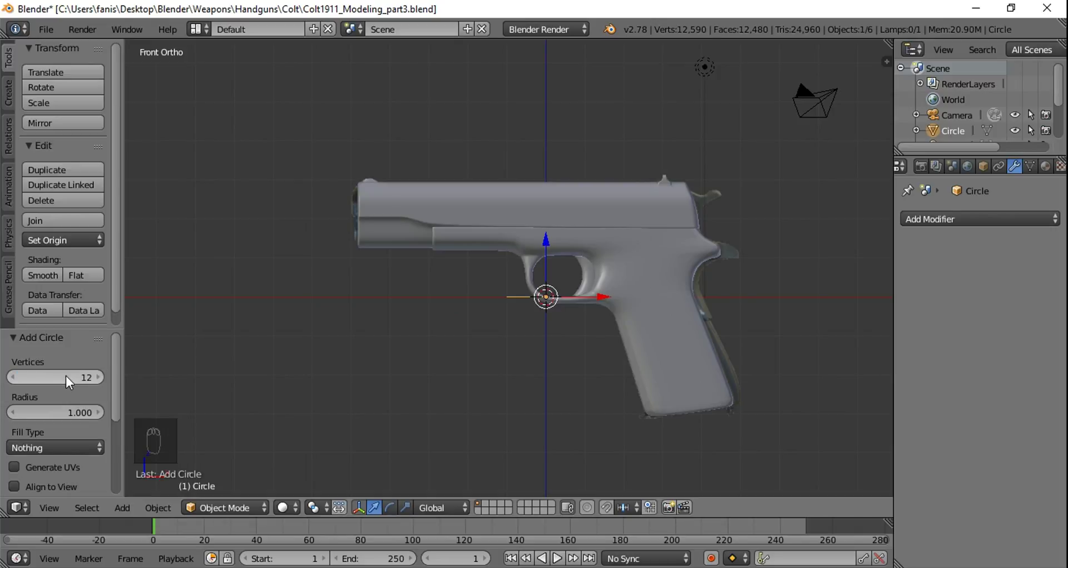
Step: Rotate the circle upright by 90° and place it against the slide's front face at the muzzle
key(t)
key(r)
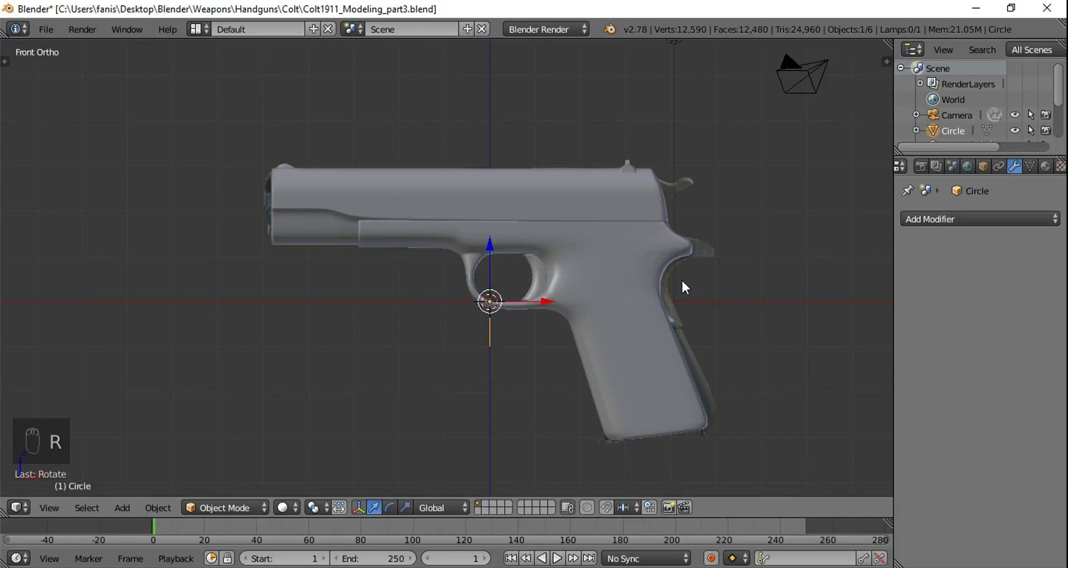
key(g)
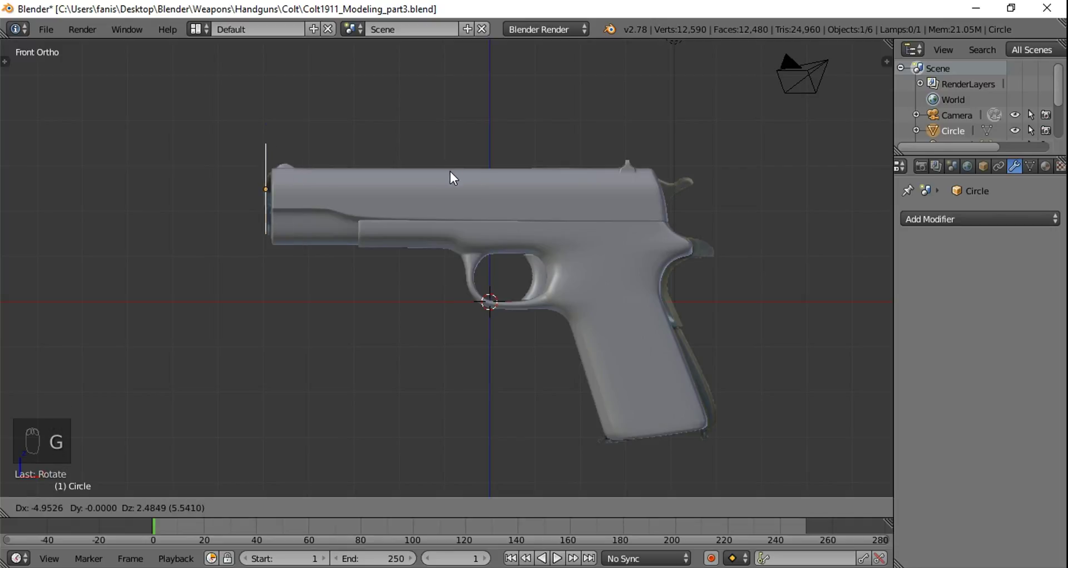
key(KP_Decimal)
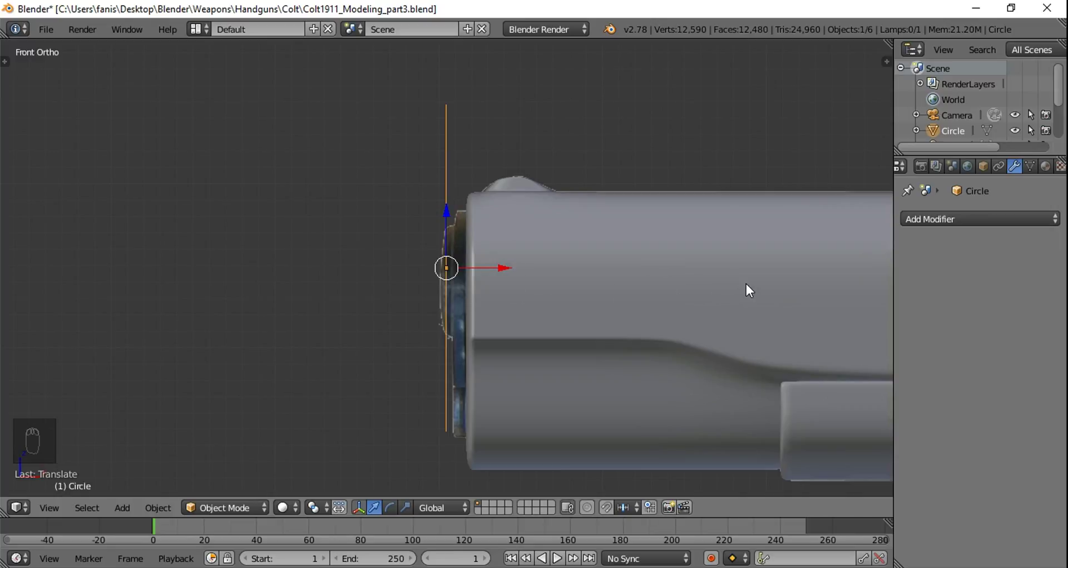
key(s)
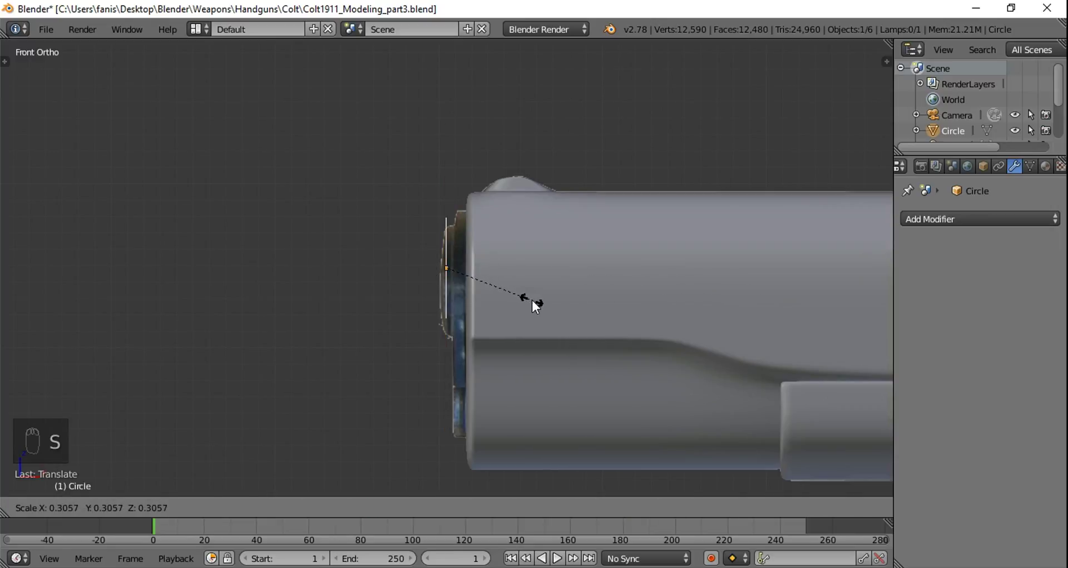
drag(455, 213, 453, 227)
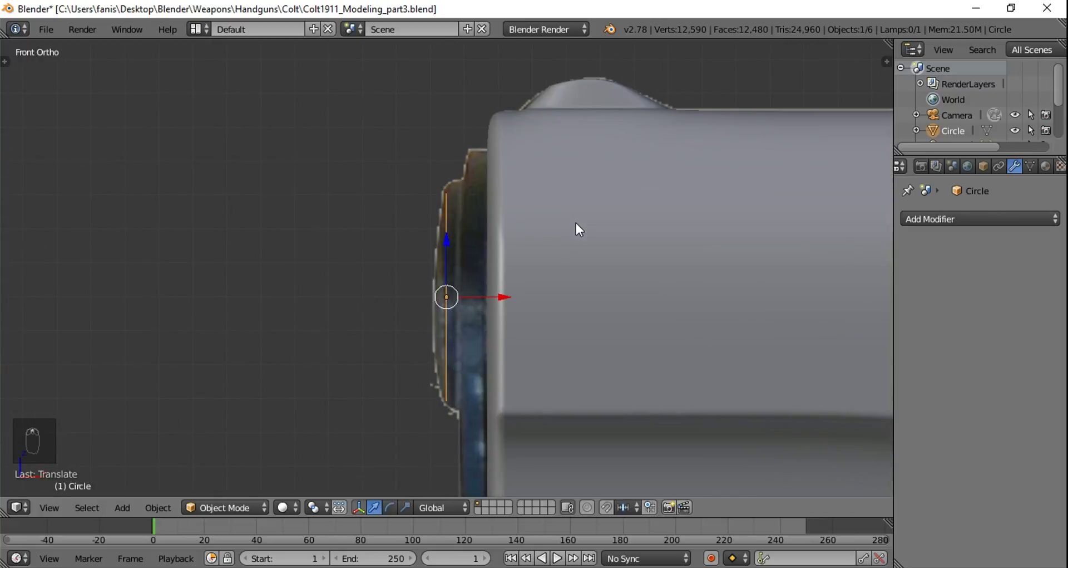
key(s)
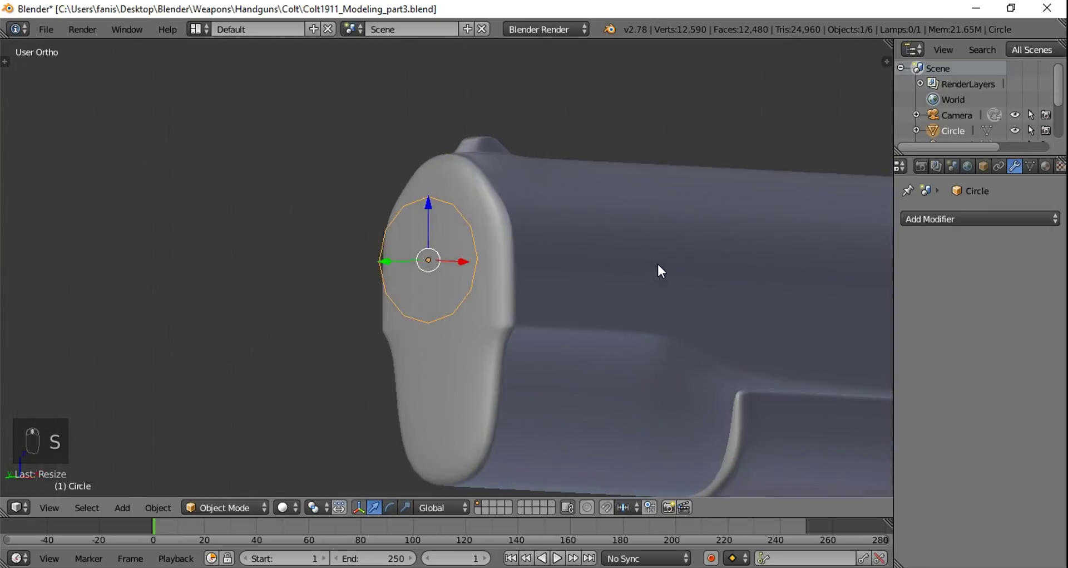
key(KP_1)
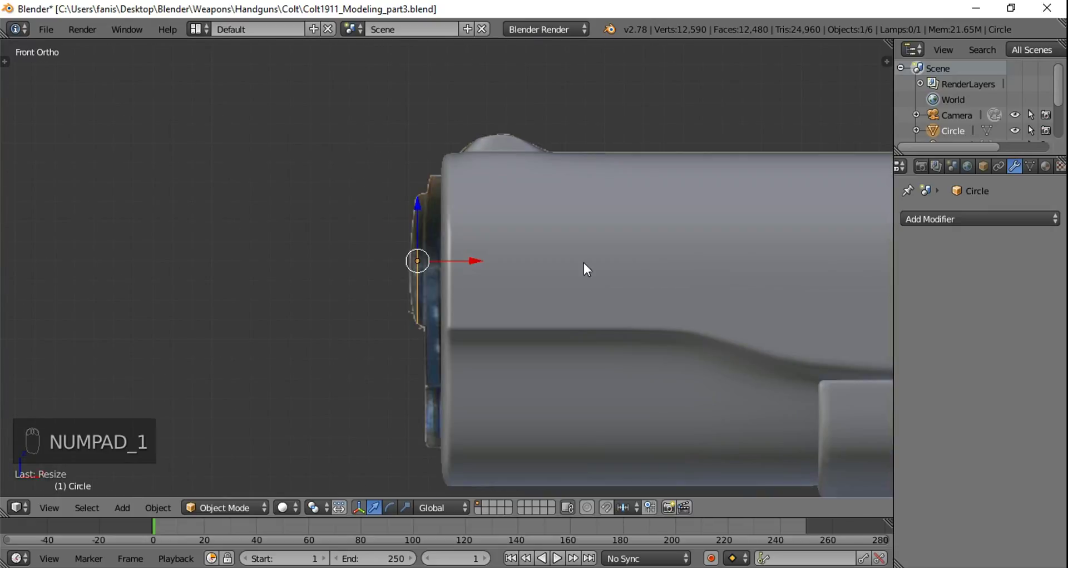
Step: Extrude the circle's vertex ring along the slide's length into a short open tube
key(Tab)
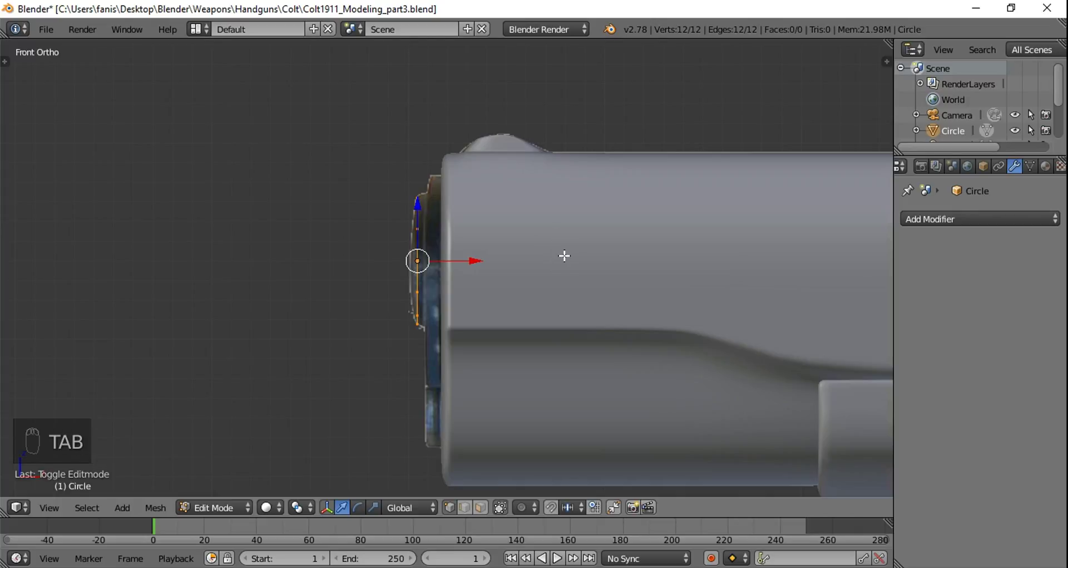
key(s)
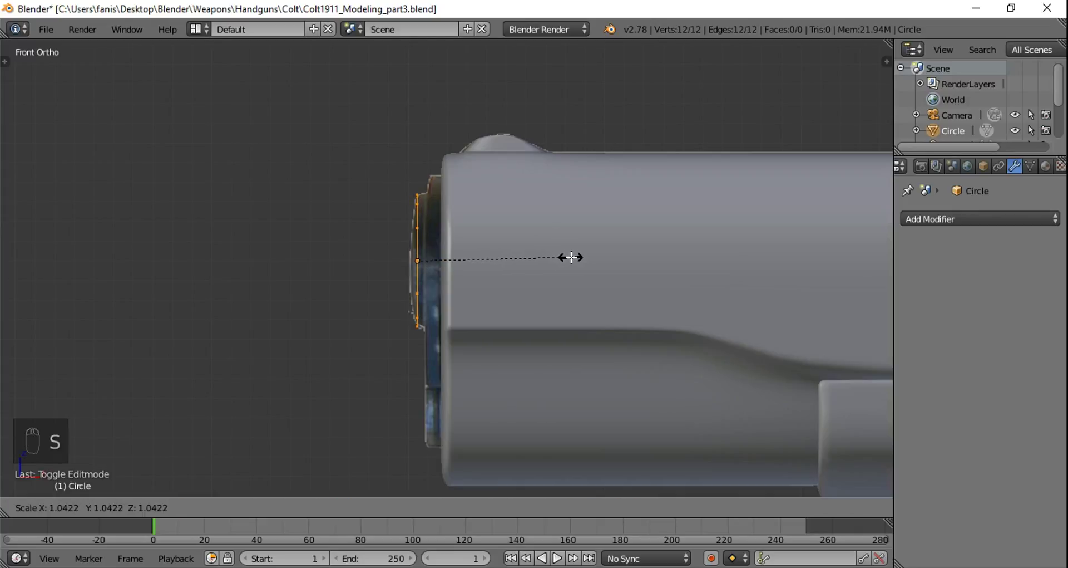
key(e)
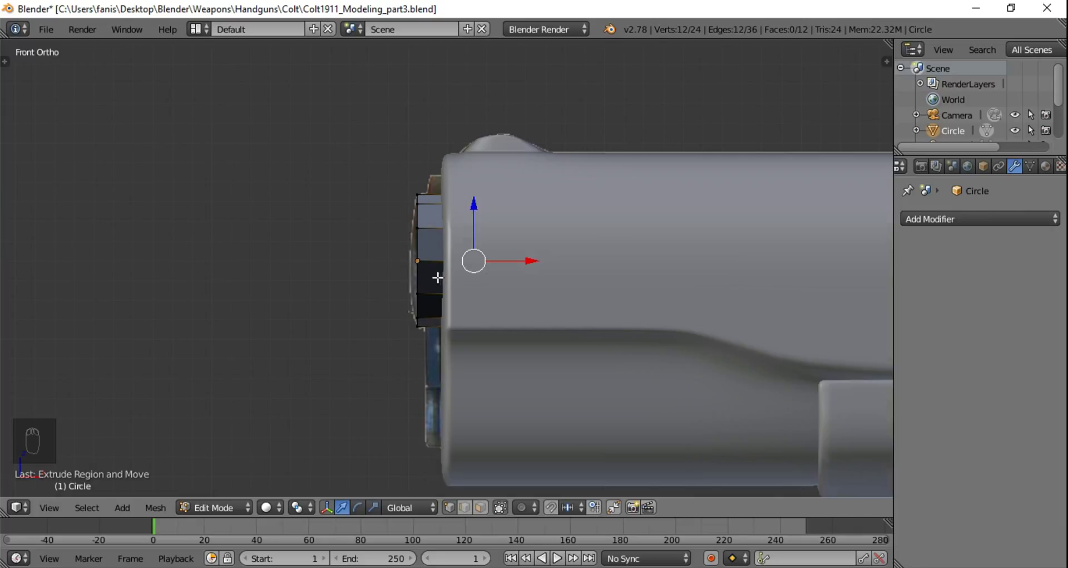
drag(467, 256, 553, 264)
key(a)
key(a)
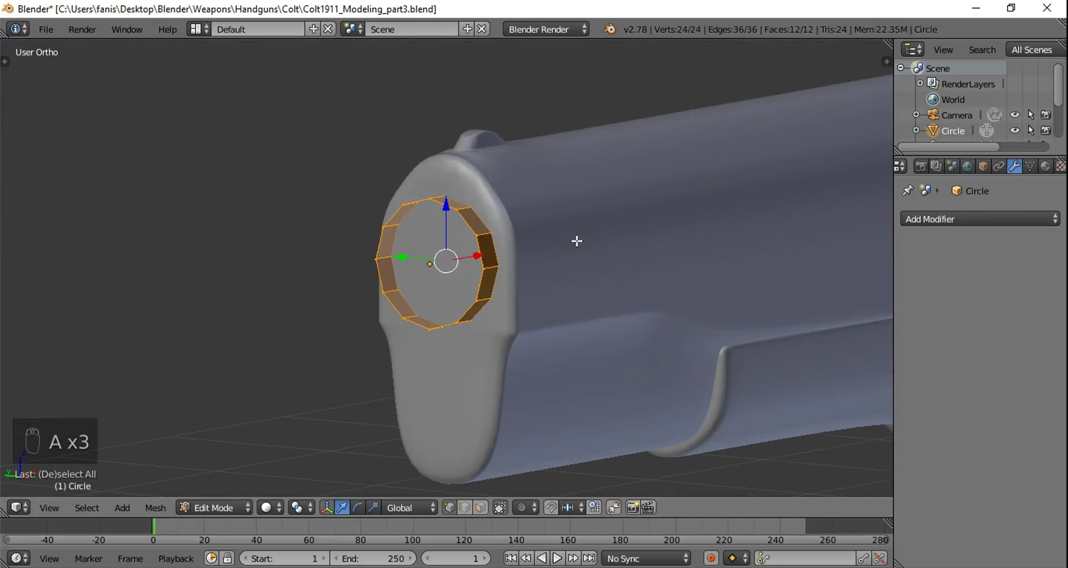
Step: Recalculate the tube's normals and check it from the side of the slide
key(ctrl+n)
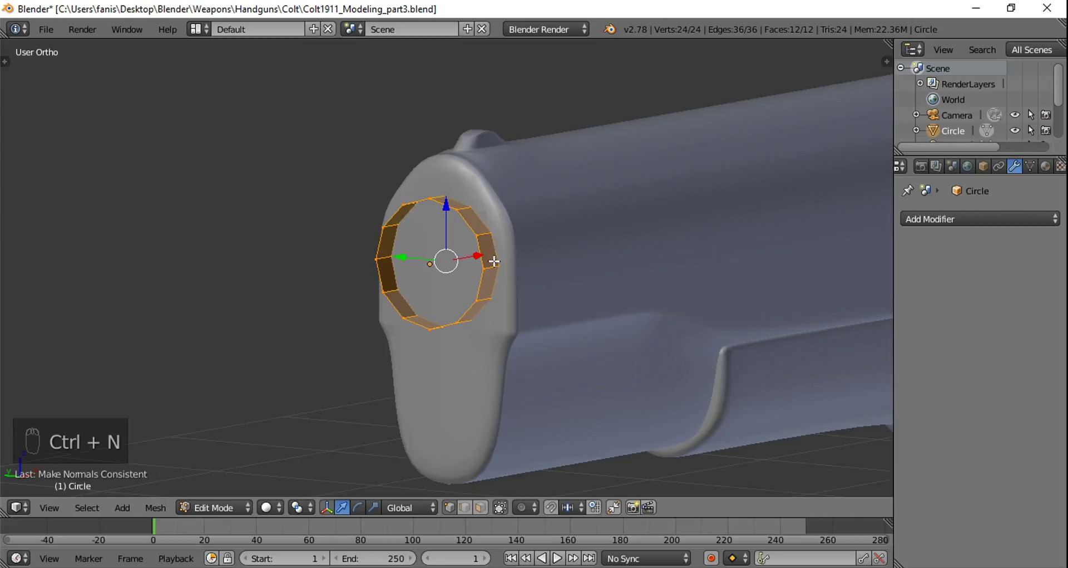
key(a)
drag(542, 265, 498, 234)
key(Tab)
key(Tab)
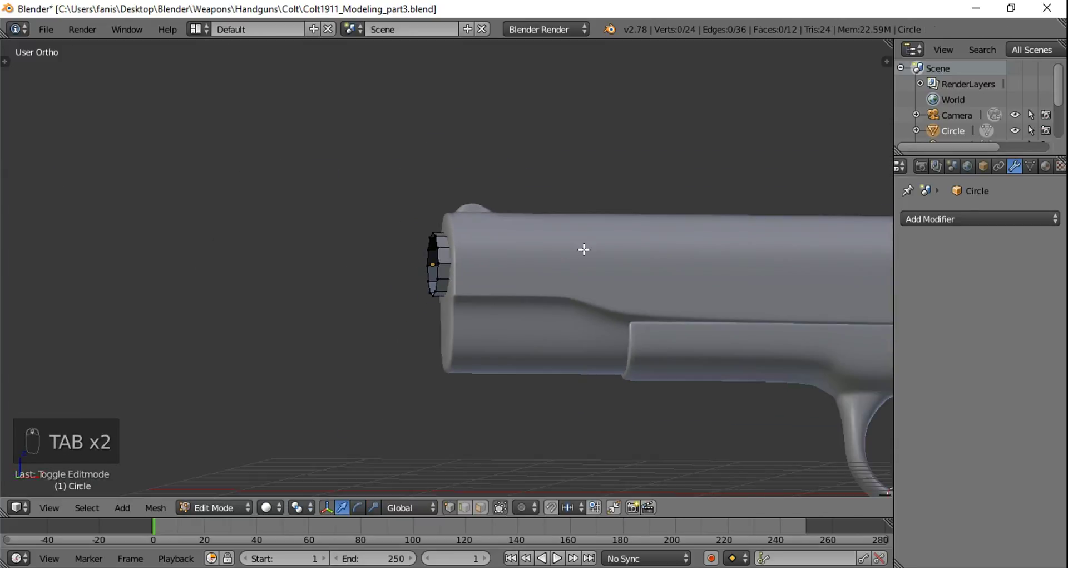
Step: In wireframe front view, push the tube's rear ring deep into the slide
middle_click(583, 254)
key(z)
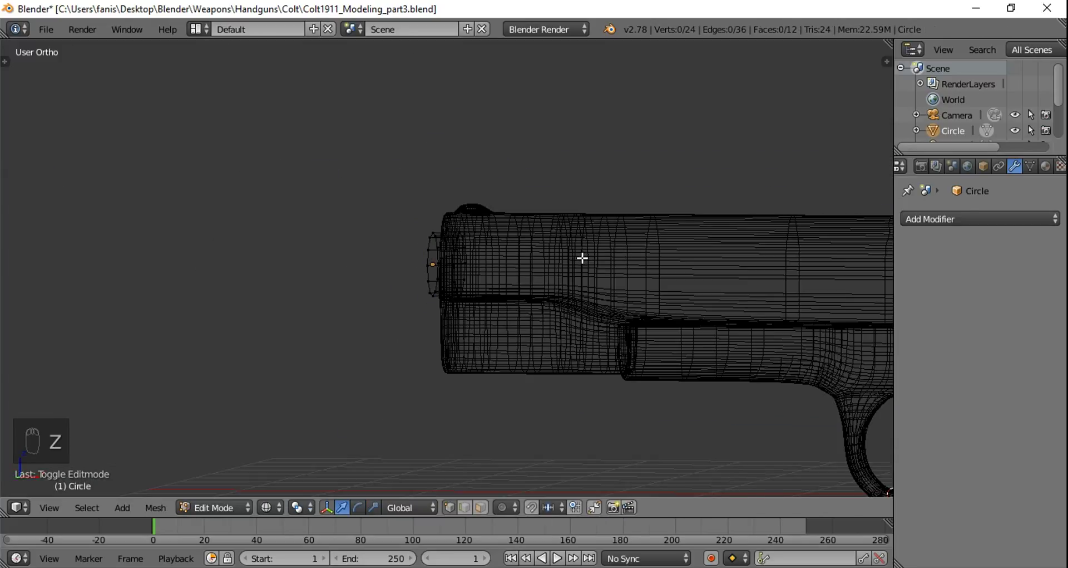
key(KP_1)
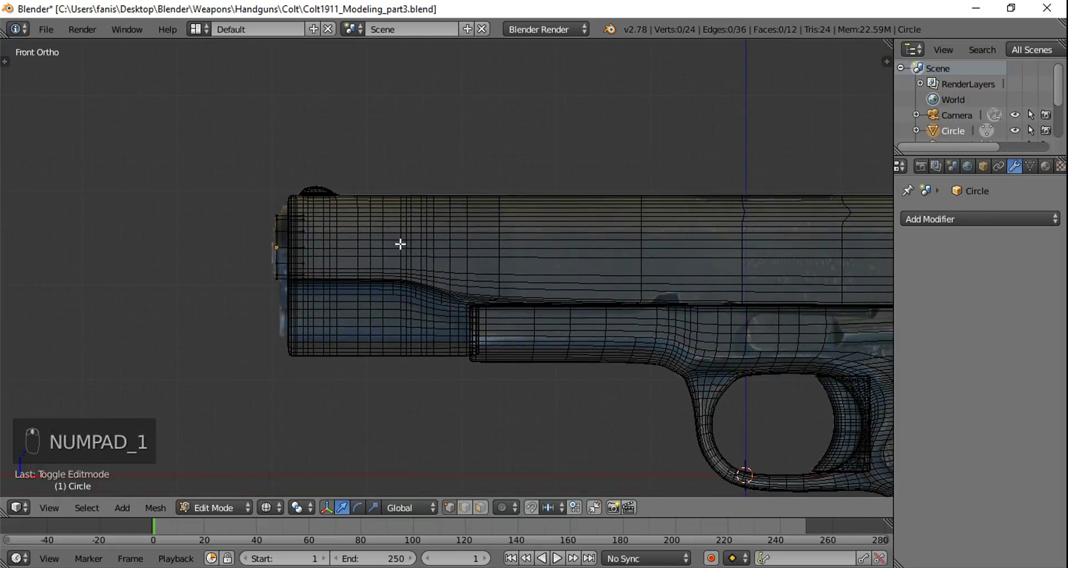
key(a)
key(a)
key(b)
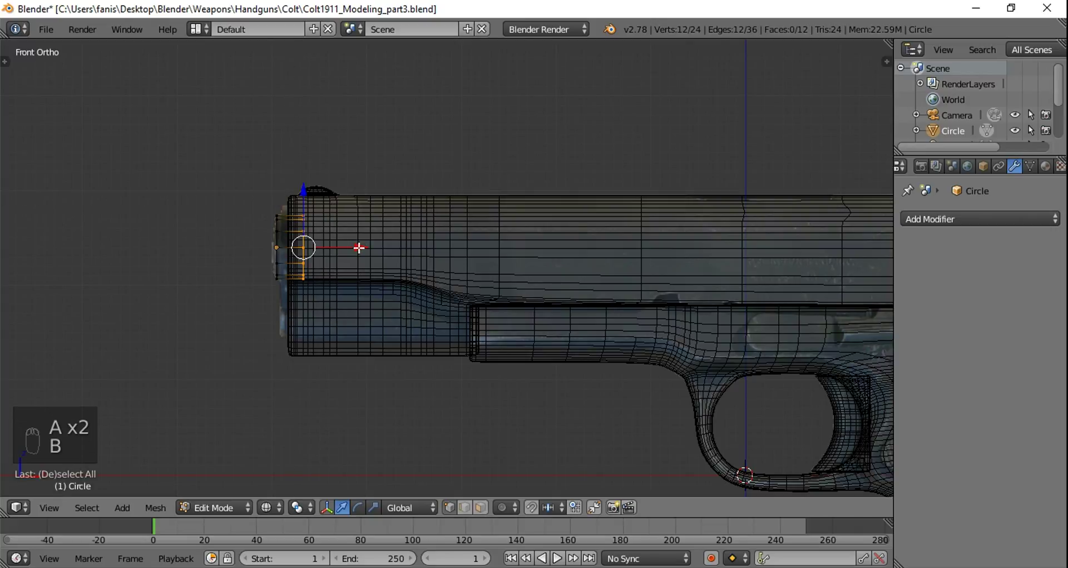
drag(369, 245, 749, 237)
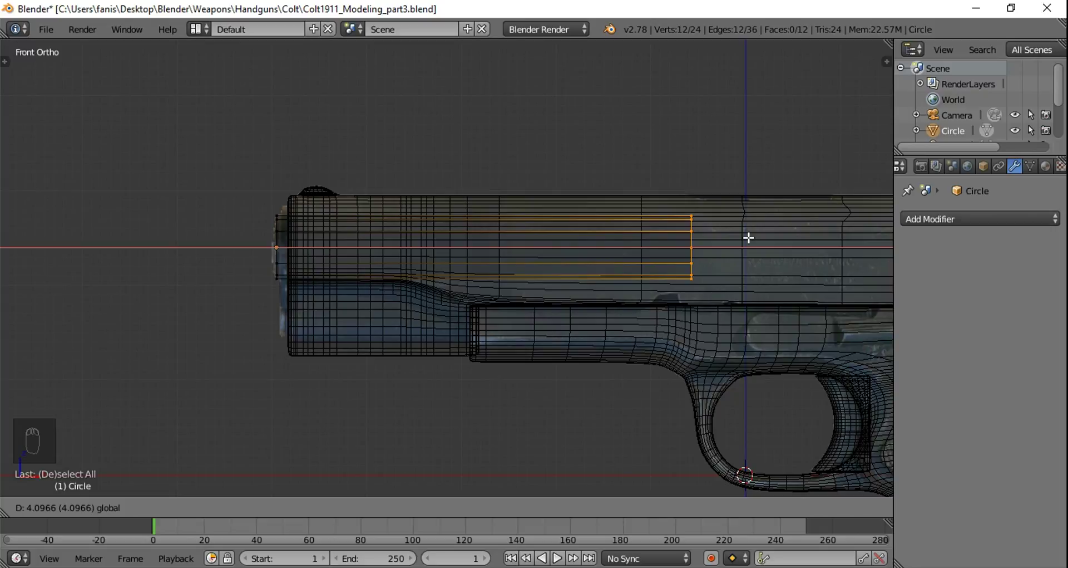
drag(433, 239, 518, 239)
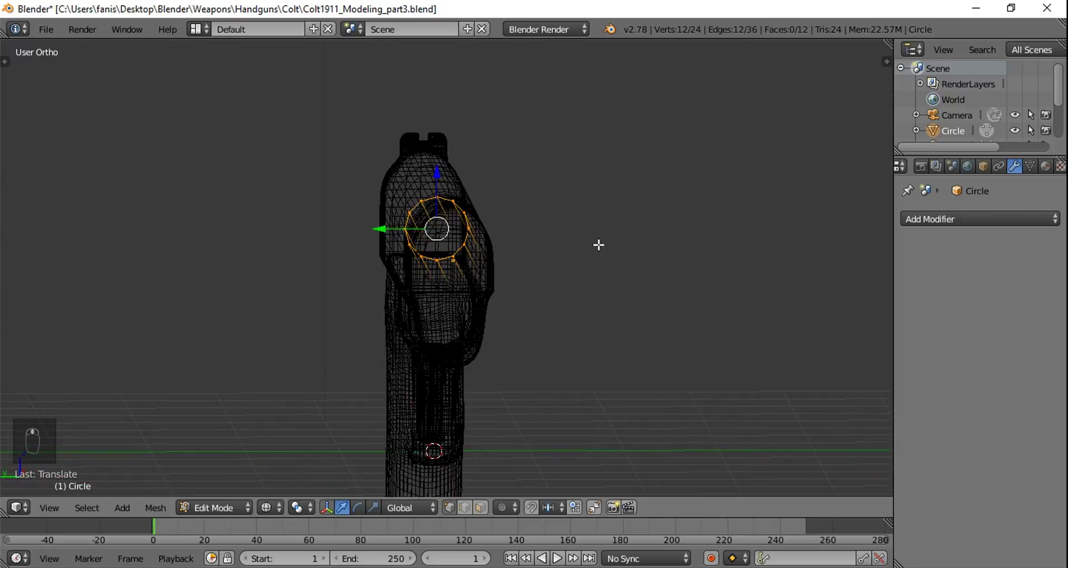
key(a)
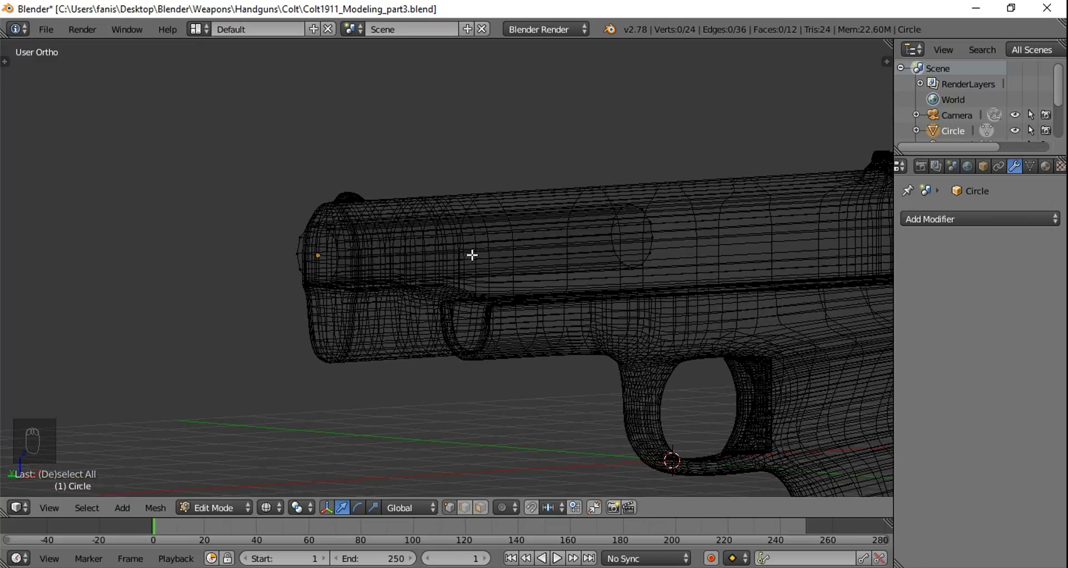
Step: Undo the move and check the tube's rings in solid and wireframe display
key(ctrl+z)
key(ctrl+z)
drag(442, 249, 389, 245)
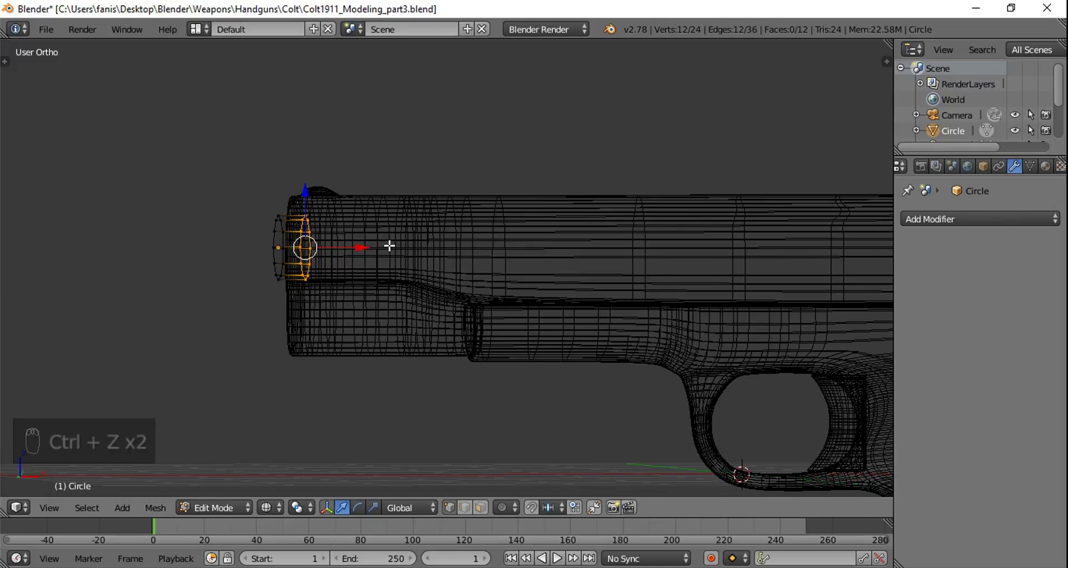
key(a)
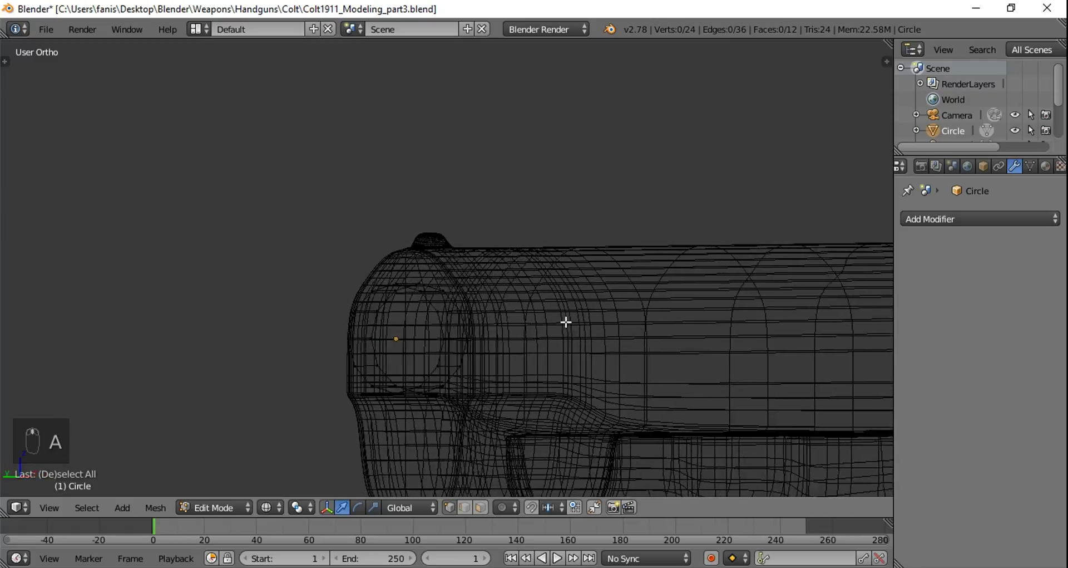
key(Tab)
key(z)
key(Tab)
drag(449, 322, 502, 328)
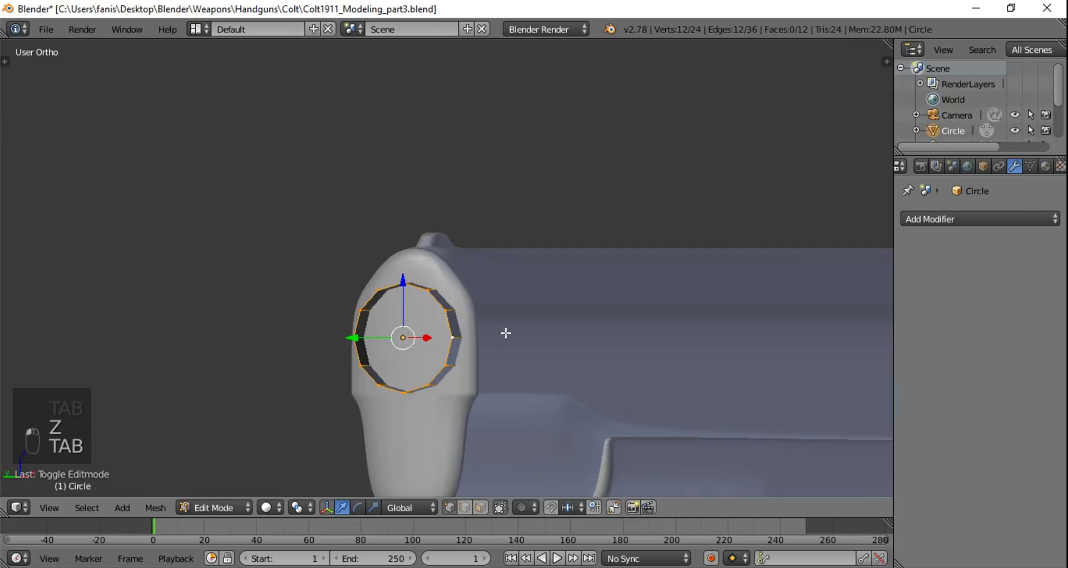
key(Tab)
key(z)
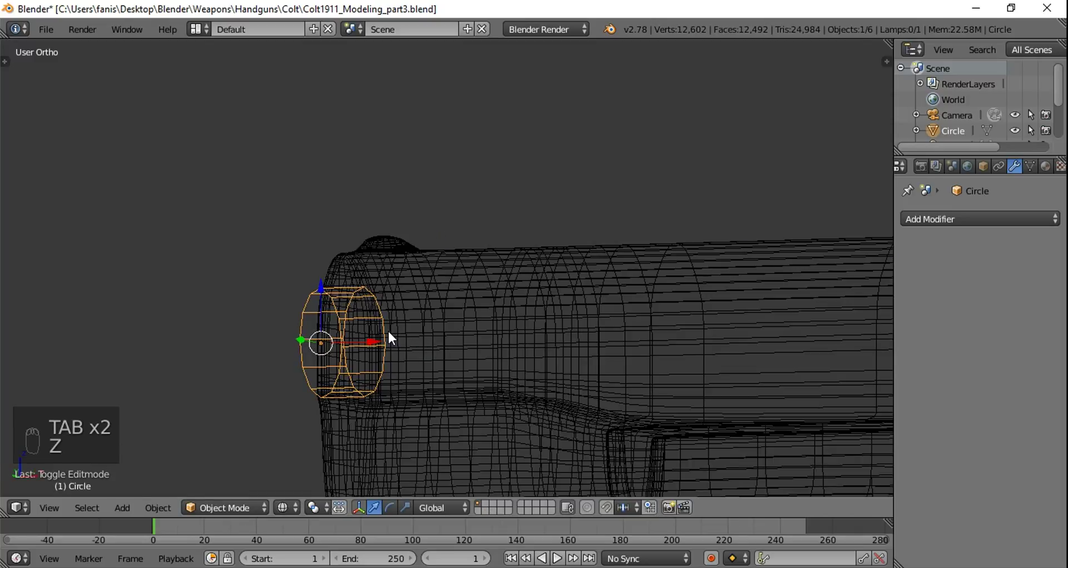
Step: Delete the extruded back ring, leaving the flat circle seen against the reference photo
key(Tab)
drag(385, 326, 424, 333)
key(x)
click(424, 332)
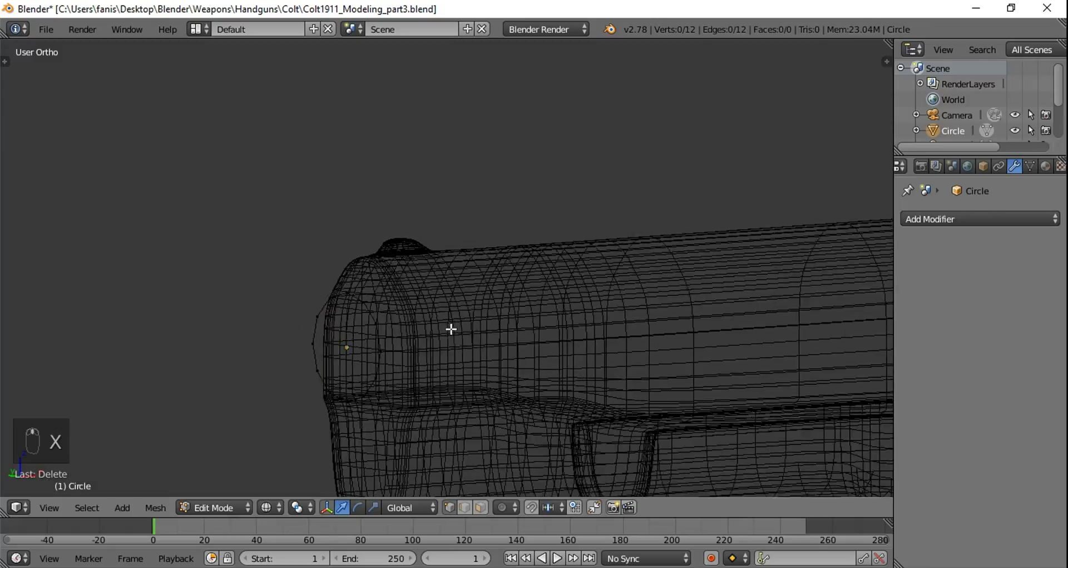
drag(405, 320, 491, 317)
drag(491, 318, 521, 304)
key(ctrl+KP_3)
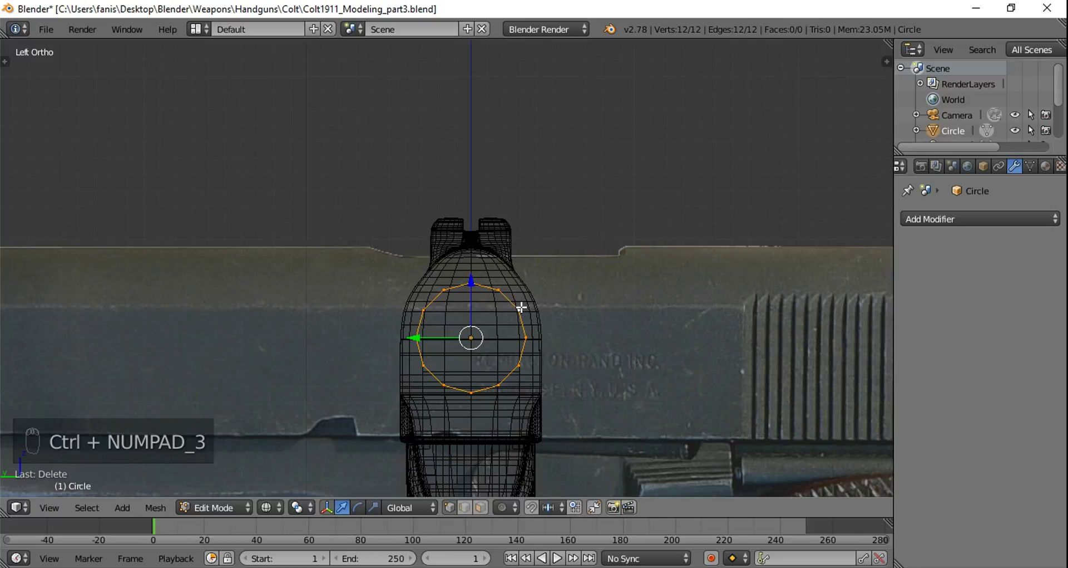
Step: Extrude and shrink an inner ring to fit the barrel hole, then extrude it back into the slide
key(z)
key(e)
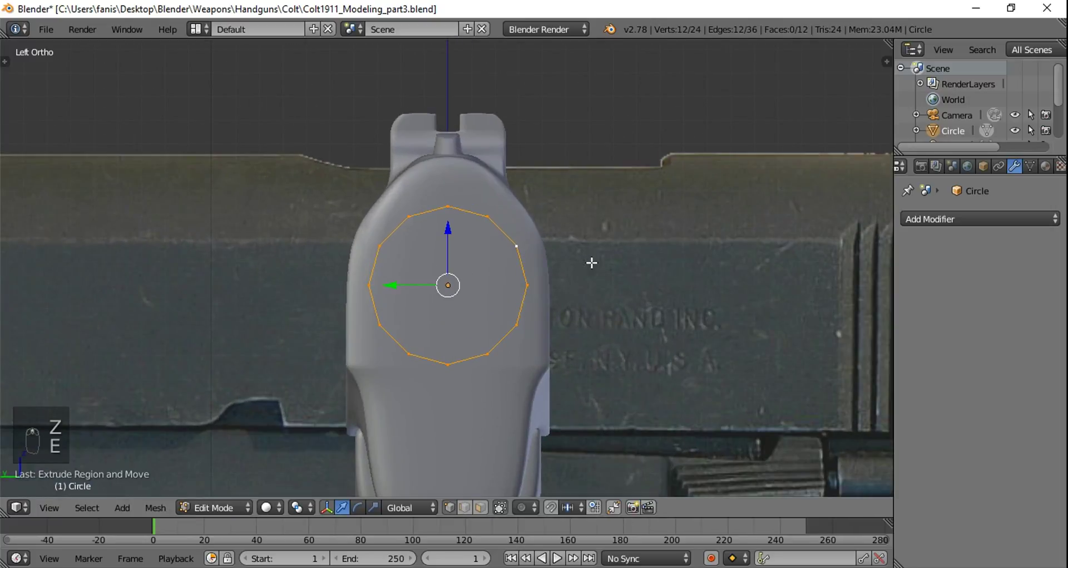
key(s)
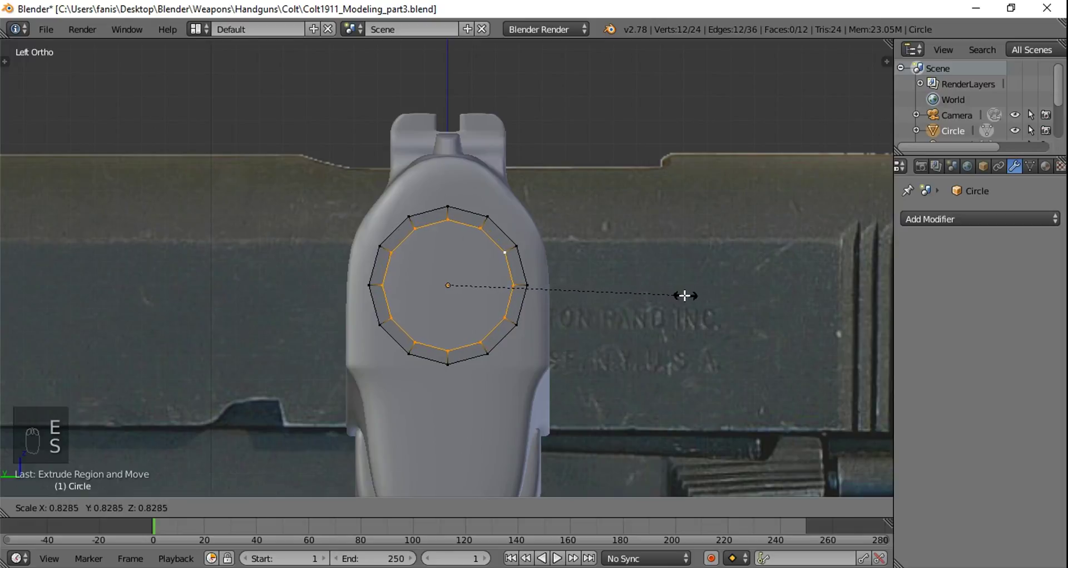
drag(684, 292, 577, 290)
key(e)
drag(293, 283, 764, 301)
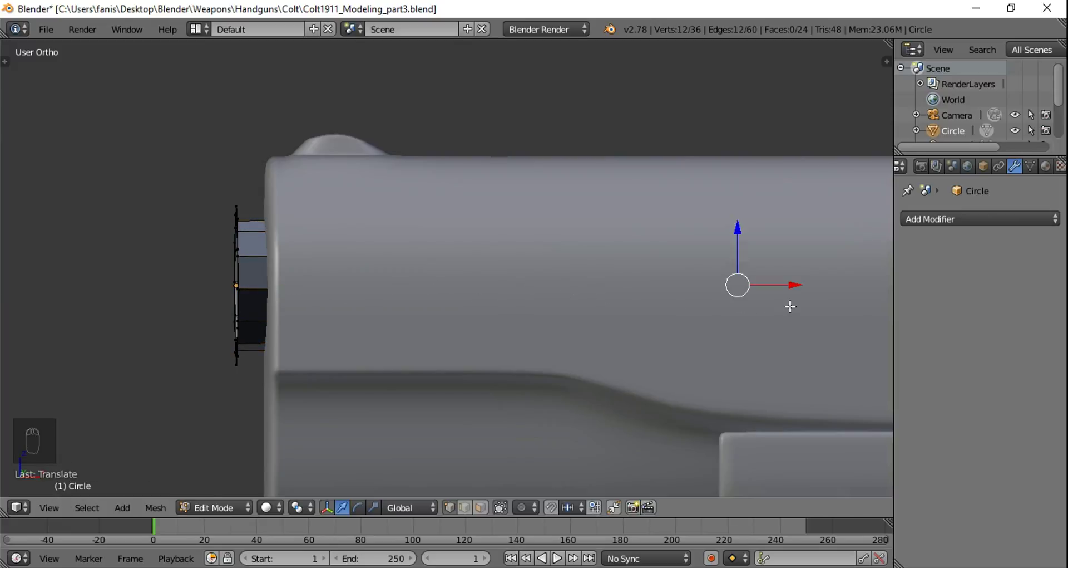
drag(790, 305, 777, 308)
Step: Extrude the ring along the barrel axis and settle its depth toward the slide front
key(KP_1)
key(z)
drag(639, 275, 833, 270)
drag(510, 283, 607, 293)
key(Tab)
key(z)
key(Tab)
drag(435, 273, 479, 283)
middle_click(352, 290)
key(e)
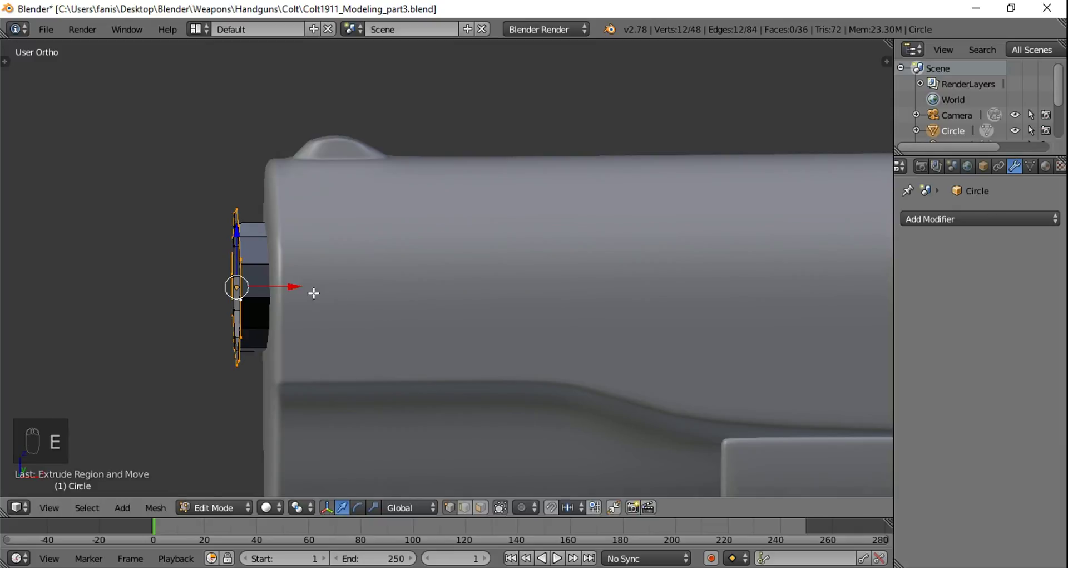
drag(298, 284, 335, 289)
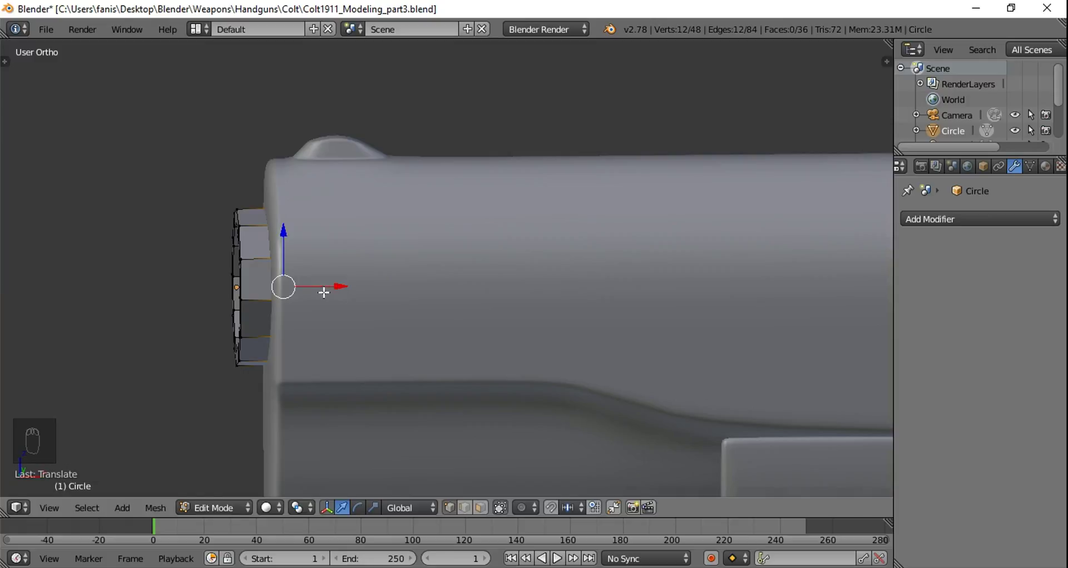
key(Tab)
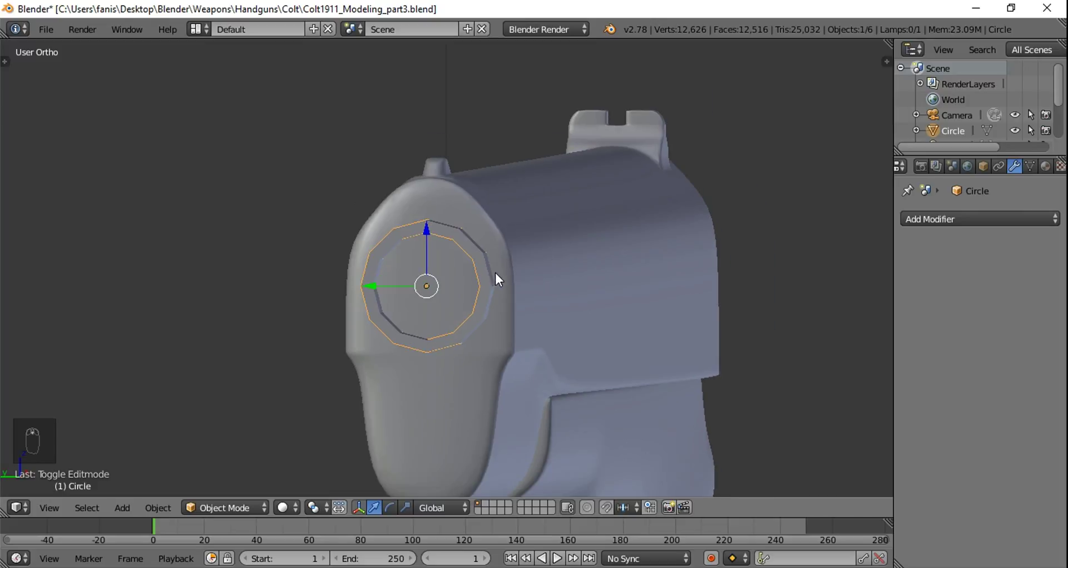
Step: Join the ring into the slide mesh with Ctrl+J and check the combined mesh
key(a)
drag(482, 284, 440, 300)
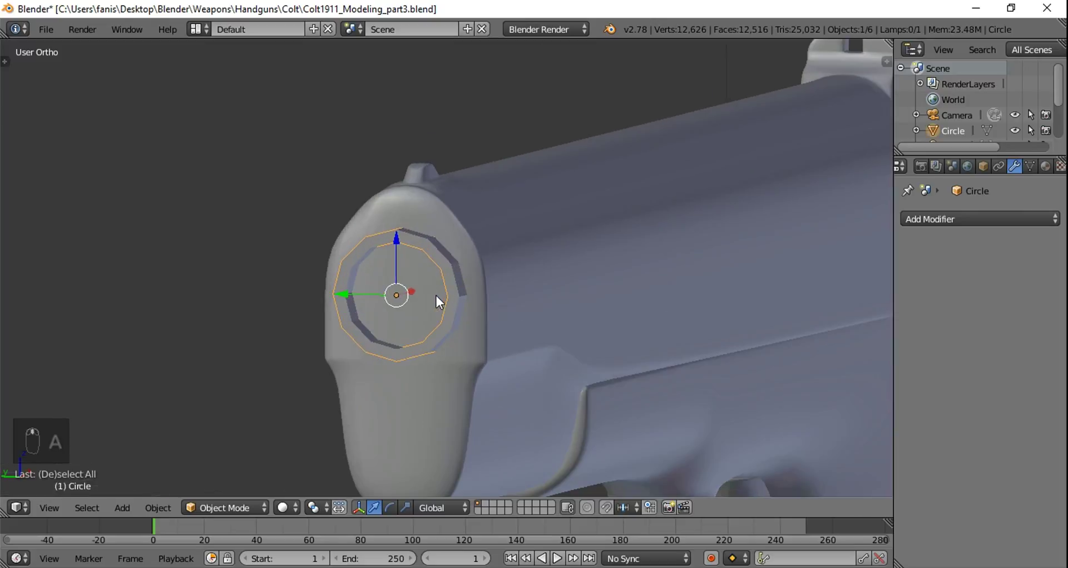
click(620, 250)
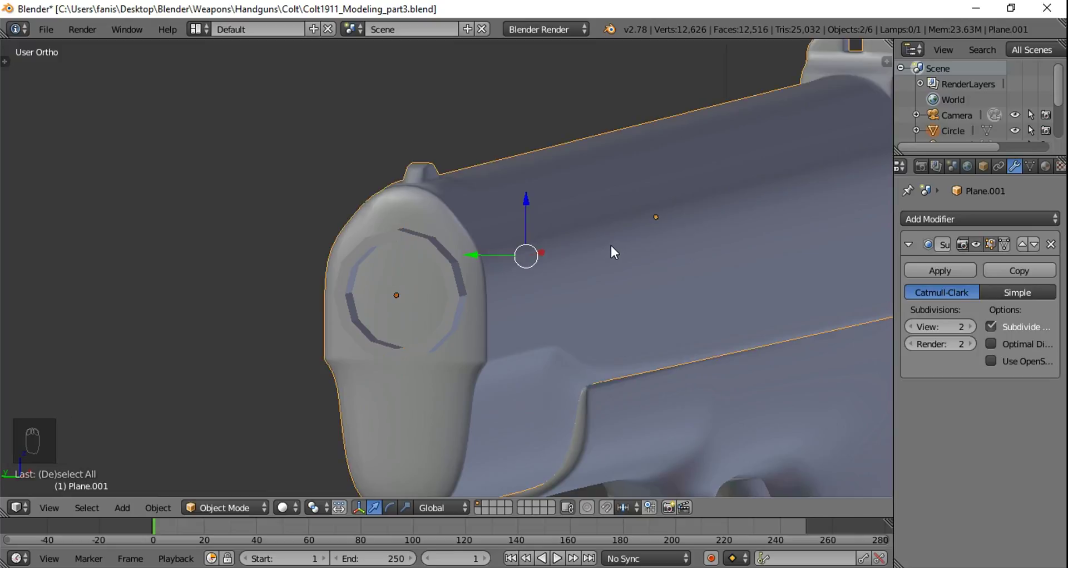
key(ctrl+j)
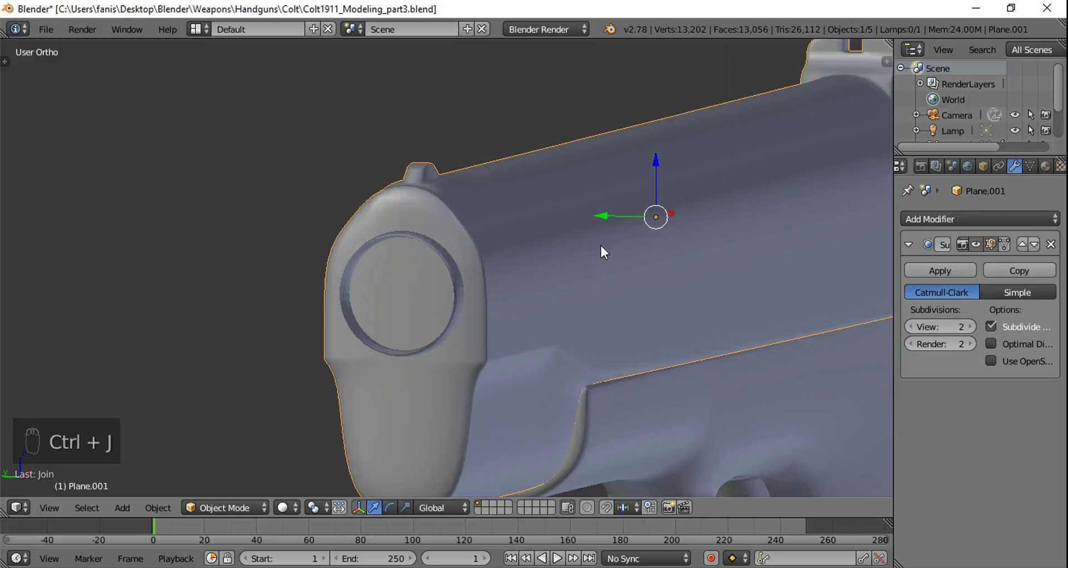
key(Tab)
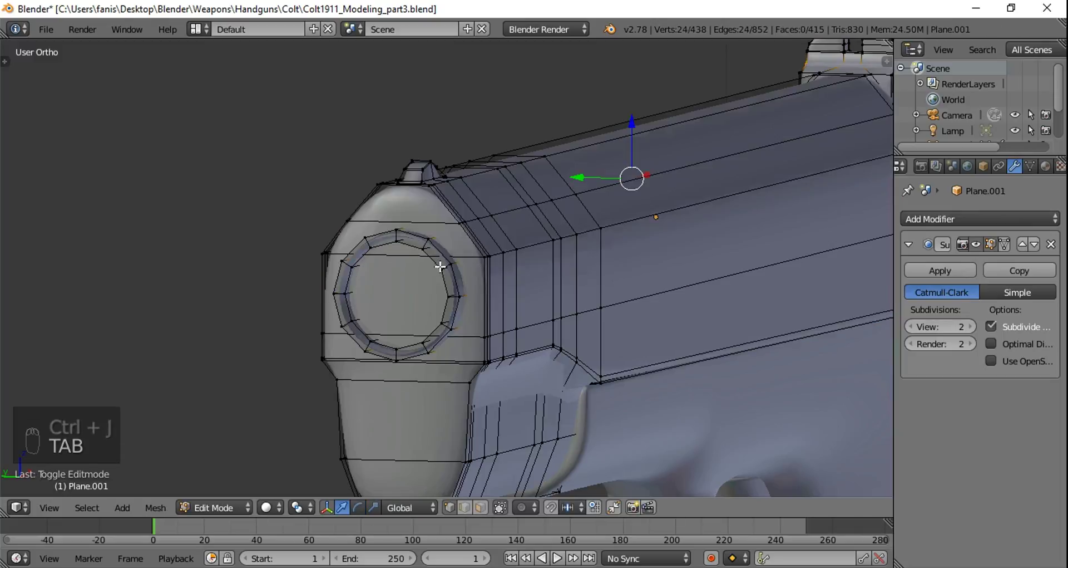
drag(513, 268, 501, 267)
key(Tab)
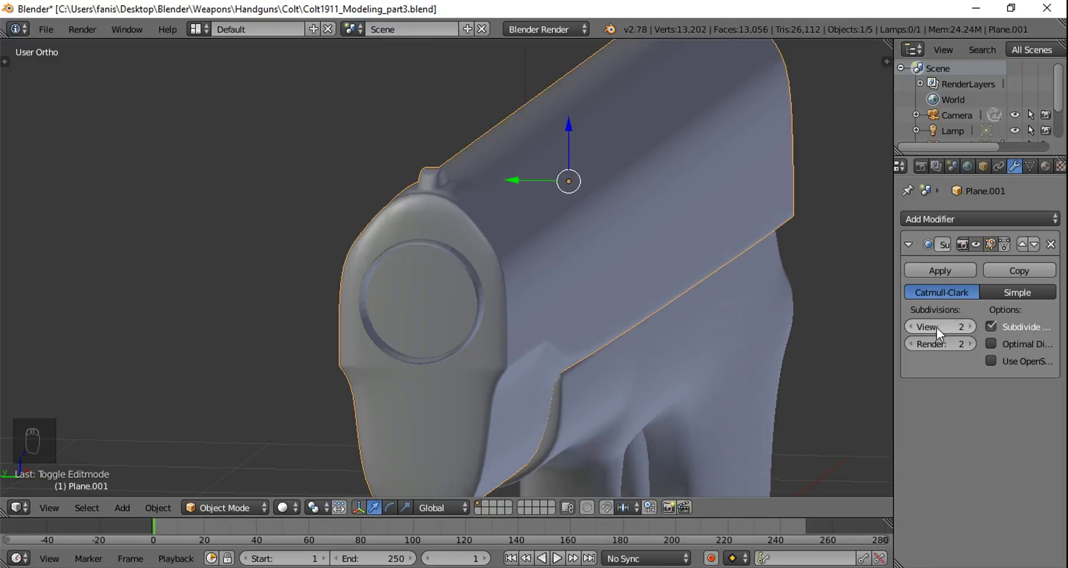
Step: Set the slide's shading to smooth from the object tools
drag(449, 276, 318, 304)
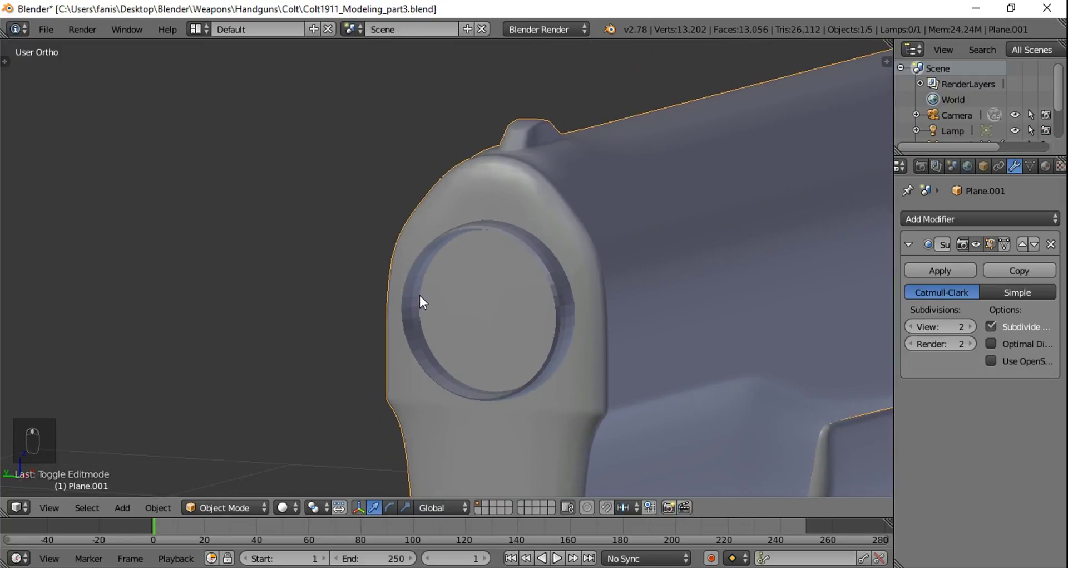
key(t)
drag(55, 234, 152, 397)
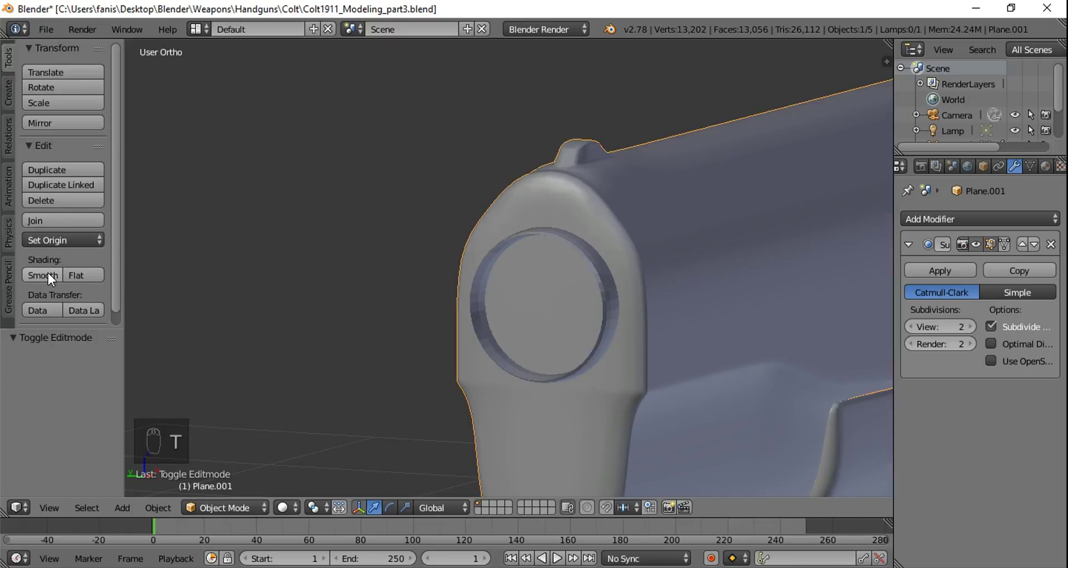
drag(55, 278, 587, 263)
Step: Add edge loops around the barrel opening and slide them toward the rim
key(t)
key(Tab)
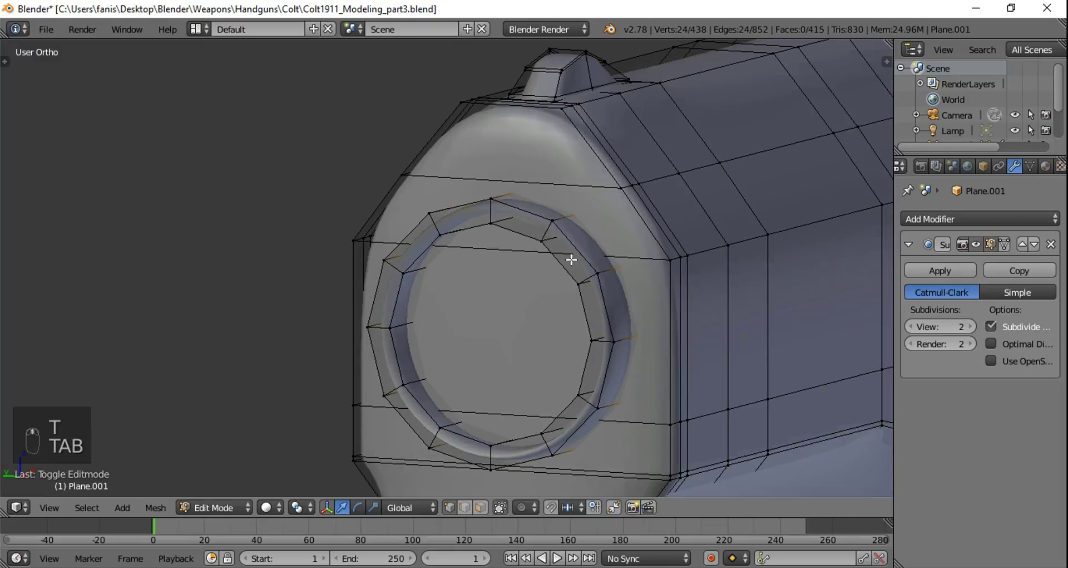
key(ctrl+r)
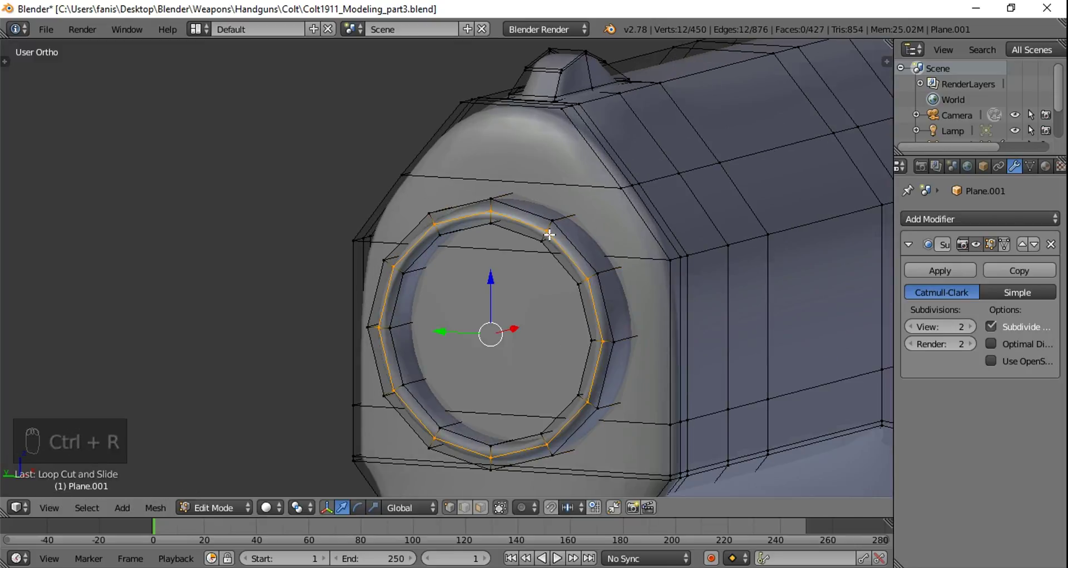
key(ctrl+z)
key(ctrl+r)
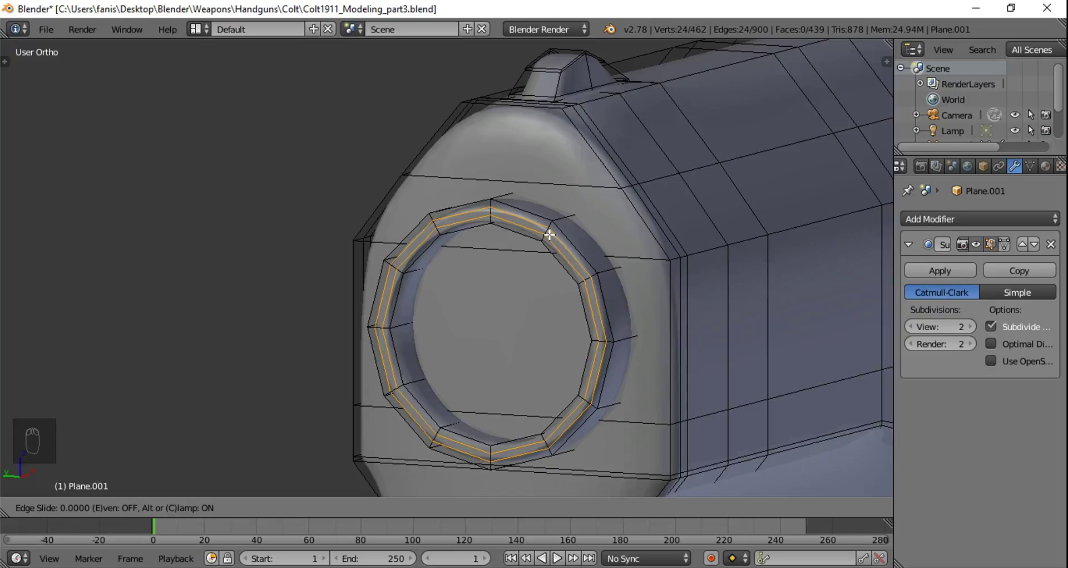
drag(615, 261, 554, 360)
key(Tab)
Step: Check the crisper rim straight on against the reference photo
key(ctrl+KP_3)
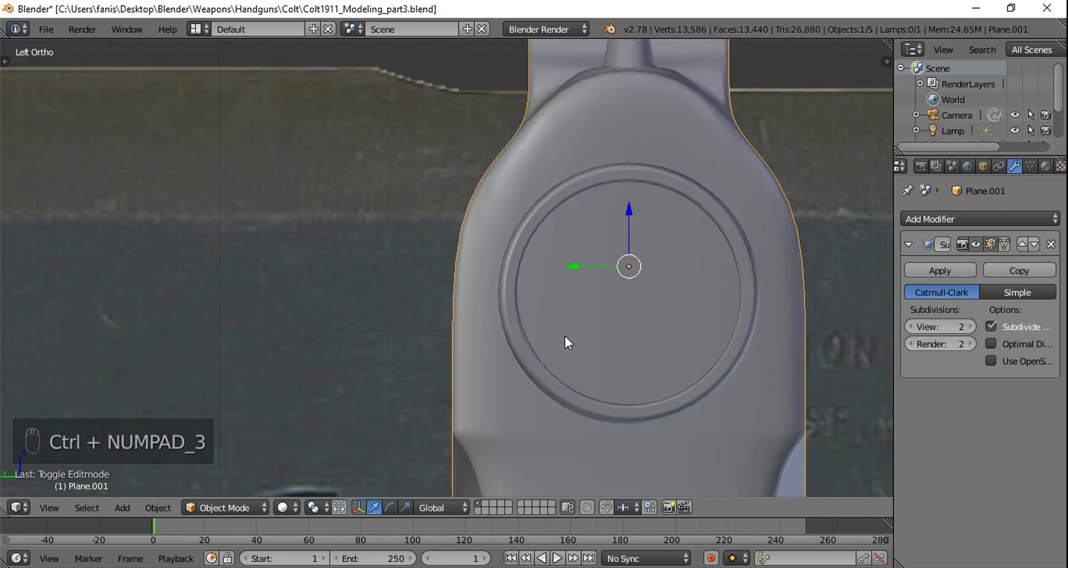
middle_click(702, 330)
key(Tab)
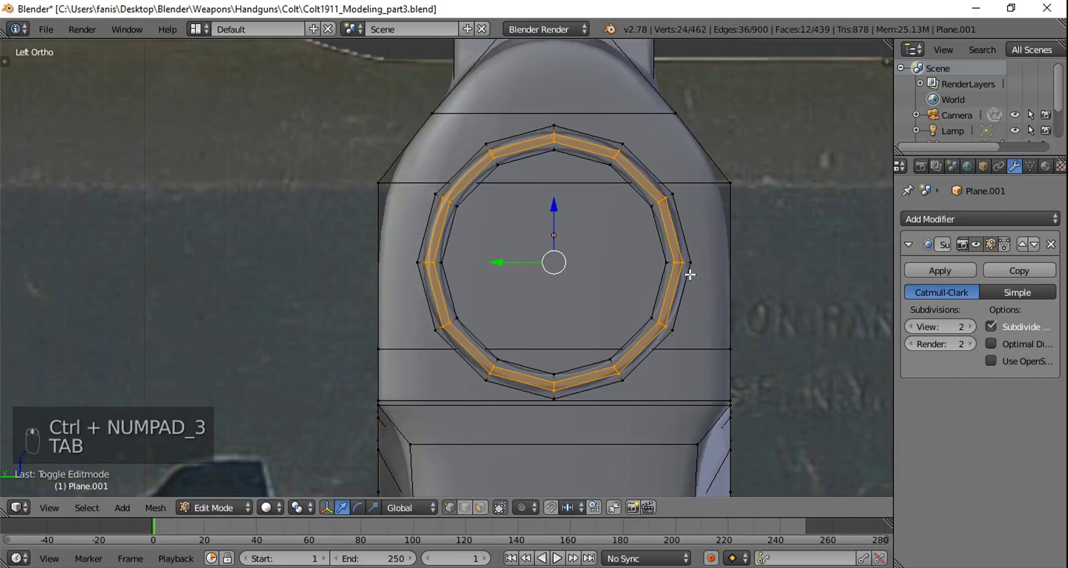
key(a)
key(Tab)
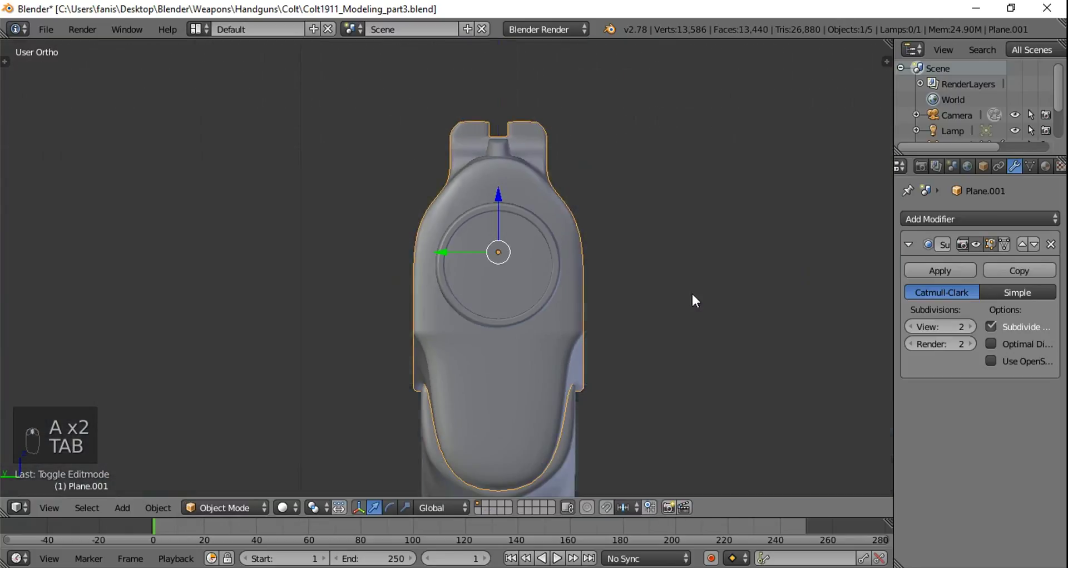
Step: Duplicate the opening's innermost 12-sided loop and move it down over the lower front plate
key(Tab)
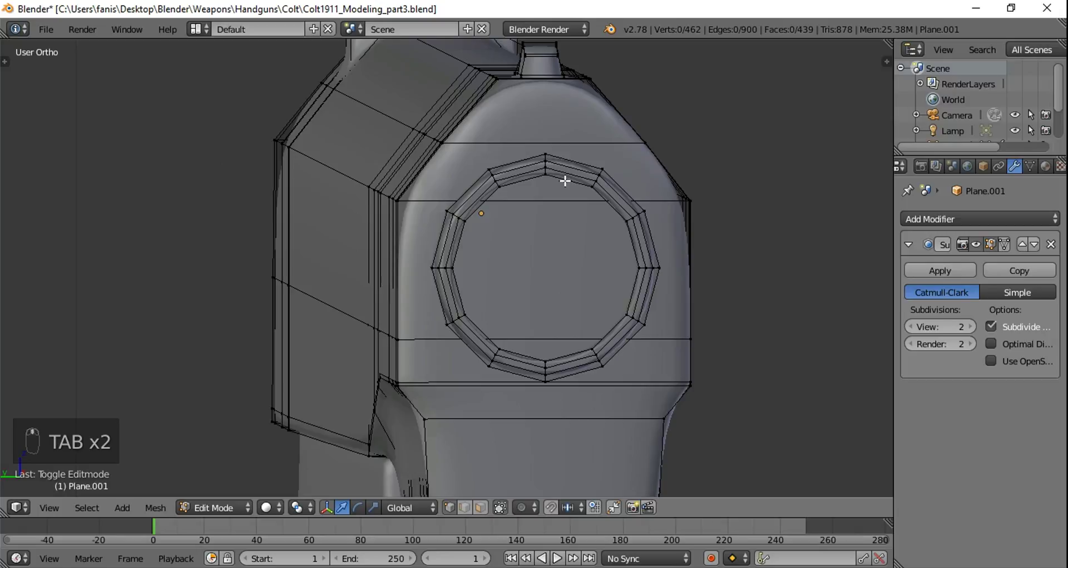
drag(566, 178, 632, 305)
drag(633, 305, 593, 297)
key(shift+d)
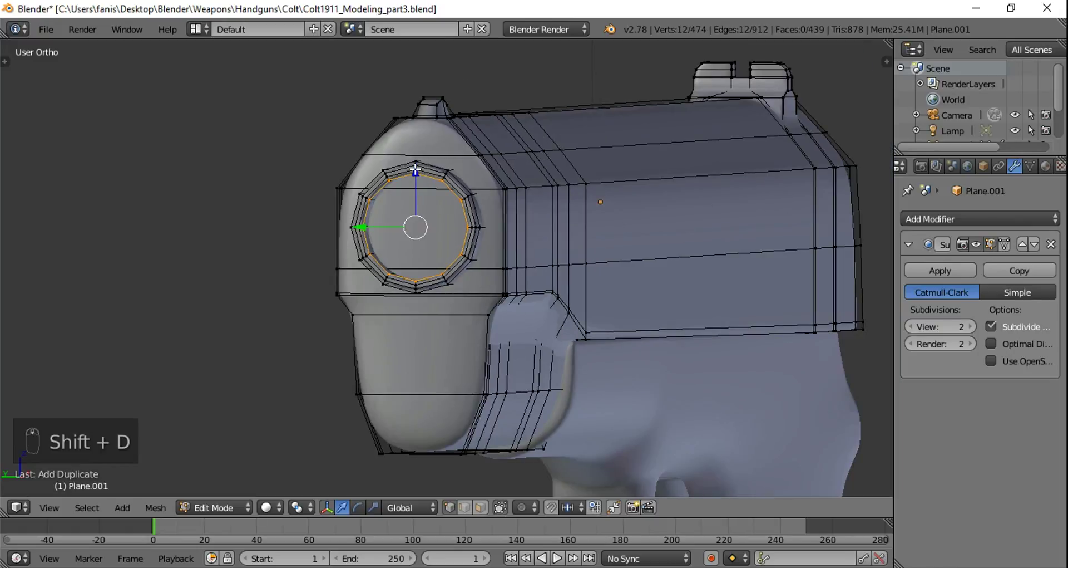
drag(416, 171, 422, 316)
drag(451, 312, 470, 309)
key(KP_1)
drag(453, 328, 756, 316)
key(s)
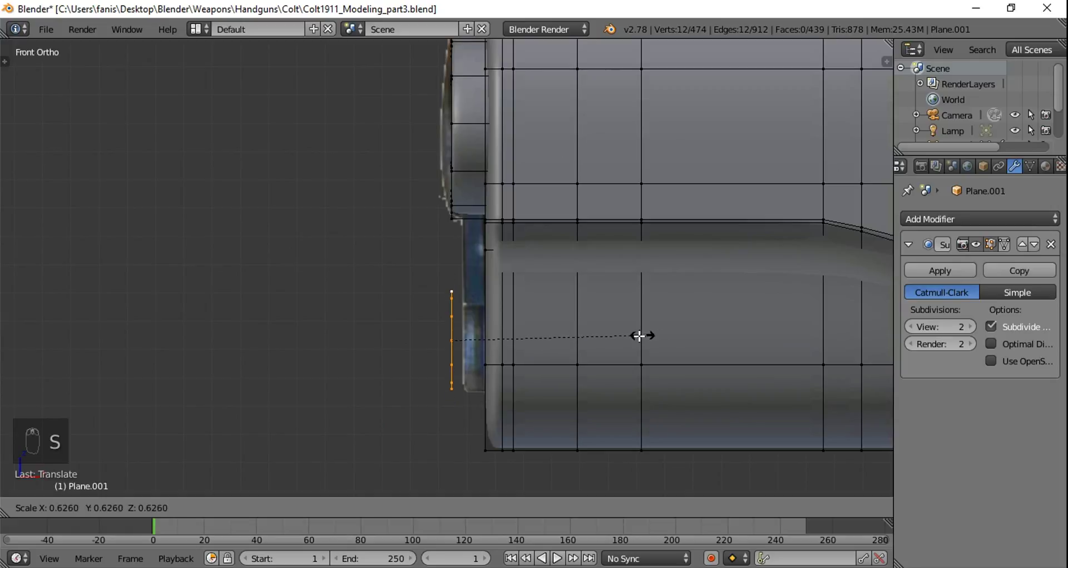
Step: Inset and shrink a recessed inner ring inside the spring plug circle and fill it
click(512, 334)
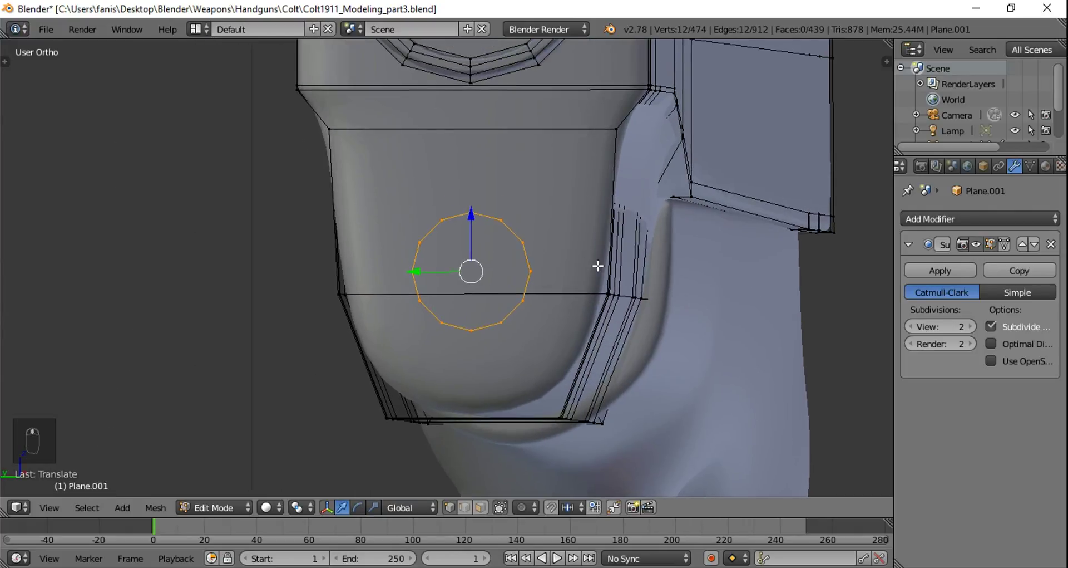
key(e)
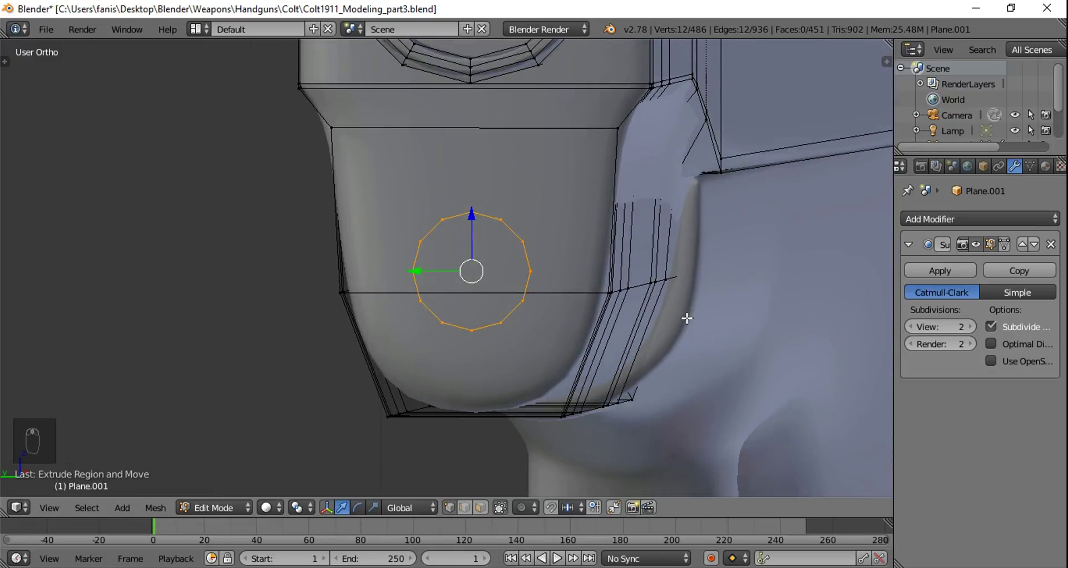
key(s)
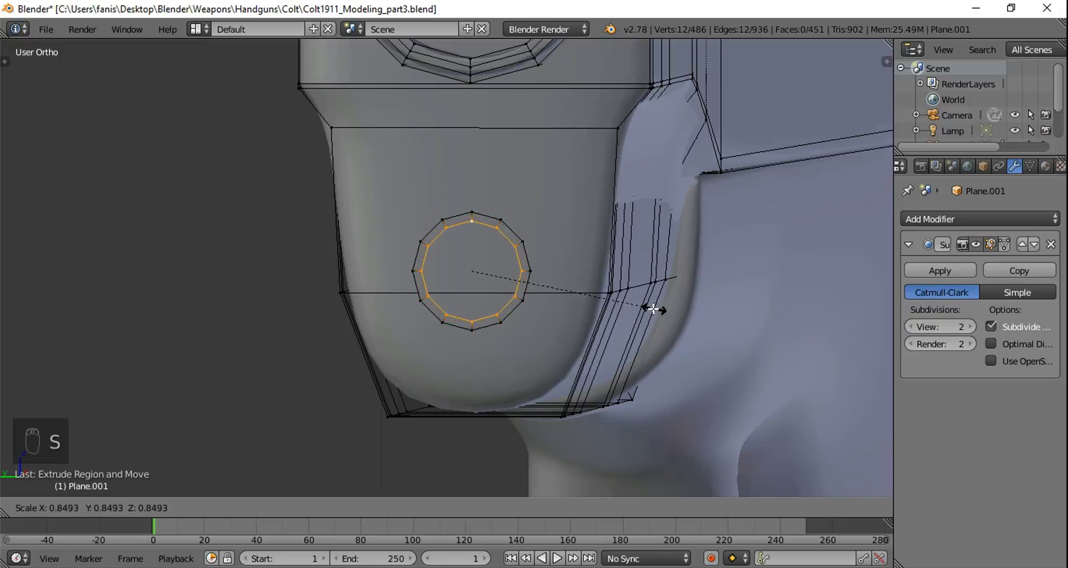
key(f)
key(Tab)
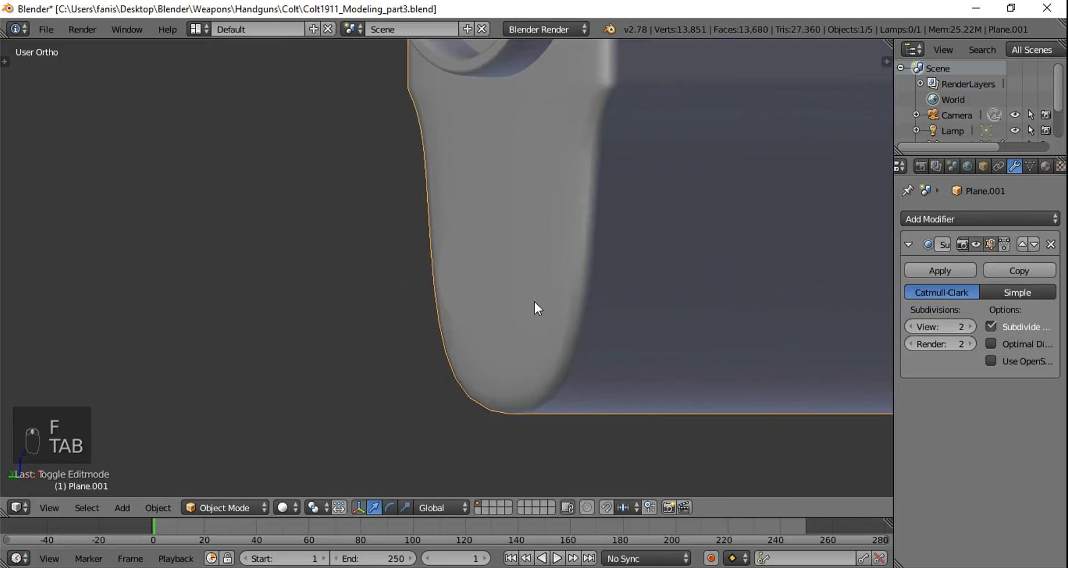
key(Tab)
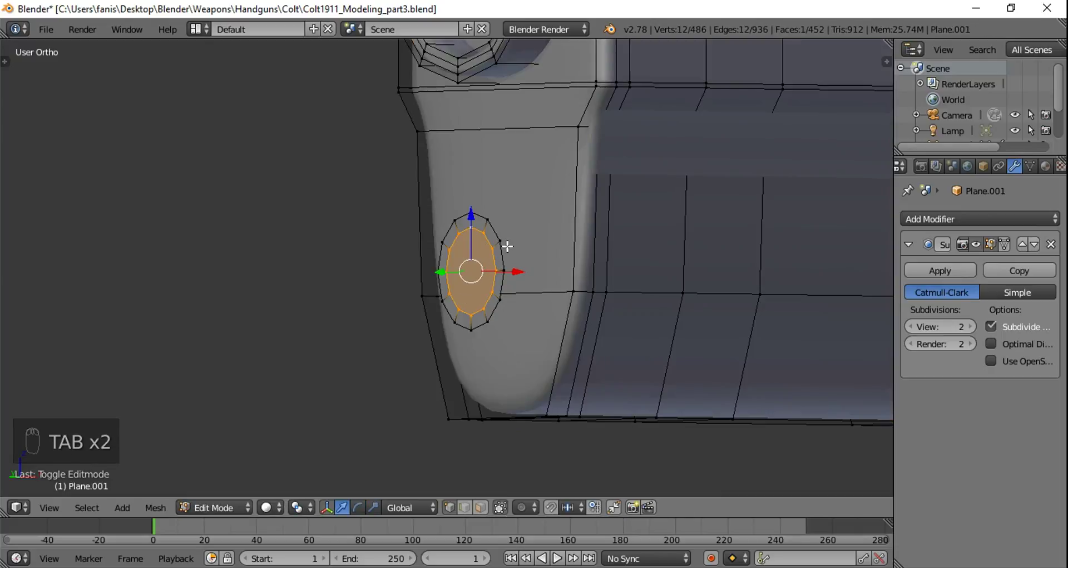
drag(515, 288, 535, 317)
middle_click(535, 317)
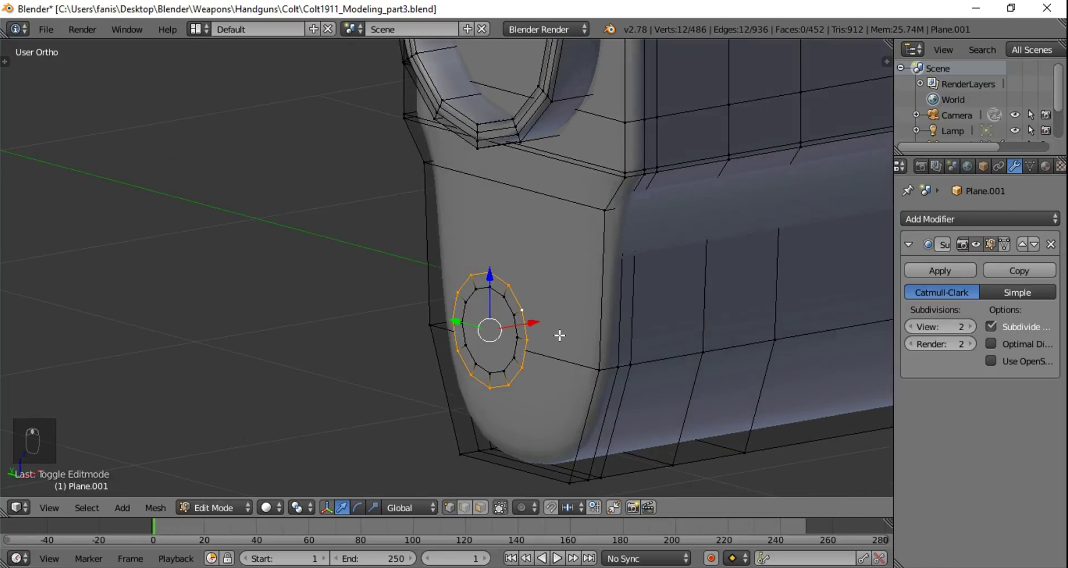
Step: Extrude the plug outward and add a widened rim ring forming its raised flange
key(e)
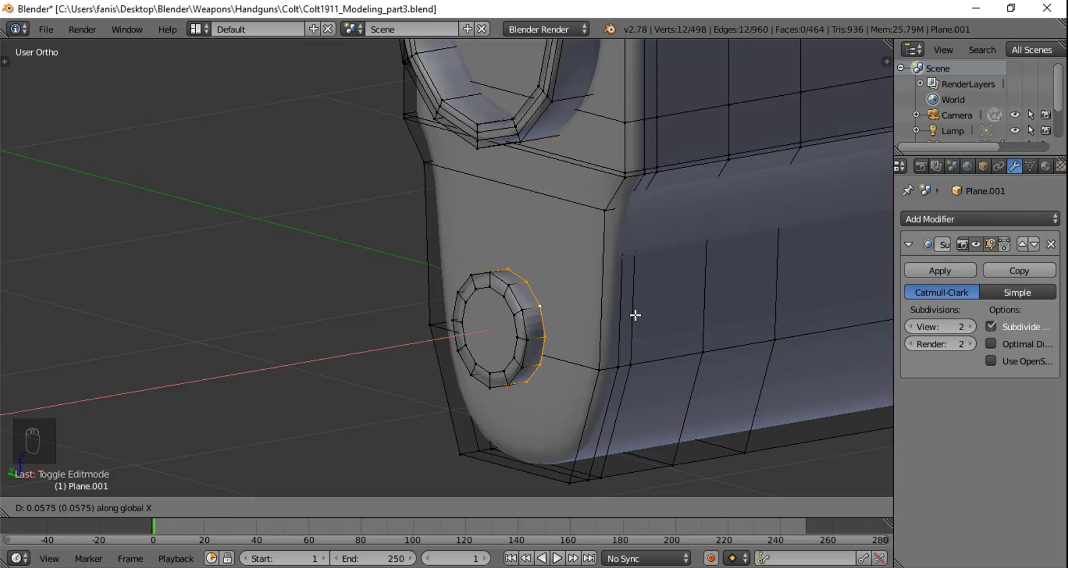
drag(618, 315, 707, 297)
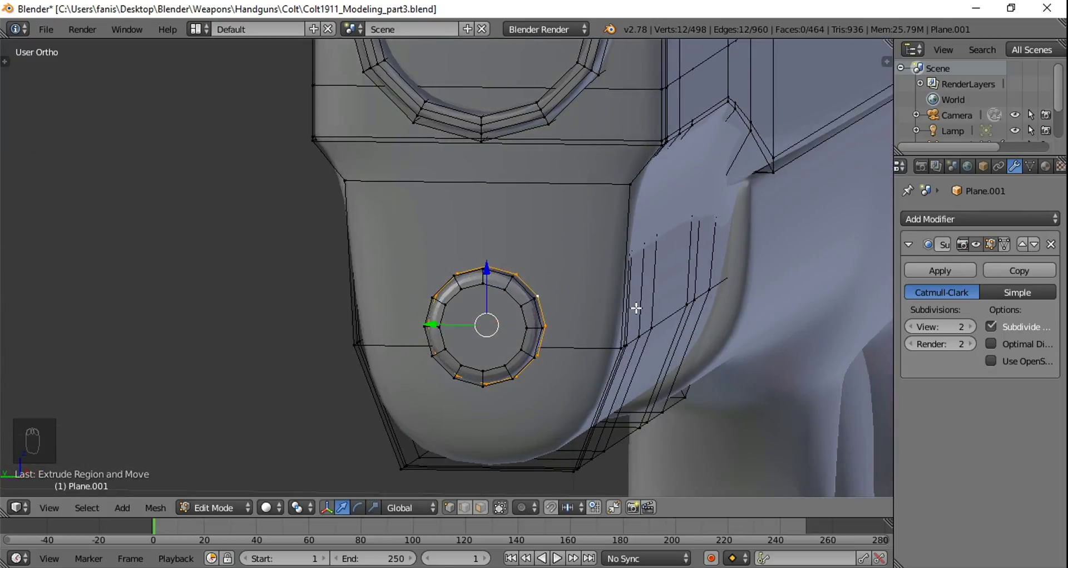
key(e)
key(s)
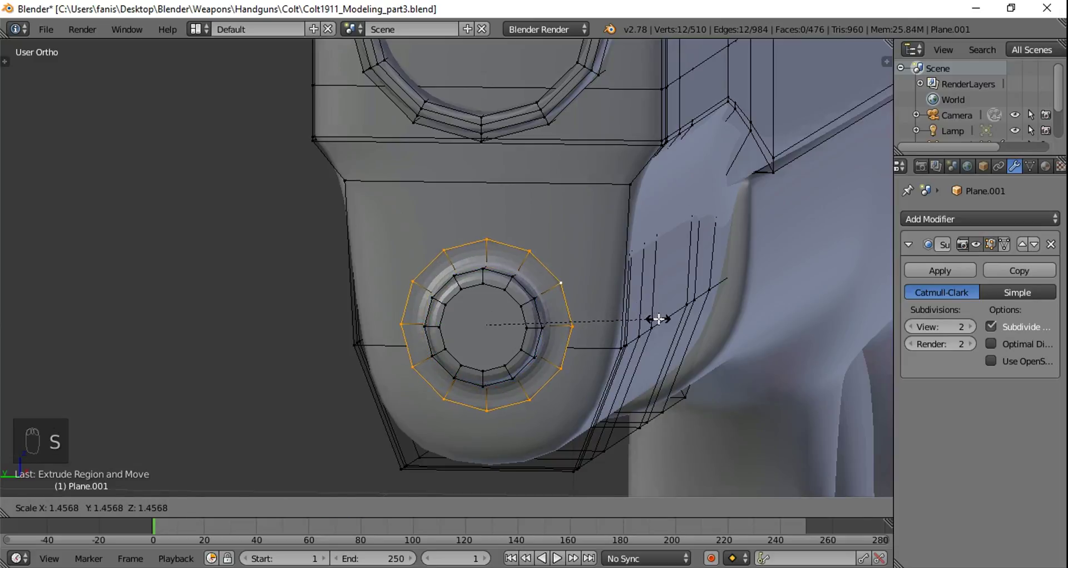
key(e)
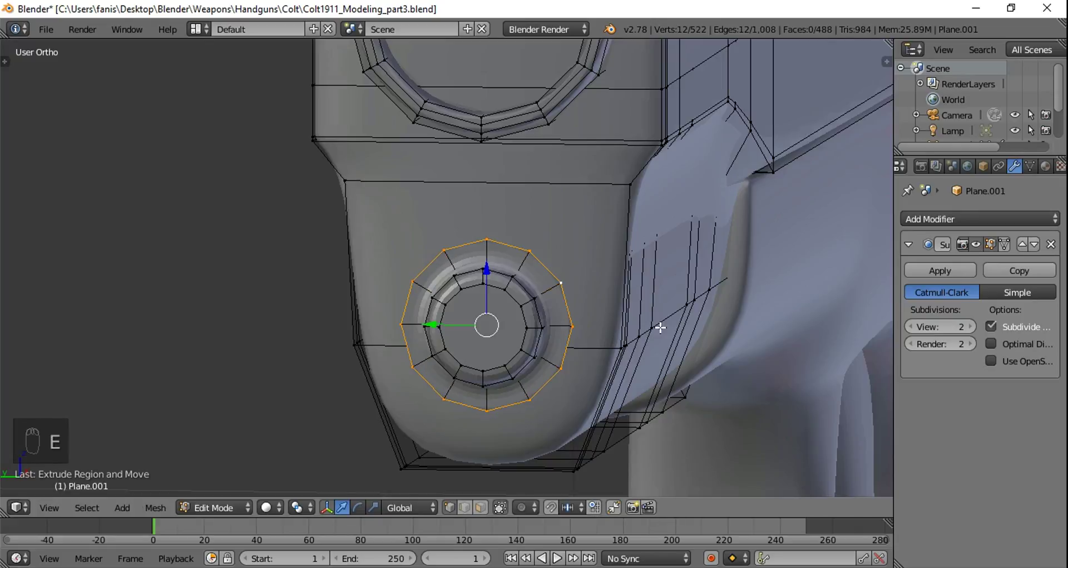
drag(647, 328, 469, 335)
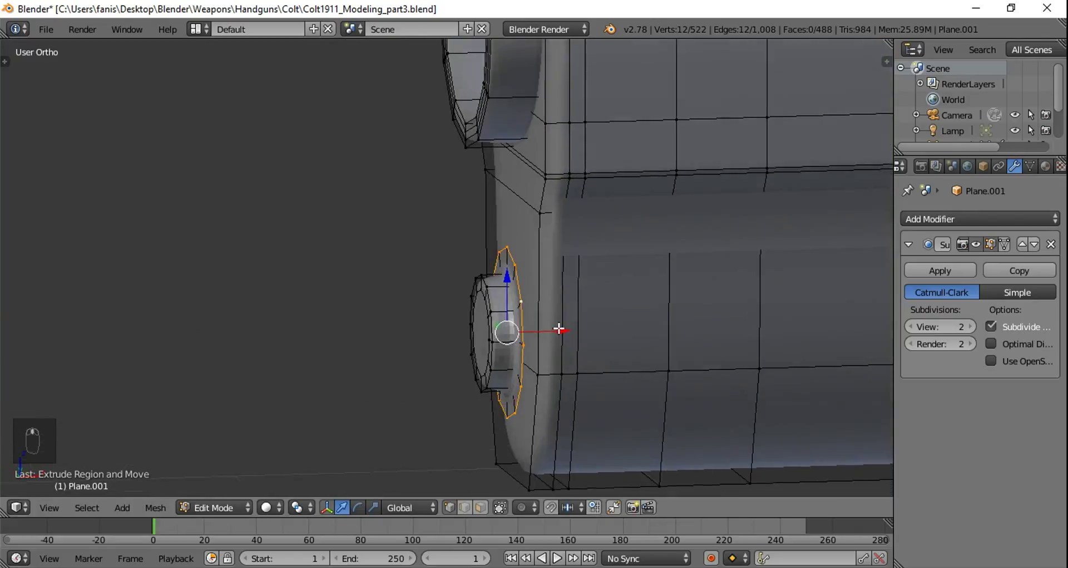
drag(561, 328, 576, 329)
click(576, 328)
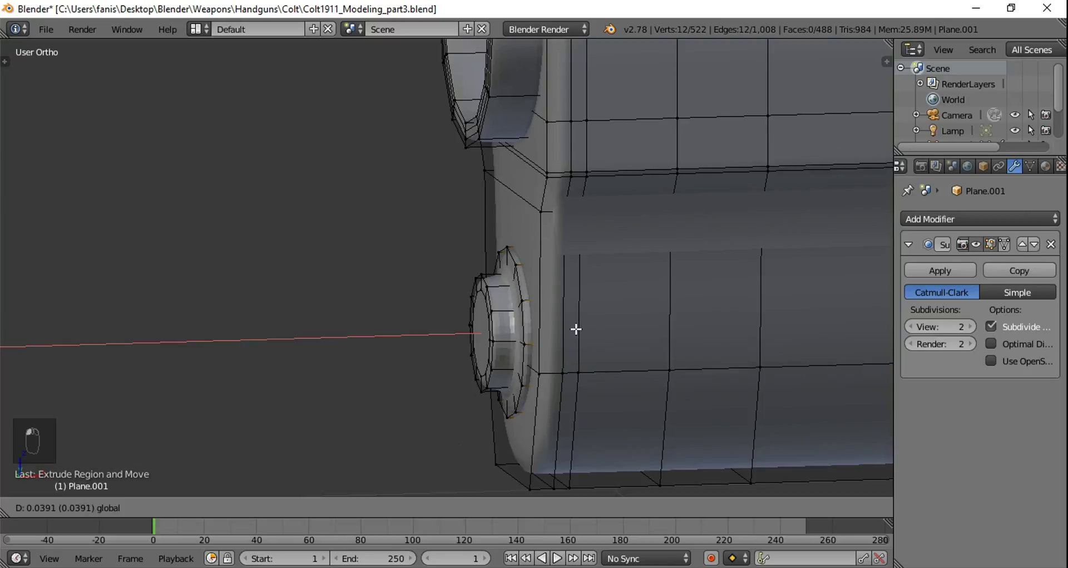
Step: Smooth-shade the slide from the object tools and view the plug from the front
key(Tab)
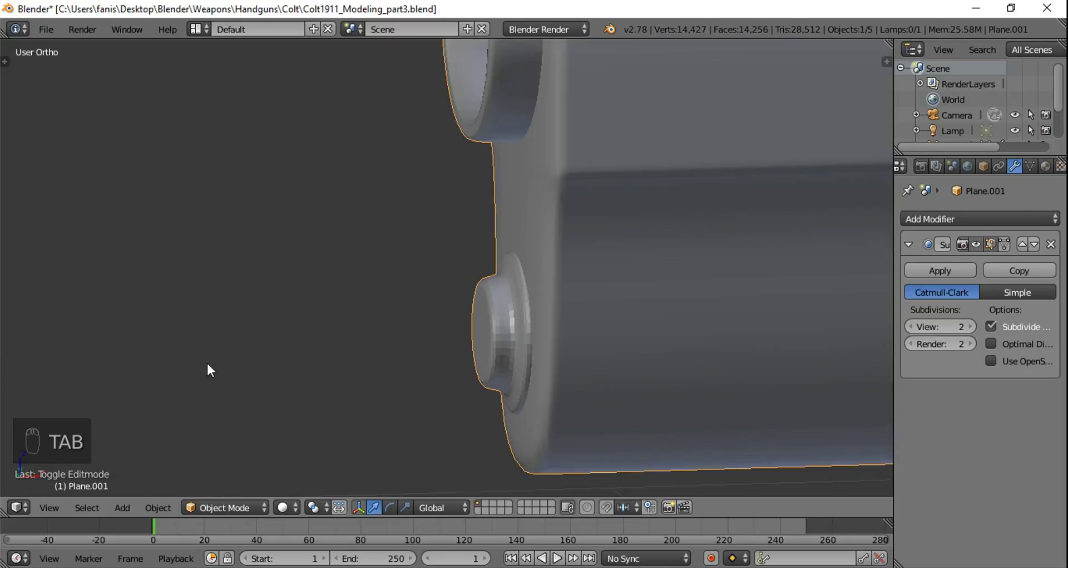
key(t)
click(55, 284)
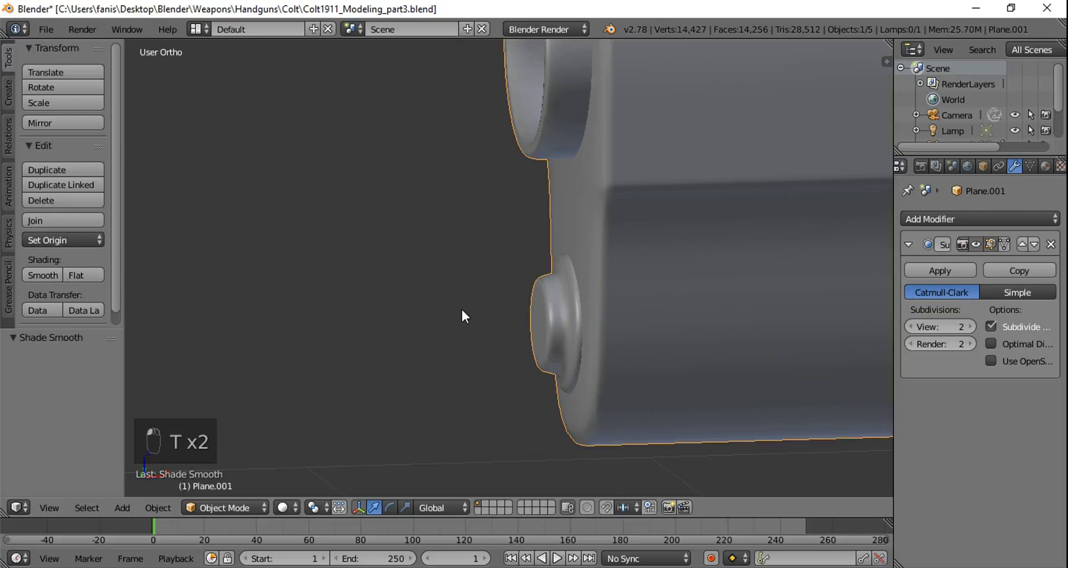
key(t)
drag(510, 309, 587, 309)
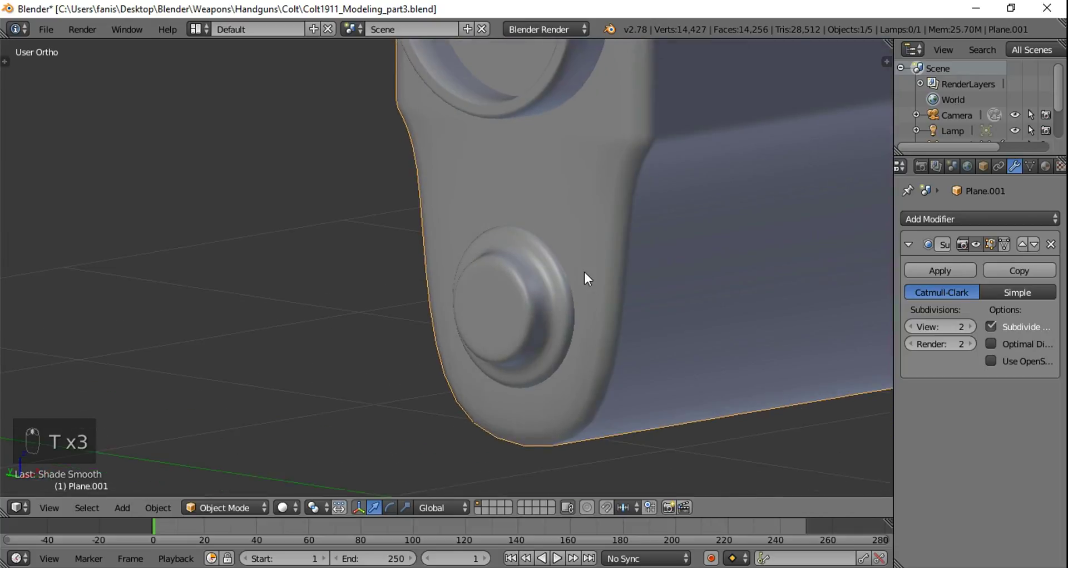
Step: Add edge loops at the plug's inner and outer rims and check against the reference photo
key(Tab)
middle_click(590, 224)
key(ctrl+r)
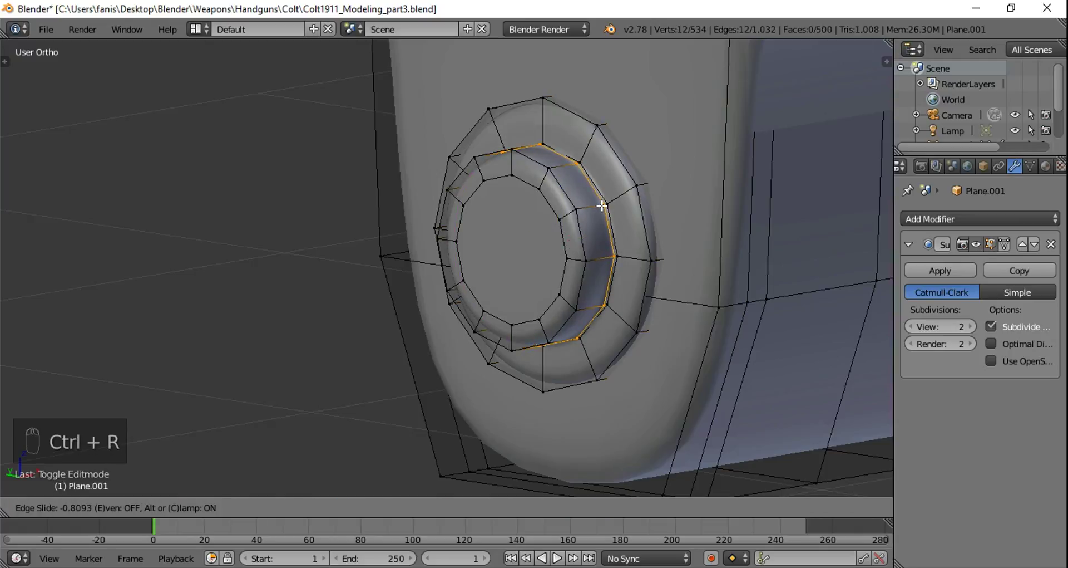
key(ctrl+r)
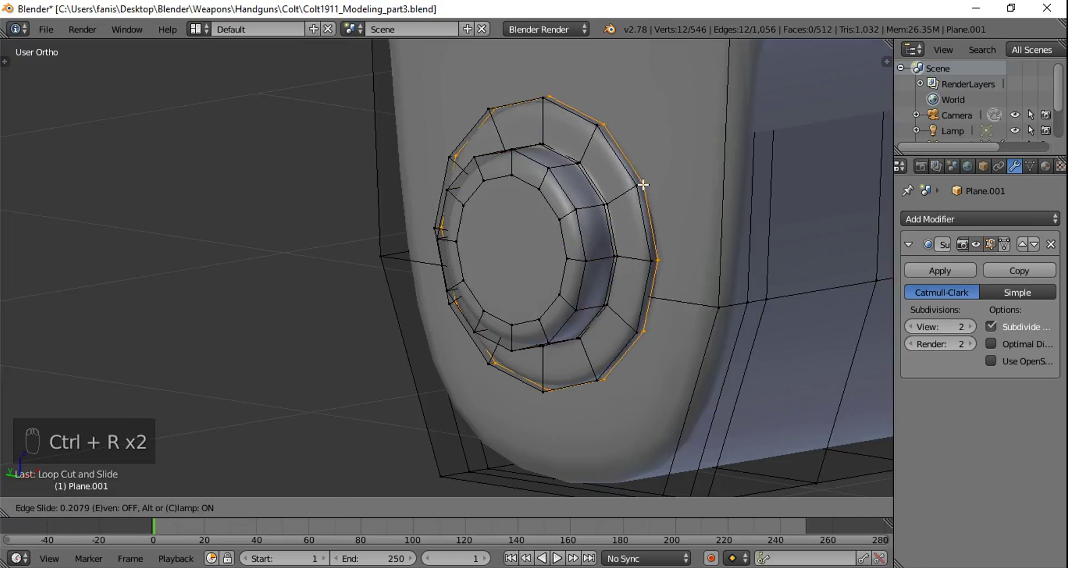
key(Tab)
middle_click(654, 237)
drag(645, 241, 645, 241)
key(ctrl+KP_3)
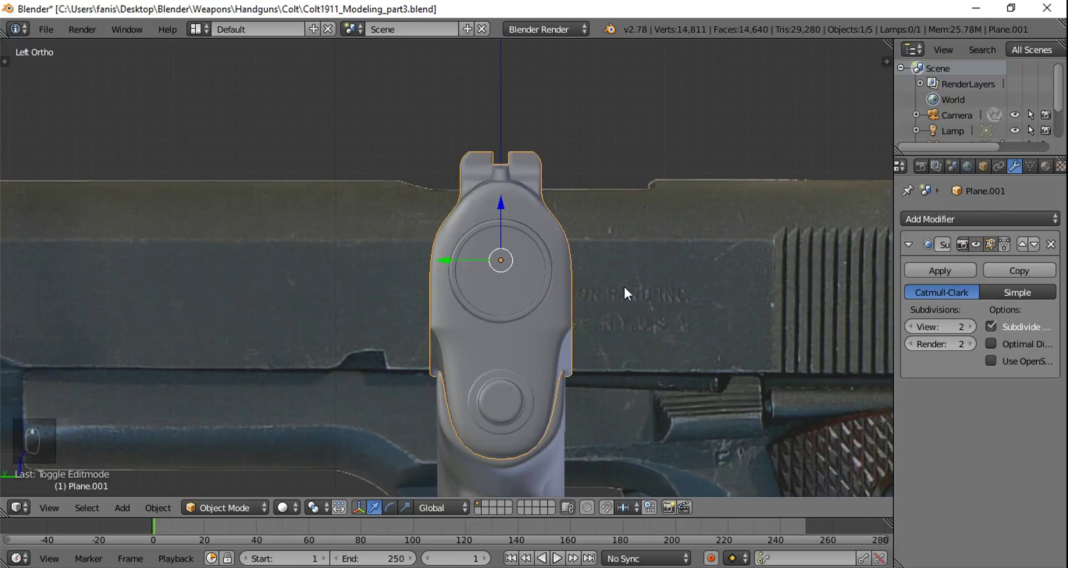
Step: In Edit Mode select all the slide's front faces and extrude them into a separate plate
key(Tab)
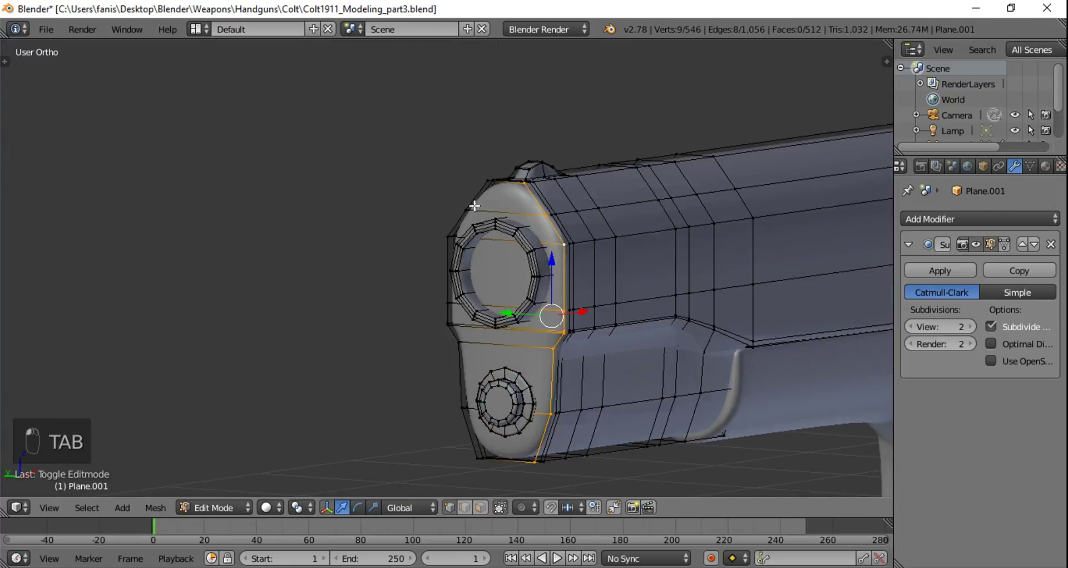
click(496, 231)
drag(509, 228, 608, 235)
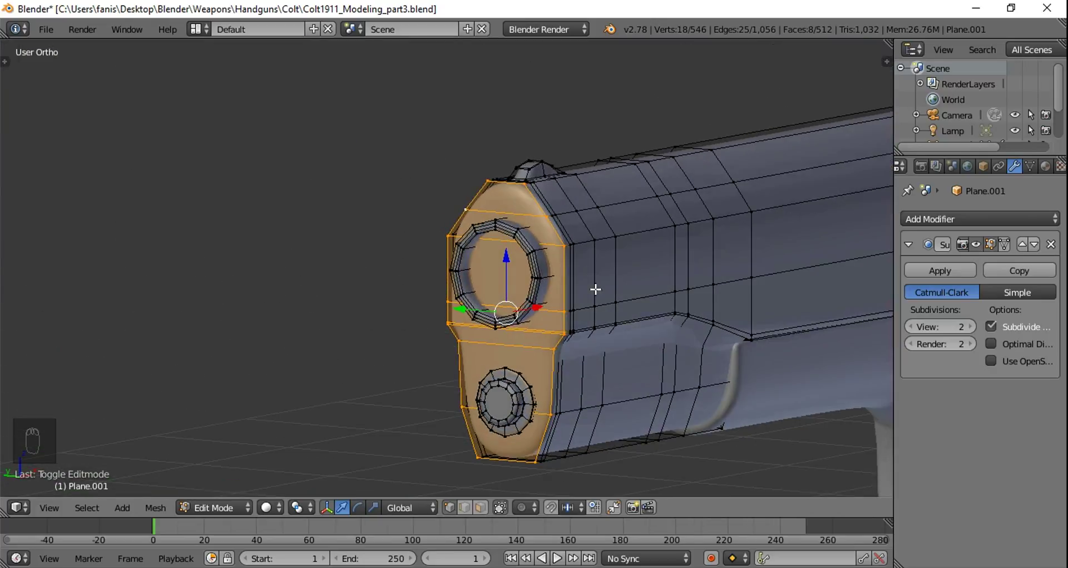
key(shift+d)
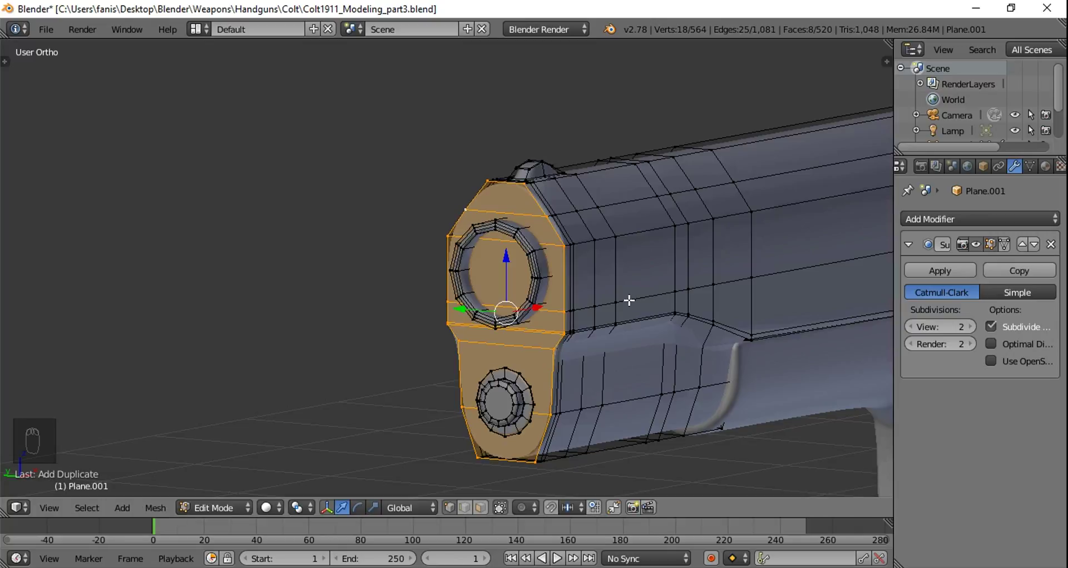
Step: From the side view push the new front plate slightly forward along X, then deselect it
key(KP_1)
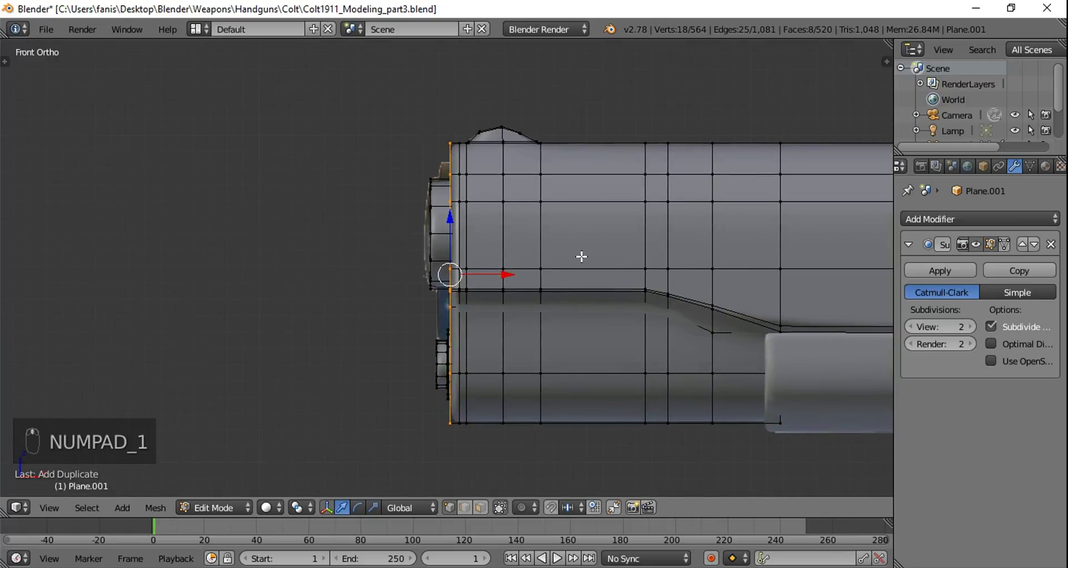
drag(508, 277, 721, 296)
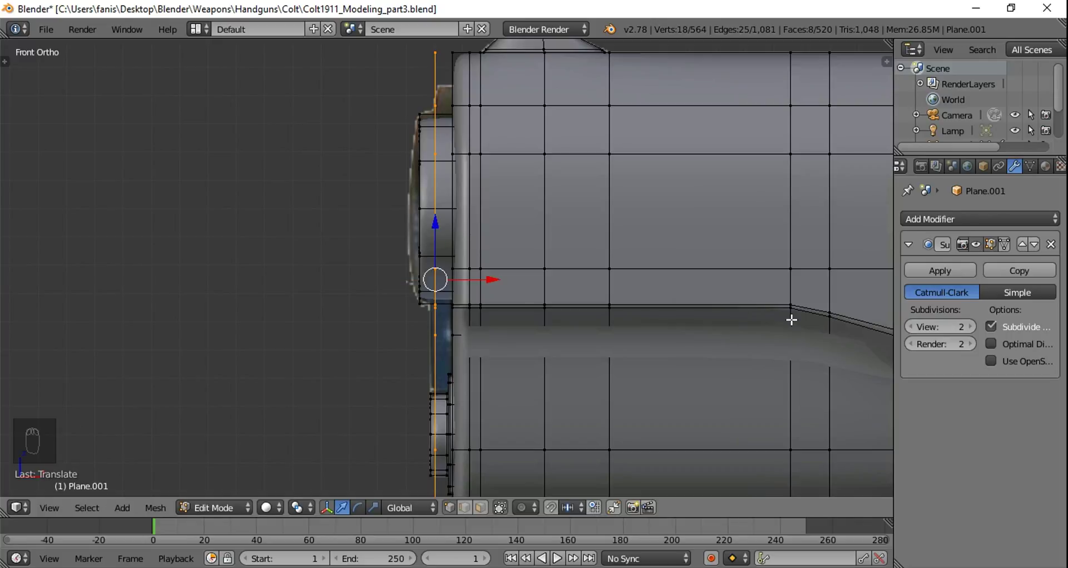
key(s)
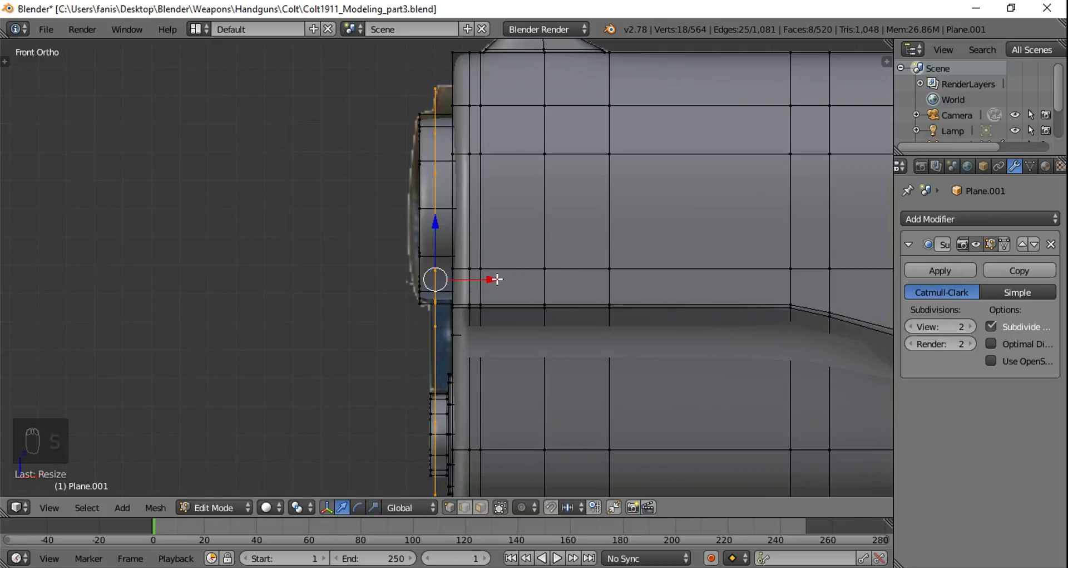
drag(491, 276, 531, 293)
drag(531, 292, 734, 305)
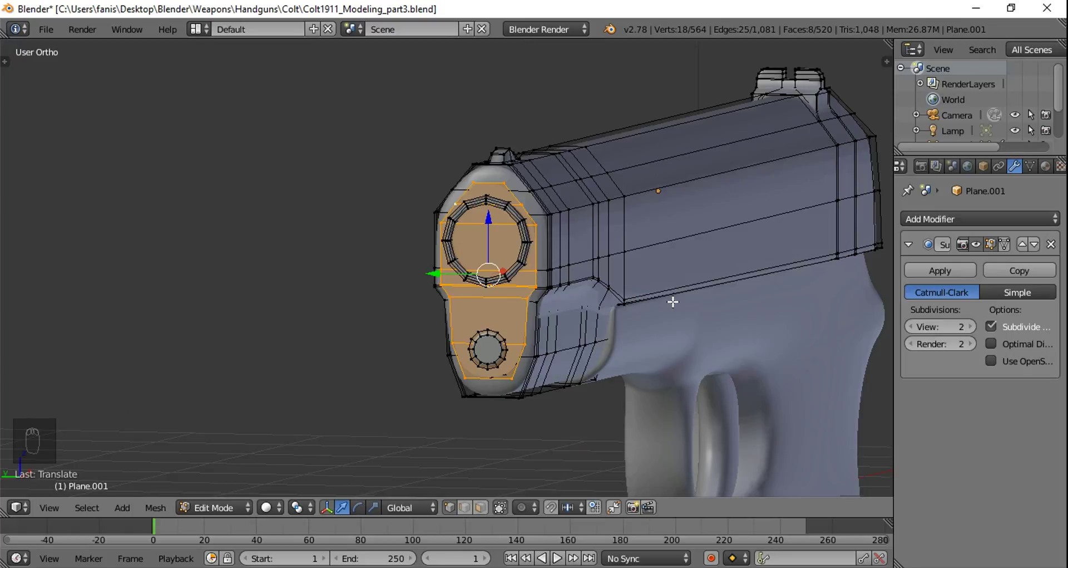
key(p)
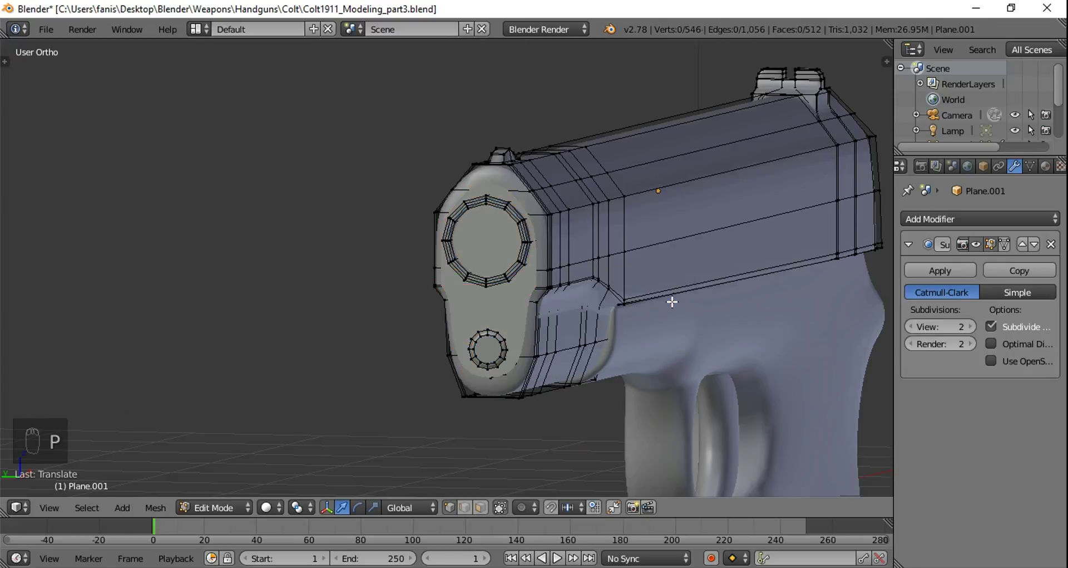
Step: Preview the smoothed slide front, then return to editing the front plate mesh
key(Tab)
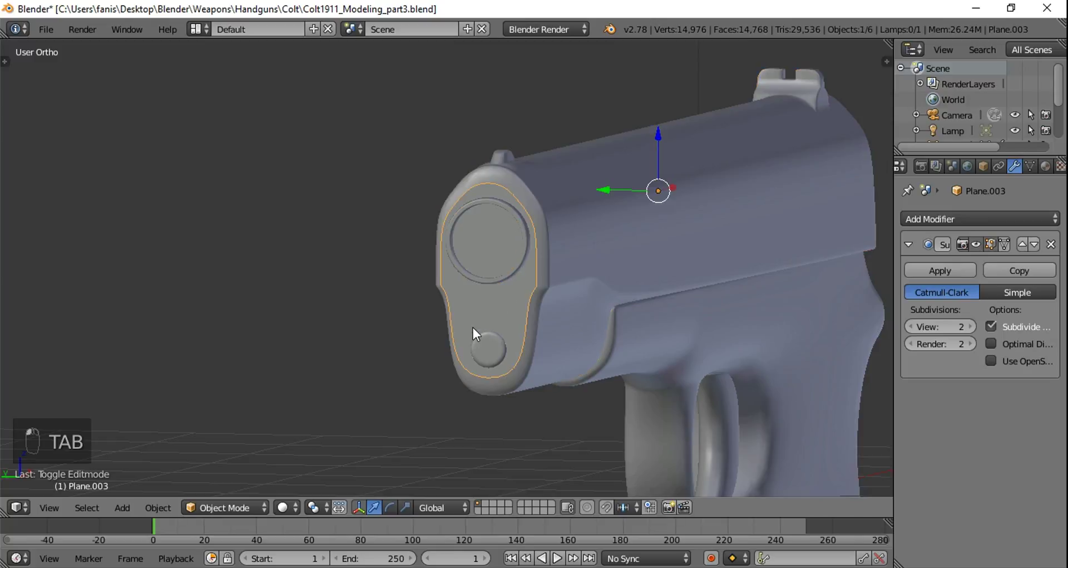
drag(519, 304, 509, 262)
drag(603, 264, 648, 265)
drag(659, 269, 682, 267)
drag(653, 194, 573, 277)
key(Tab)
middle_click(583, 276)
middle_click(608, 266)
Step: Viewing the plate straight-on against the reference, delete its lower vertices over the plug
key(ctrl+r)
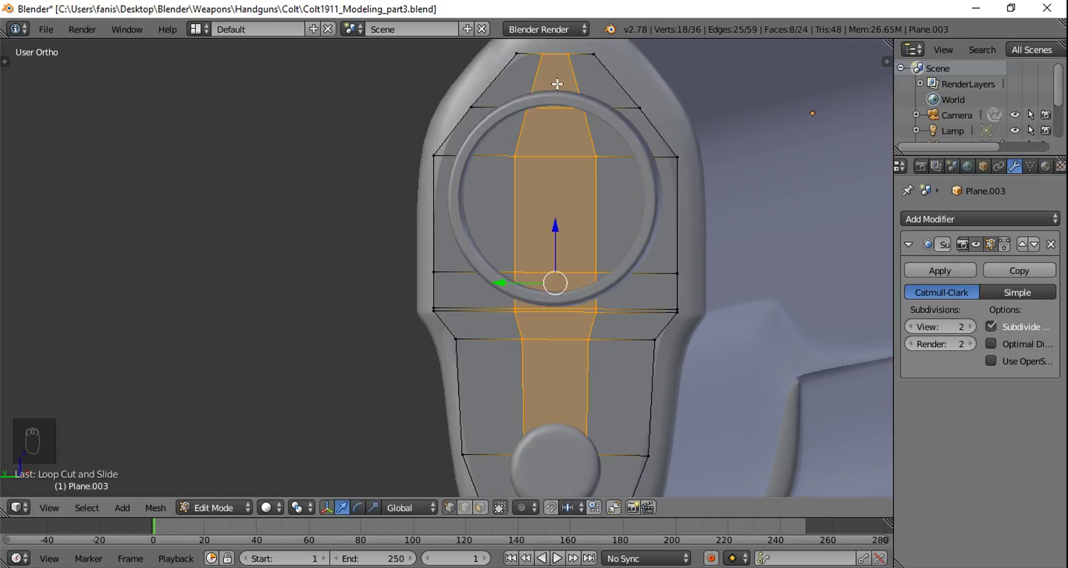
key(a)
drag(641, 292, 617, 196)
key(ctrl+KP_3)
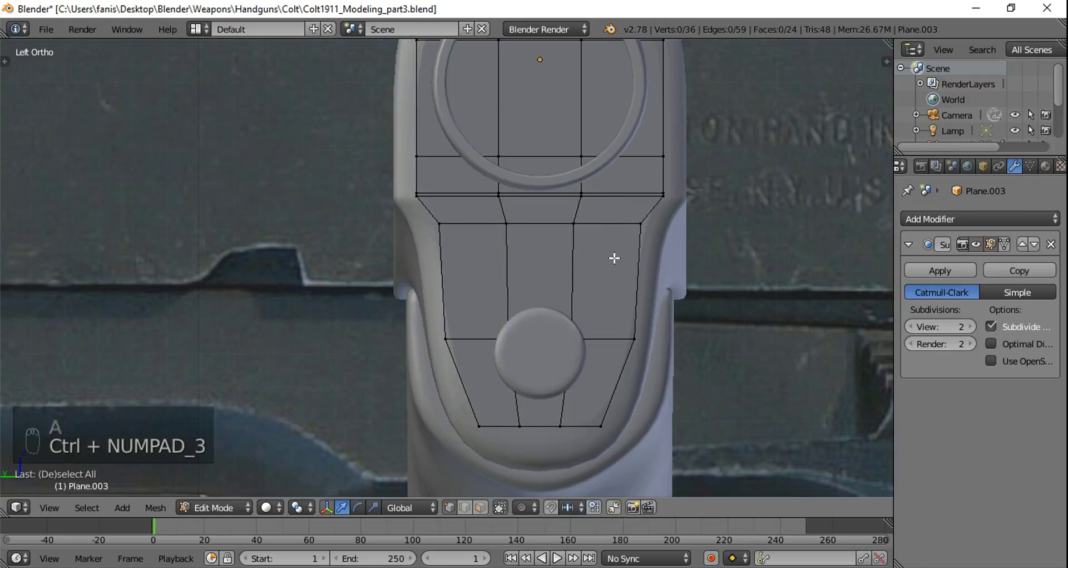
middle_click(614, 254)
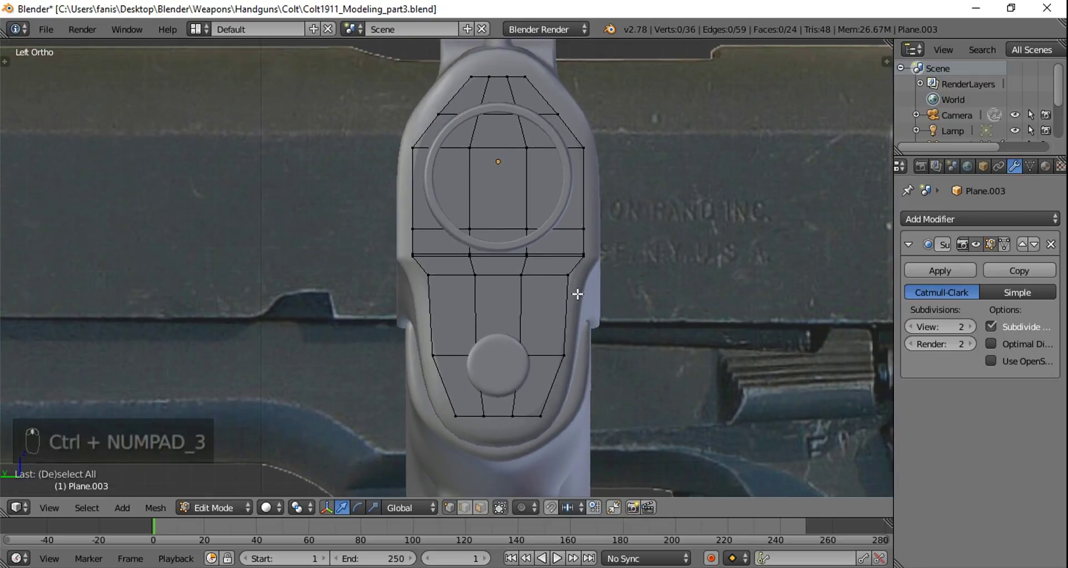
key(a)
key(a)
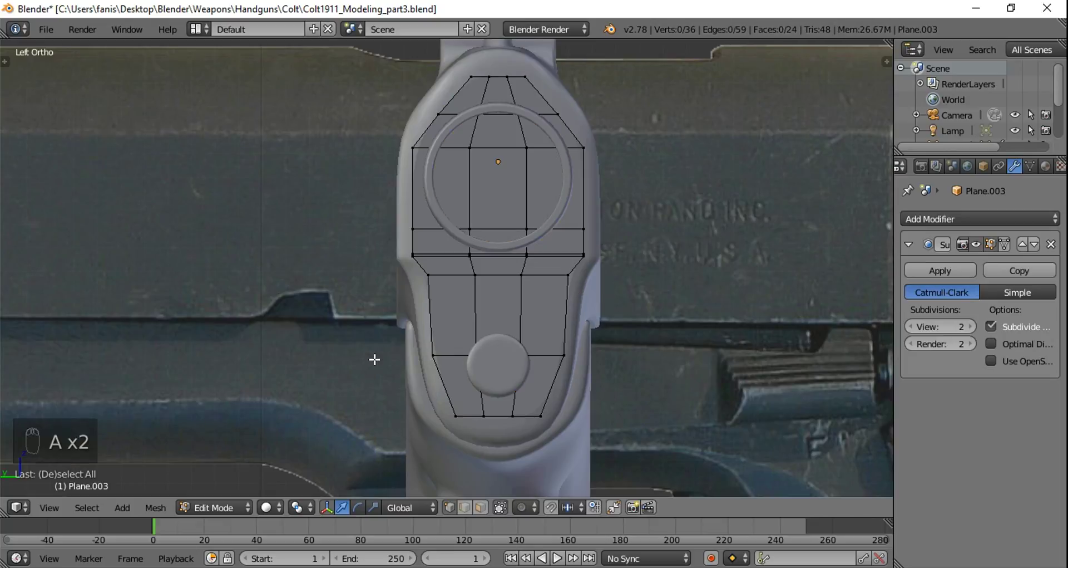
key(b)
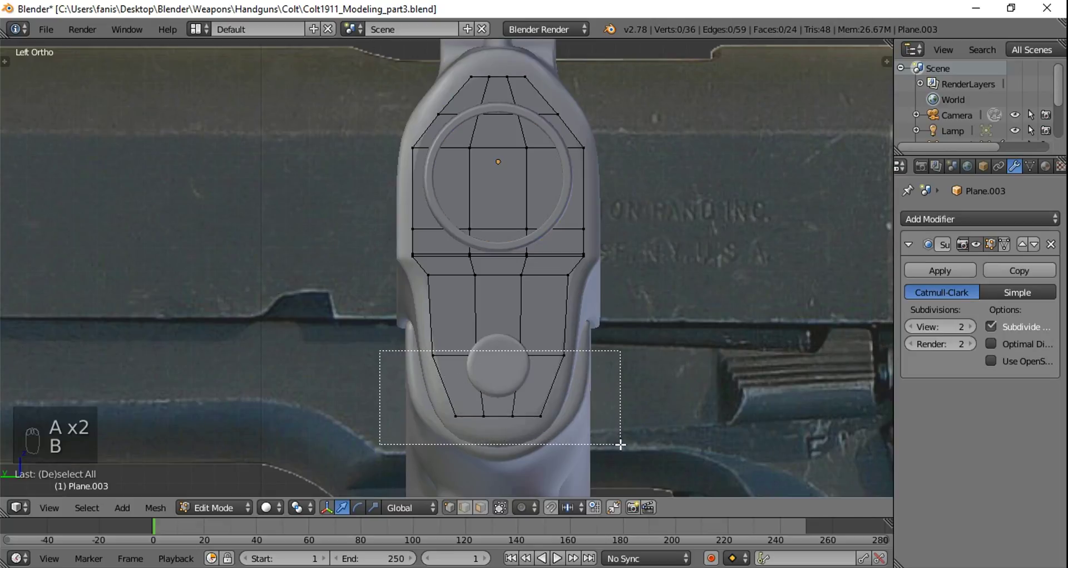
key(x)
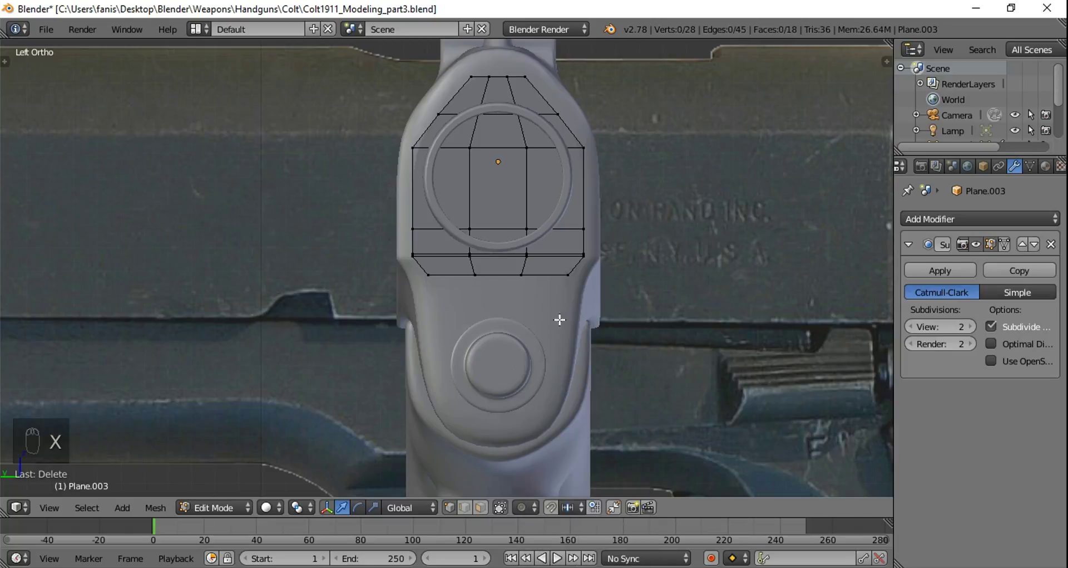
Step: Extrude the plate's new bottom edge down toward the plug and add a horizontal edge loop
key(a)
key(a)
key(b)
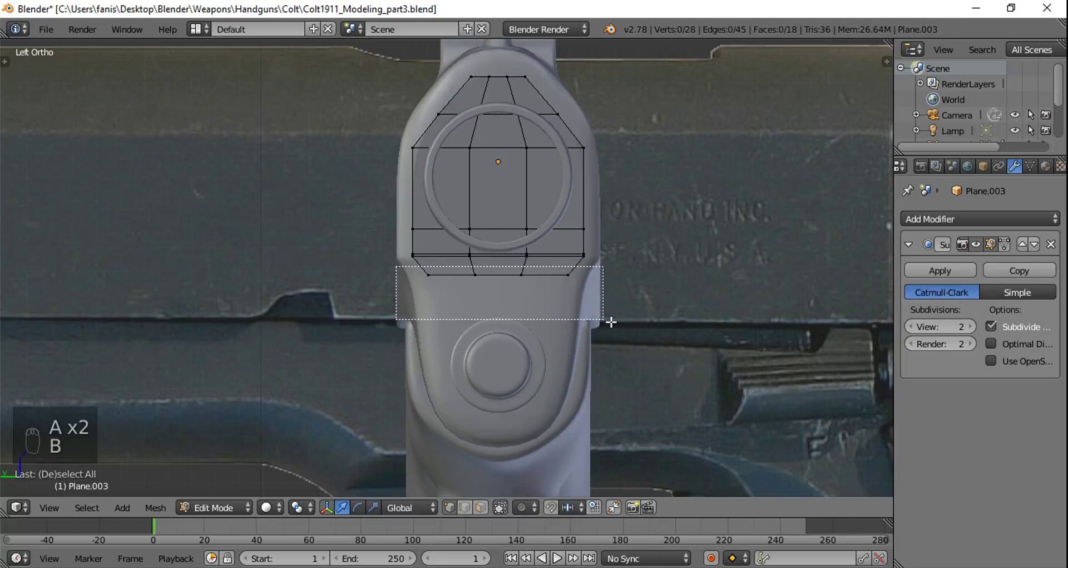
drag(502, 219, 521, 266)
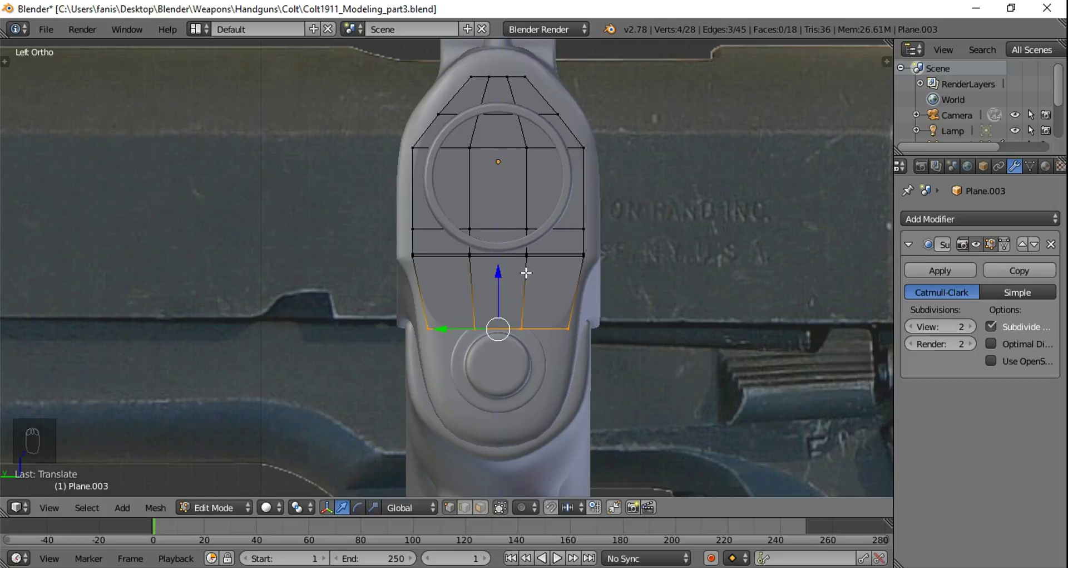
key(a)
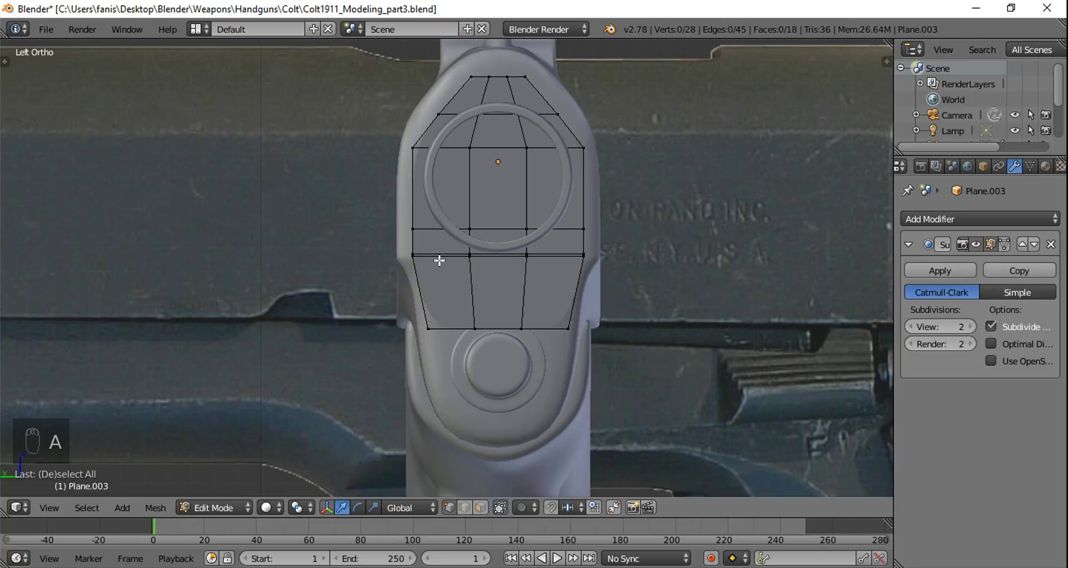
drag(439, 256, 686, 312)
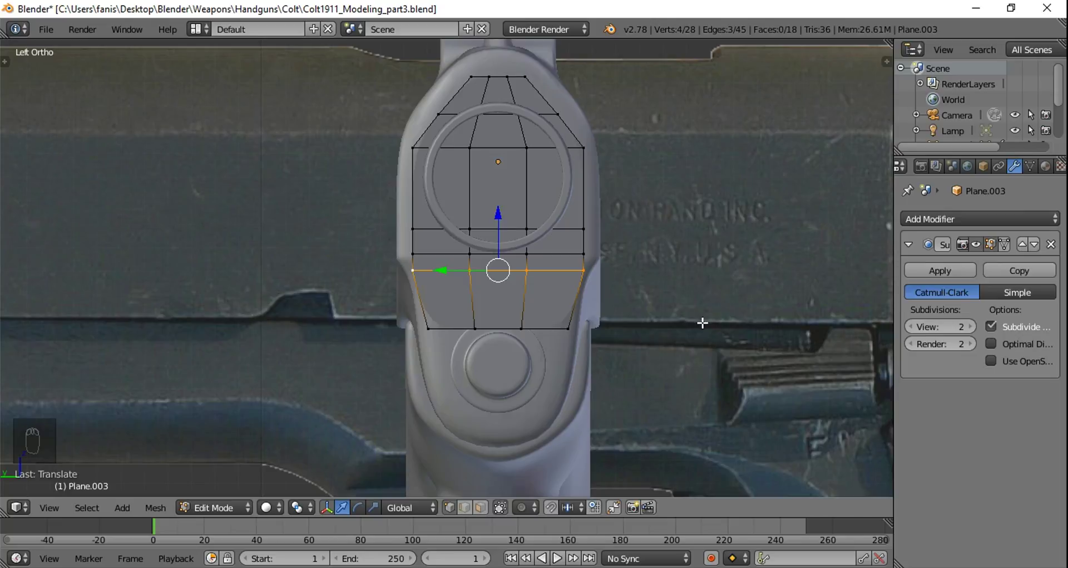
Step: Scale and pull the bottom edge corners down so they hug the top of the spring plug
key(s)
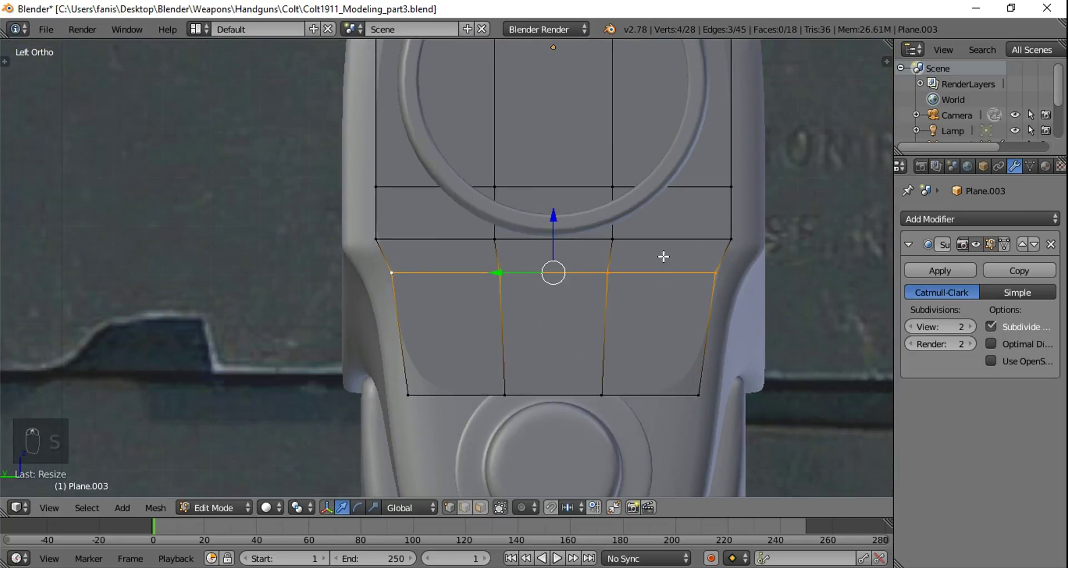
drag(513, 281, 524, 139)
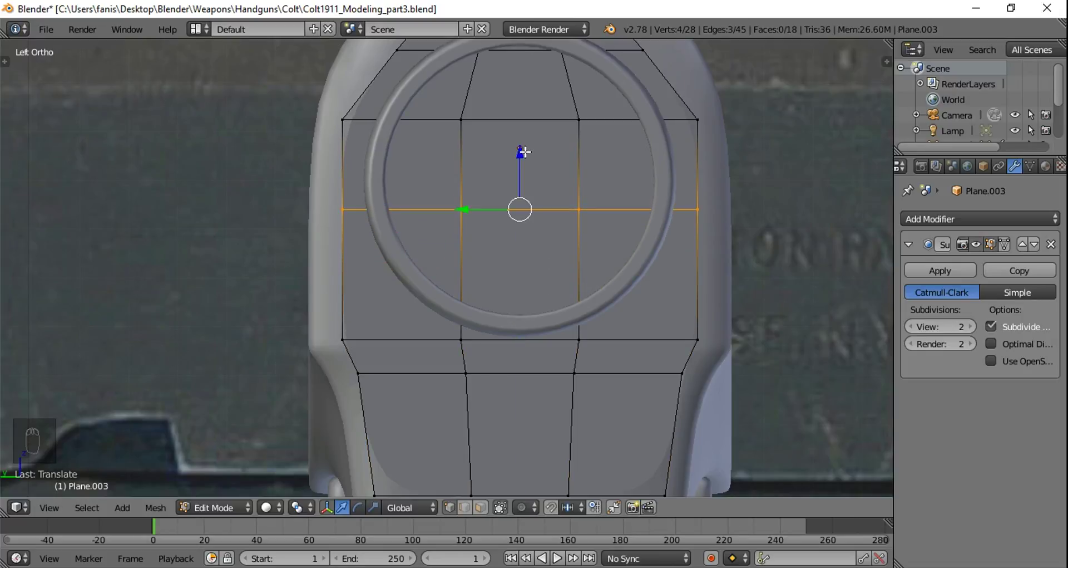
drag(628, 159, 568, 340)
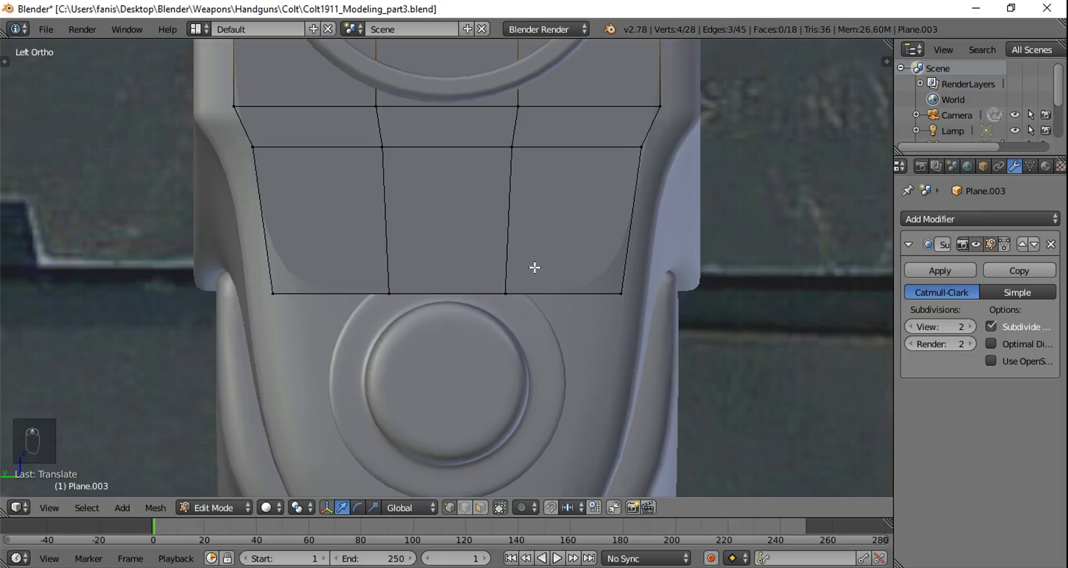
drag(511, 287, 545, 288)
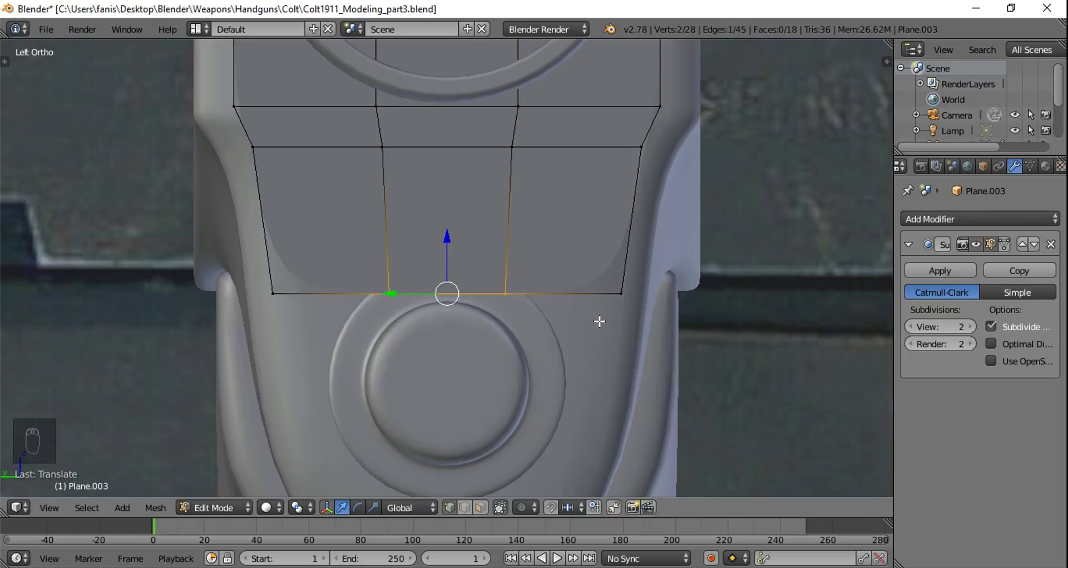
key(s)
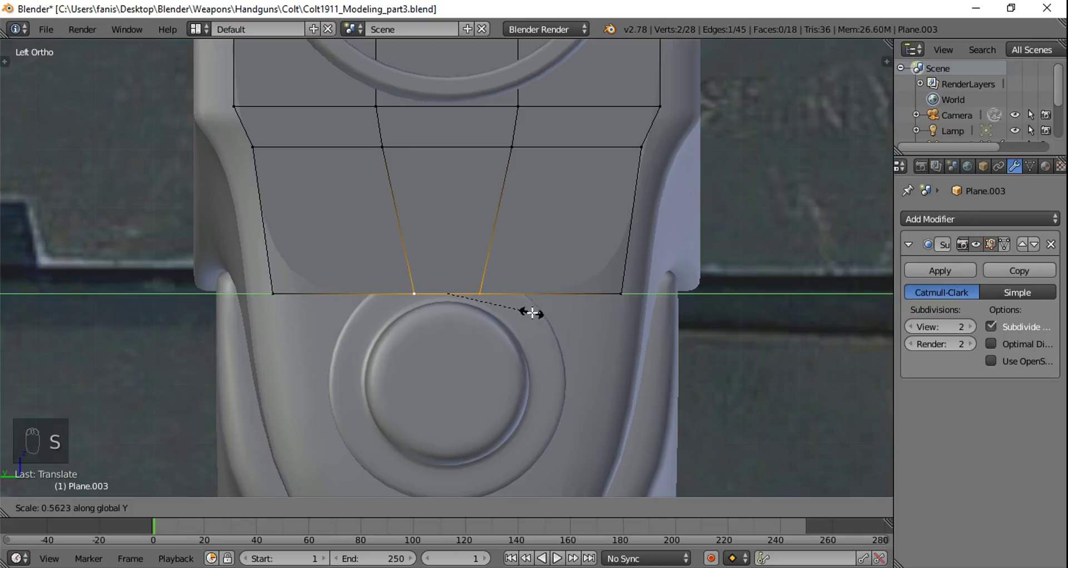
drag(616, 285, 475, 308)
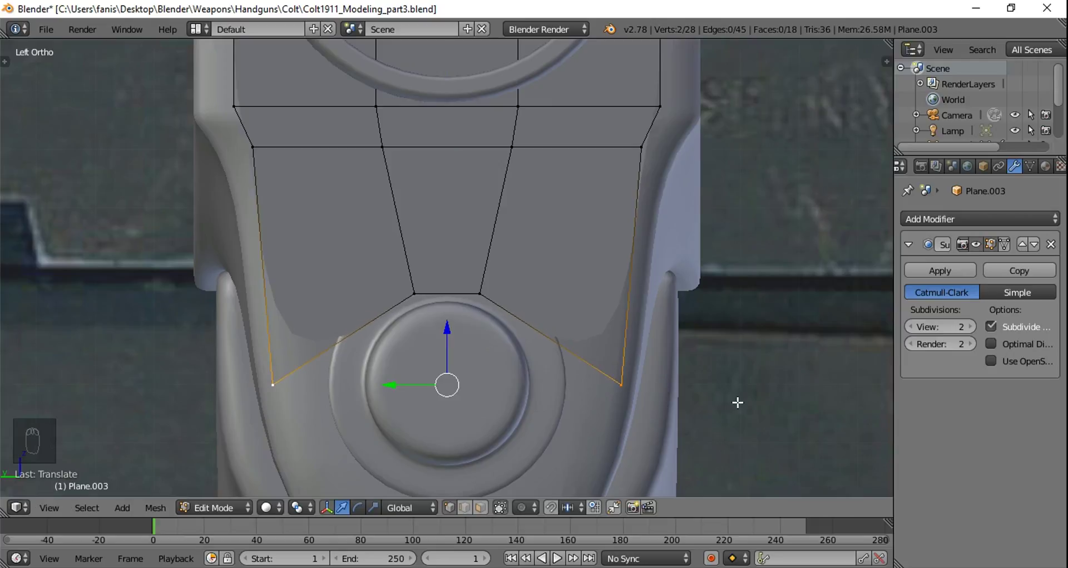
key(s)
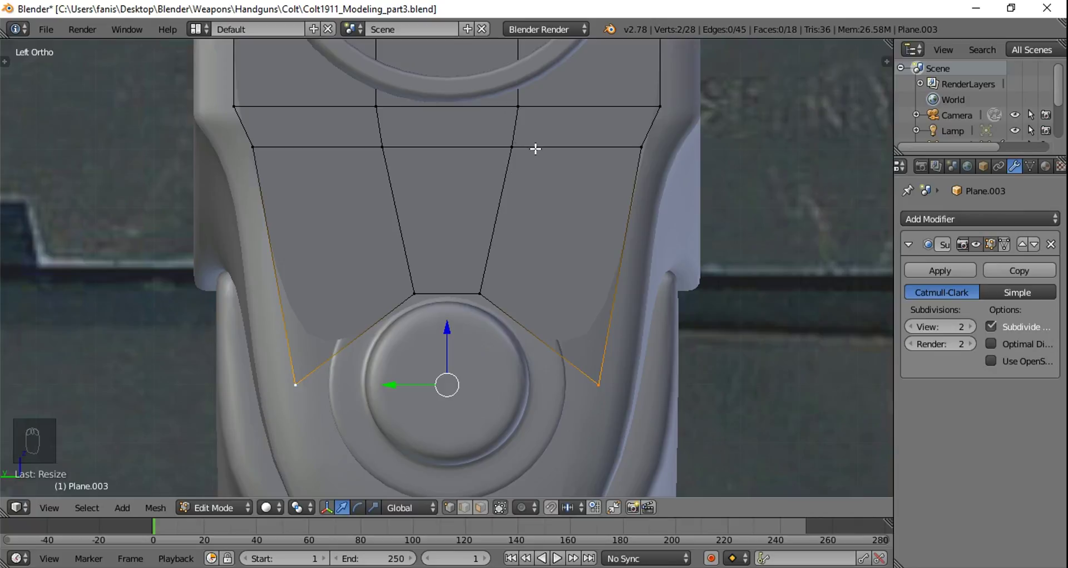
drag(536, 144, 507, 148)
Step: Add another edge loop across the lower plate and leave editing to see it smoothed
key(g)
drag(451, 88, 458, 126)
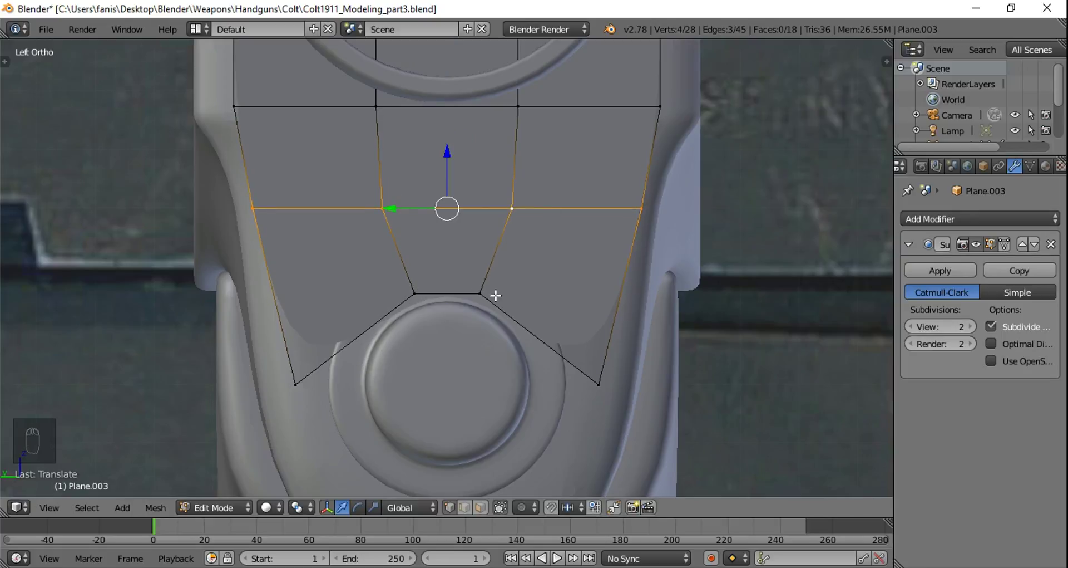
key(Tab)
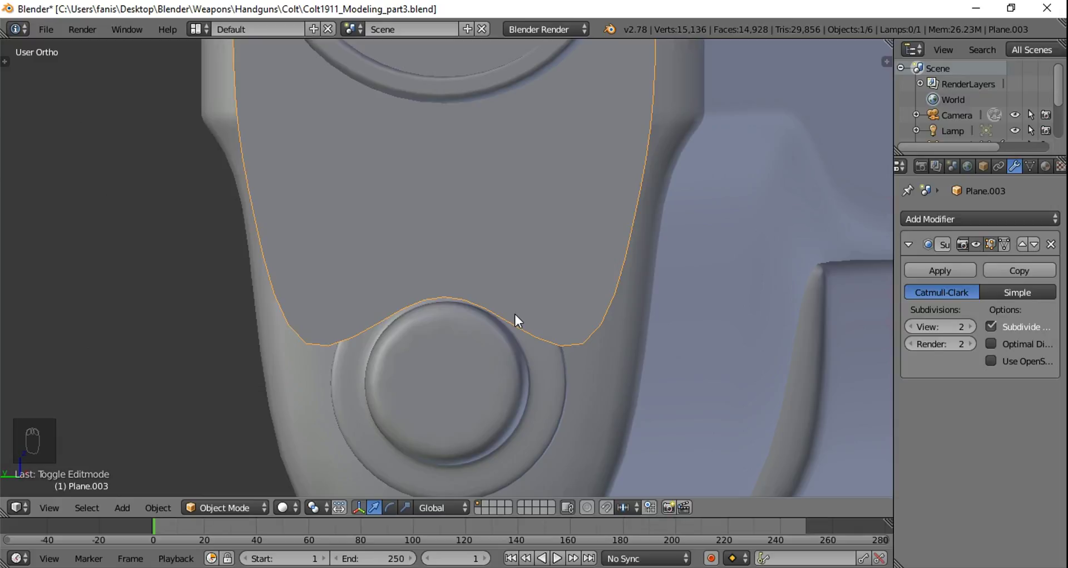
Step: Back in the plate mesh, zoom in on the barrel ring area and switch to face selection
key(ctrl+KP_3)
drag(471, 308, 482, 244)
drag(510, 221, 515, 239)
drag(523, 279, 526, 336)
drag(524, 350, 491, 261)
key(Tab)
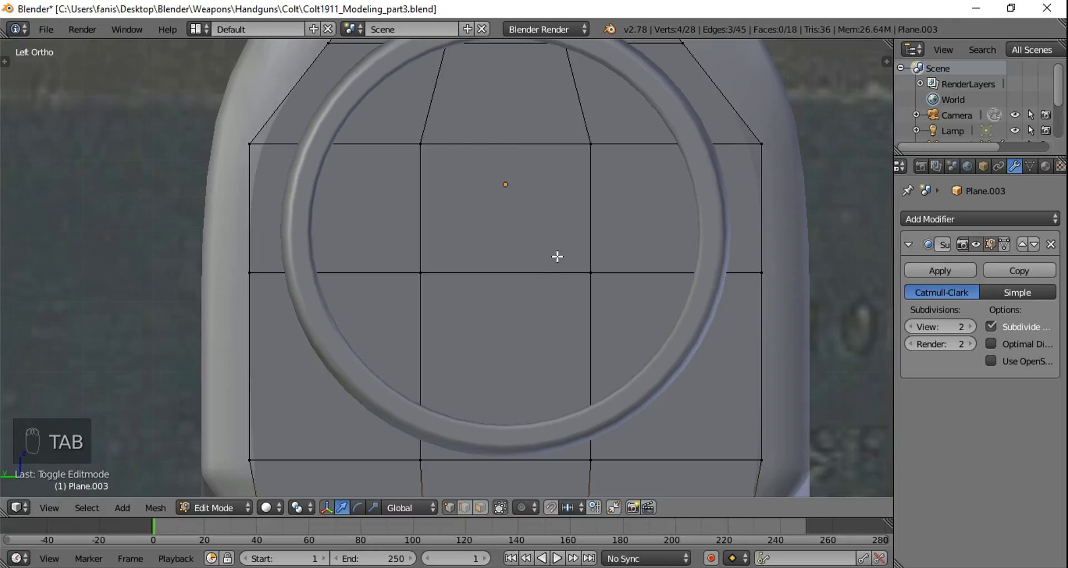
Step: Select the three central faces inside the barrel ring and delete them to open the hole
drag(517, 238, 484, 517)
drag(487, 513, 509, 347)
drag(509, 347, 498, 232)
drag(498, 232, 512, 387)
key(x)
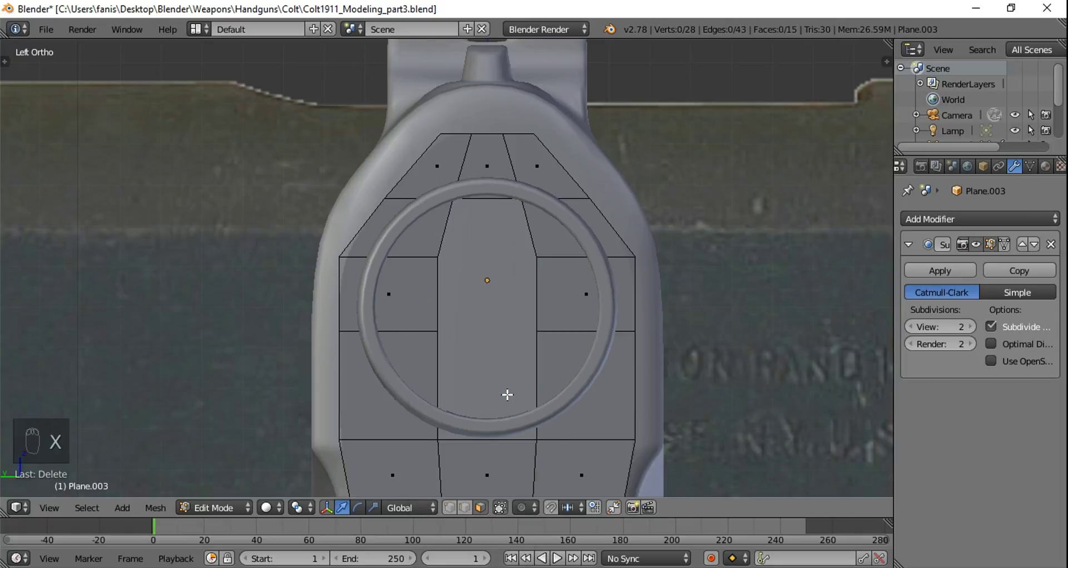
Step: Move the vertices above the barrel hole onto the ring's outline
drag(453, 516, 831, 439)
key(s)
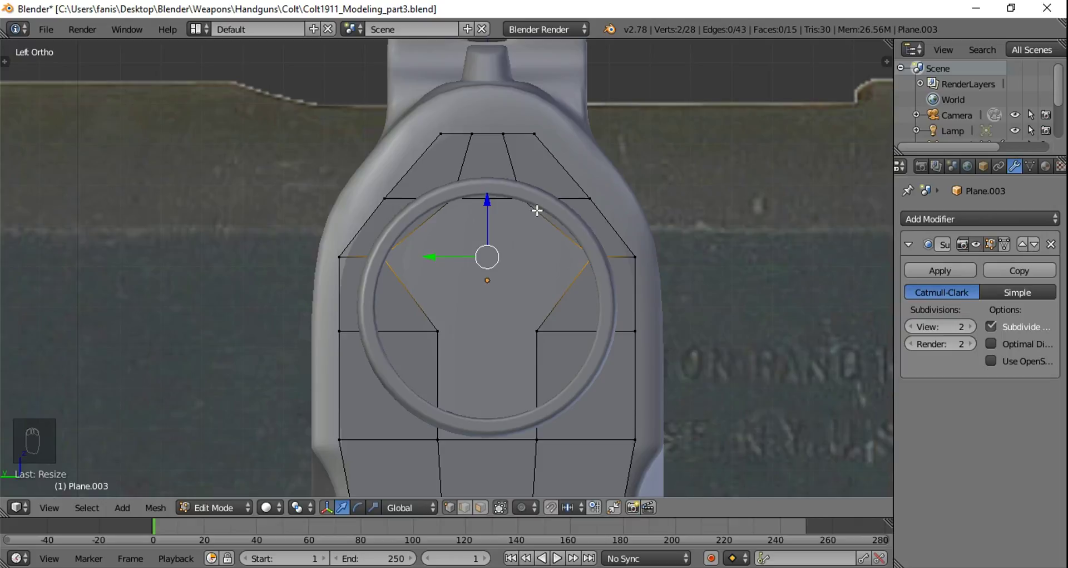
drag(539, 322, 31, 124)
key(s)
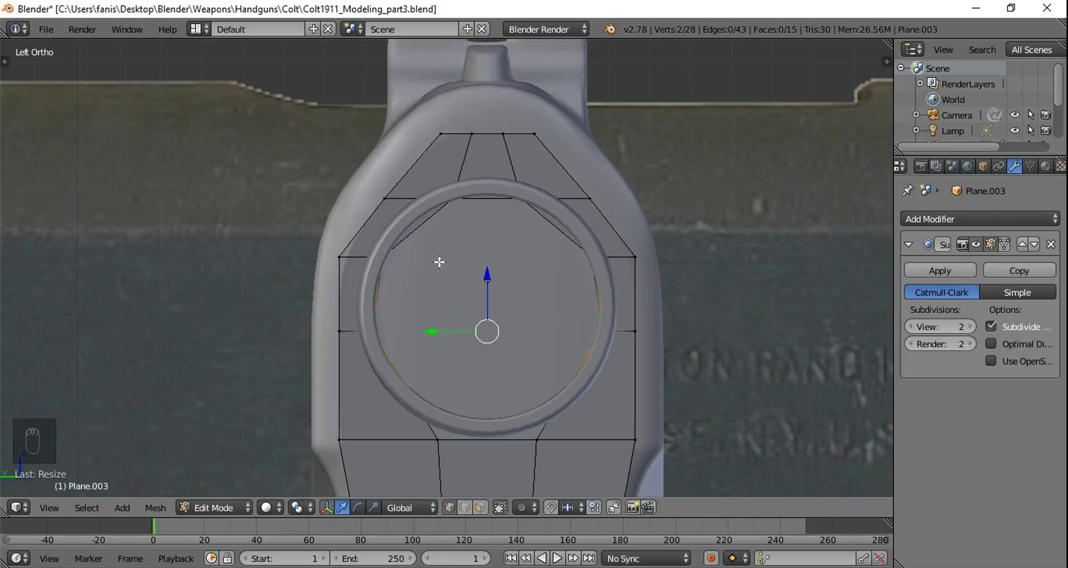
drag(527, 276, 545, 251)
drag(528, 344, 475, 278)
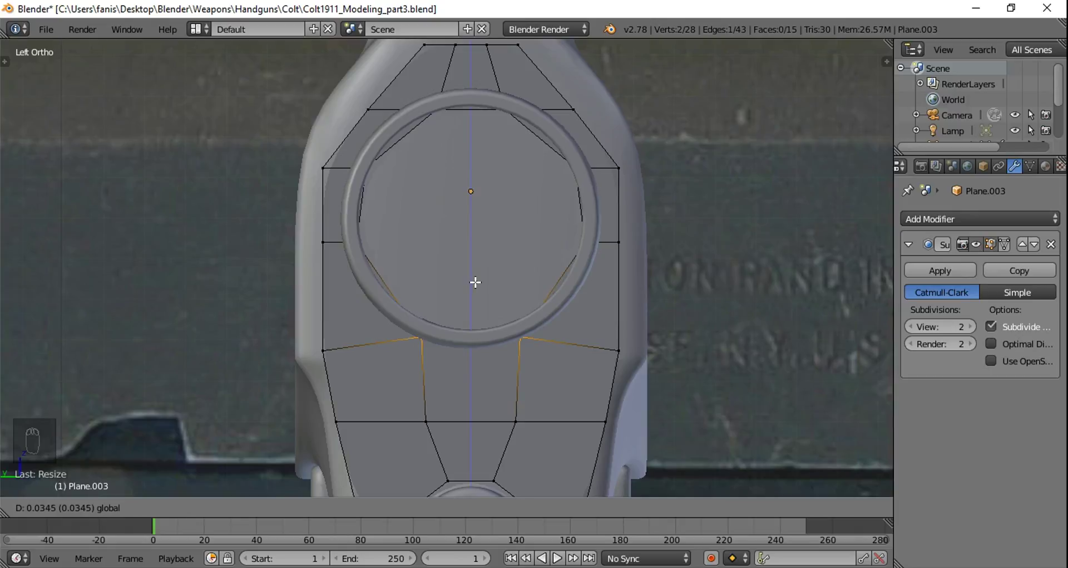
Step: In wireframe, align the left-side hole vertices along the ring and check the shape in solid view
drag(518, 291, 284, 186)
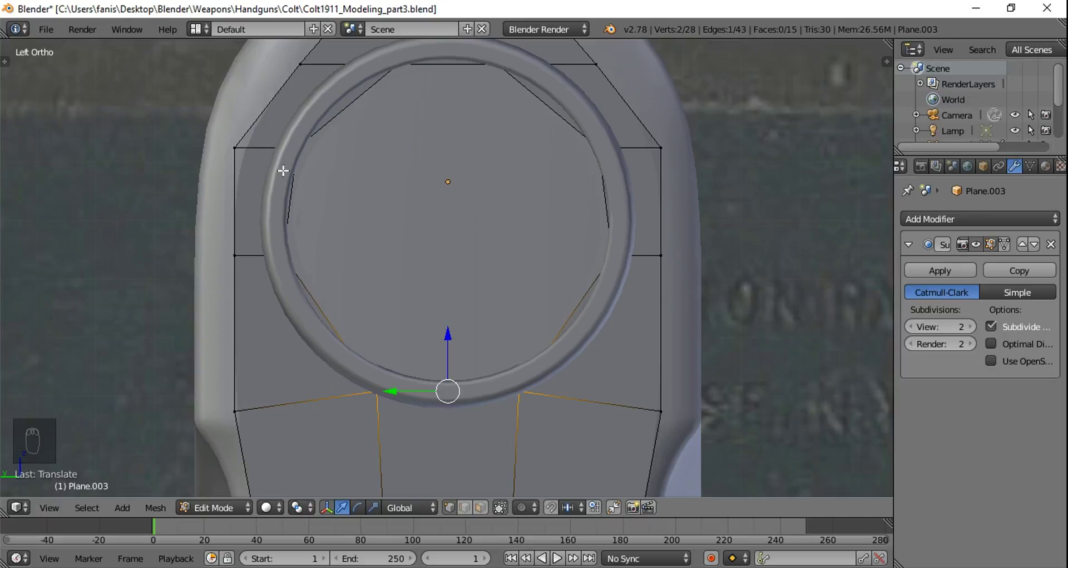
key(z)
drag(299, 147, 257, 179)
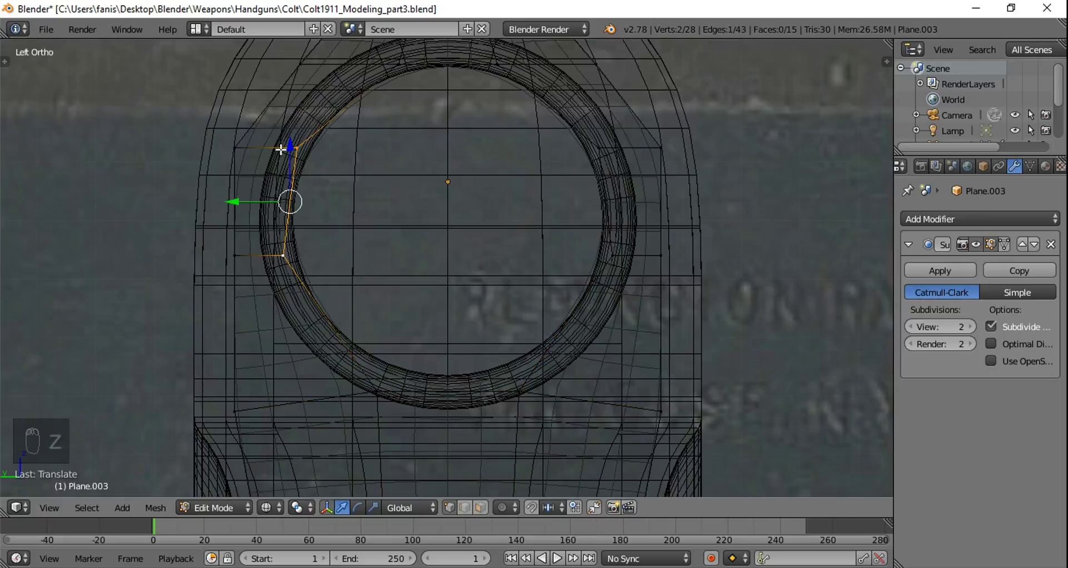
key(a)
drag(294, 142, 339, 143)
key(g)
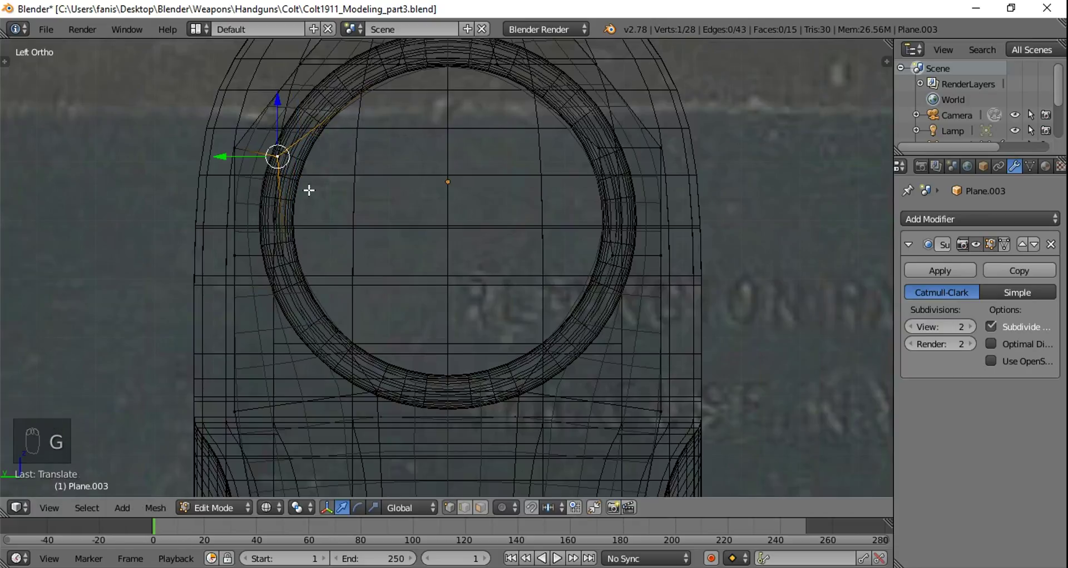
drag(284, 254, 361, 241)
key(g)
key(z)
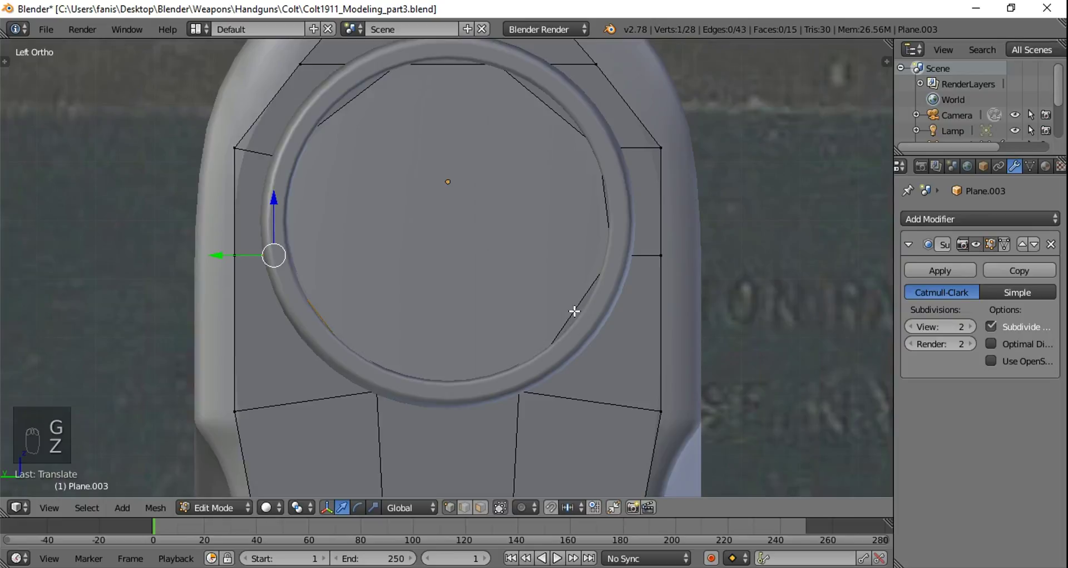
drag(486, 178, 584, 211)
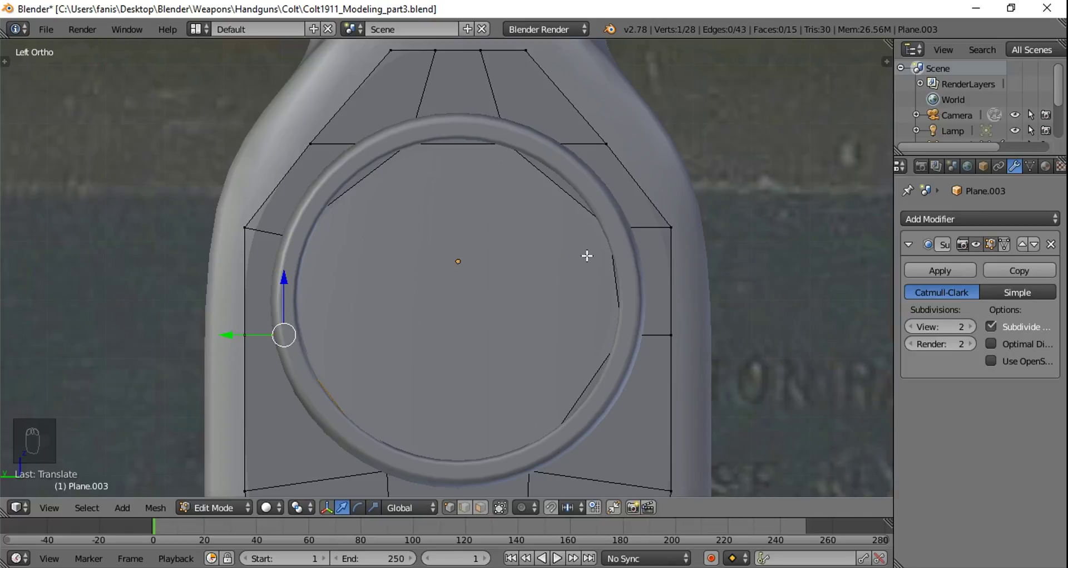
Step: Pull a lower-left hole vertex onto the ring, toggling views, and try splitting the edge at it
key(Tab)
key(Tab)
key(Tab)
key(Tab)
key(z)
drag(444, 346, 457, 295)
key(g)
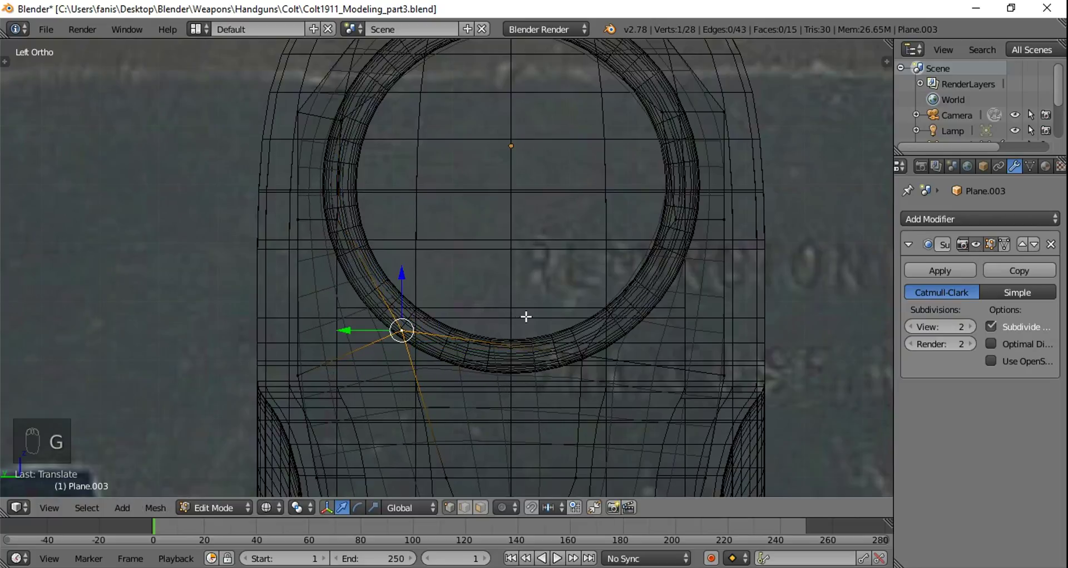
key(g)
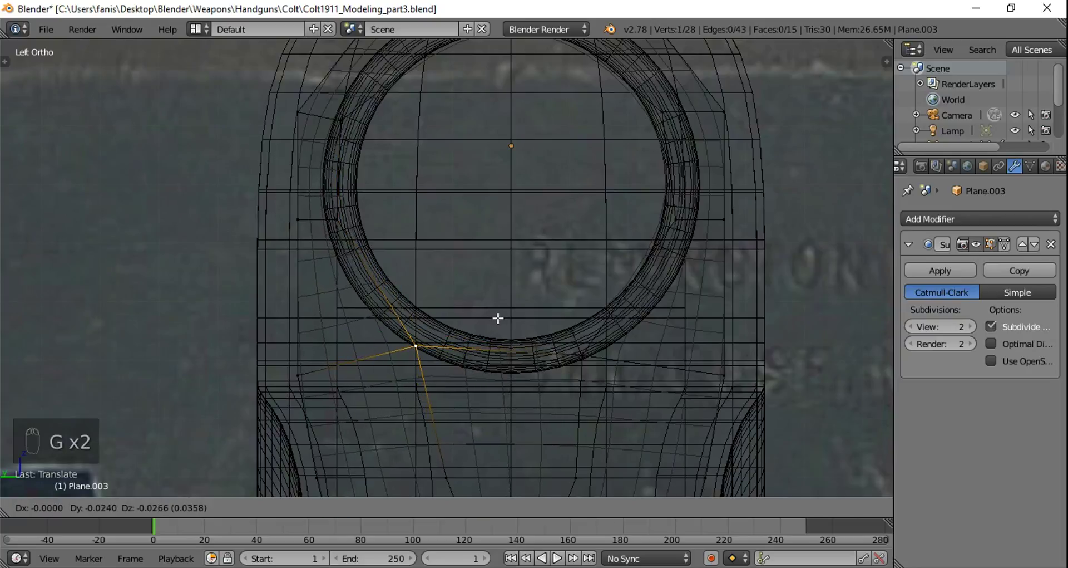
key(z)
key(a)
key(z)
key(v)
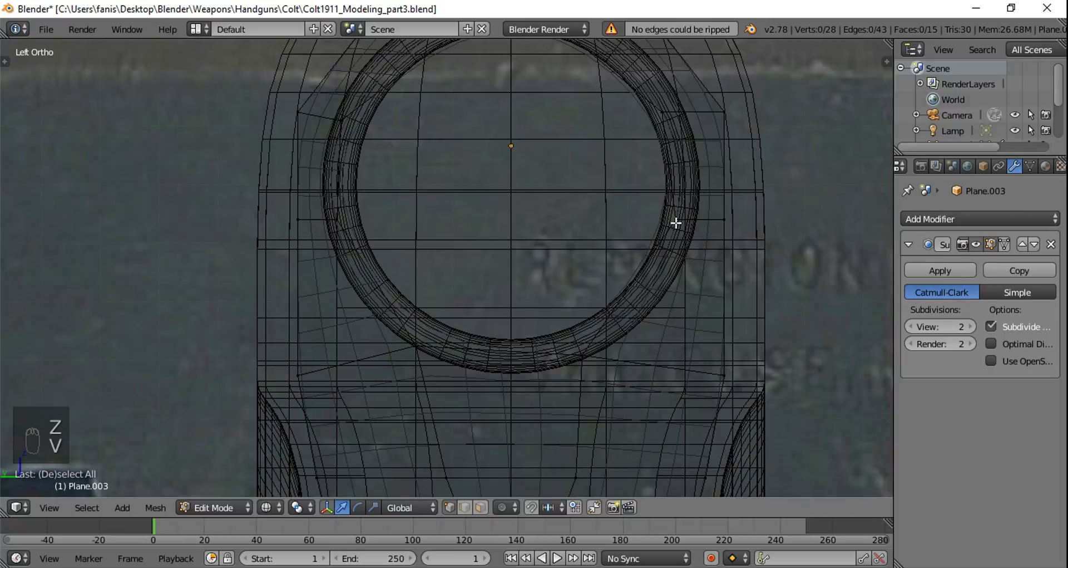
Step: Move the right hole vertex and a plate corner vertex onto the ring outline
drag(677, 218, 719, 231)
key(g)
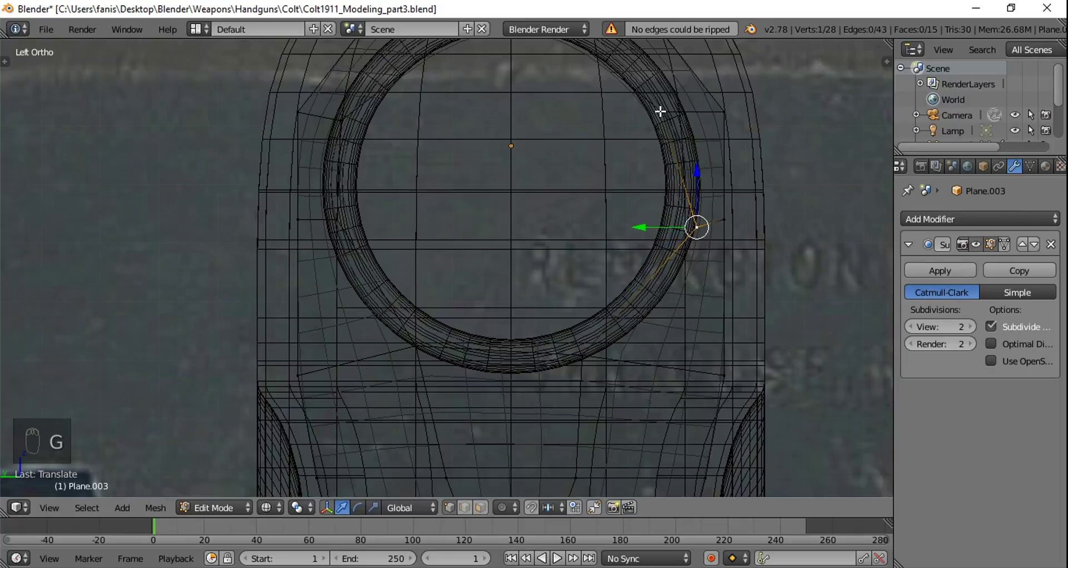
drag(661, 106, 722, 105)
key(g)
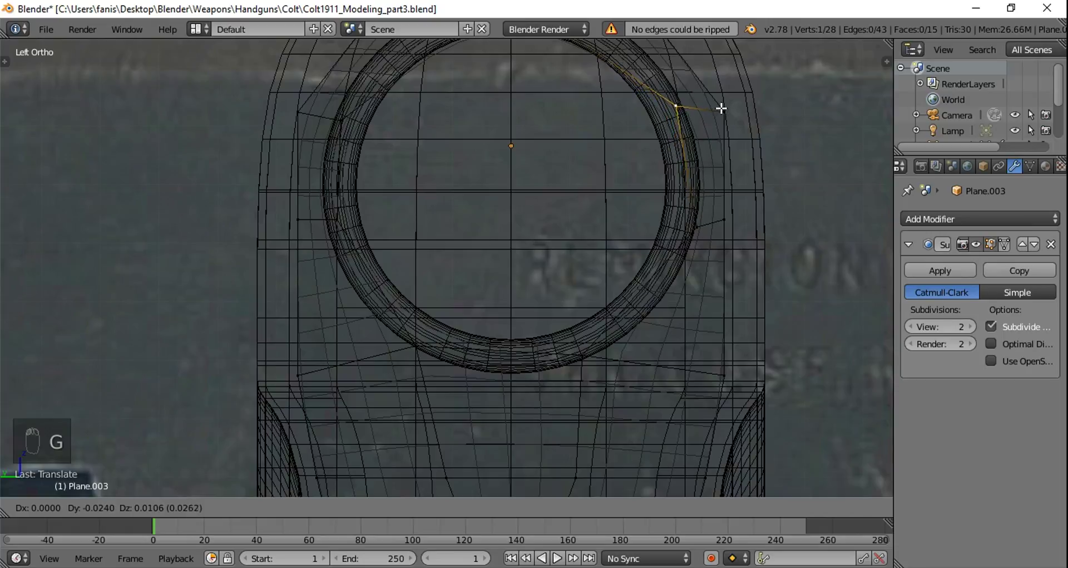
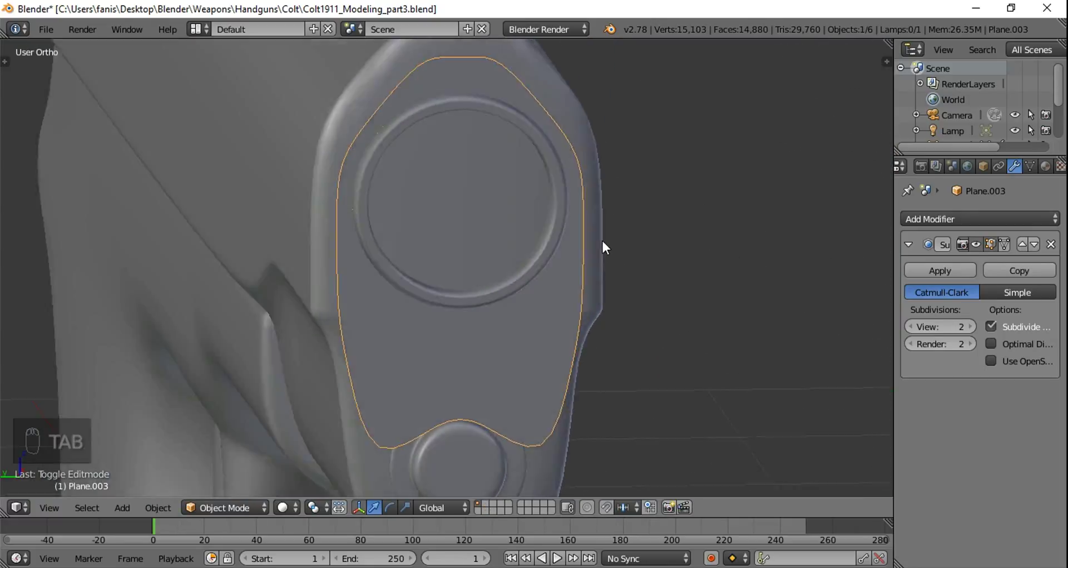
Step: In front view select the whole plate and extrude it backward to give it thickness
key(Tab)
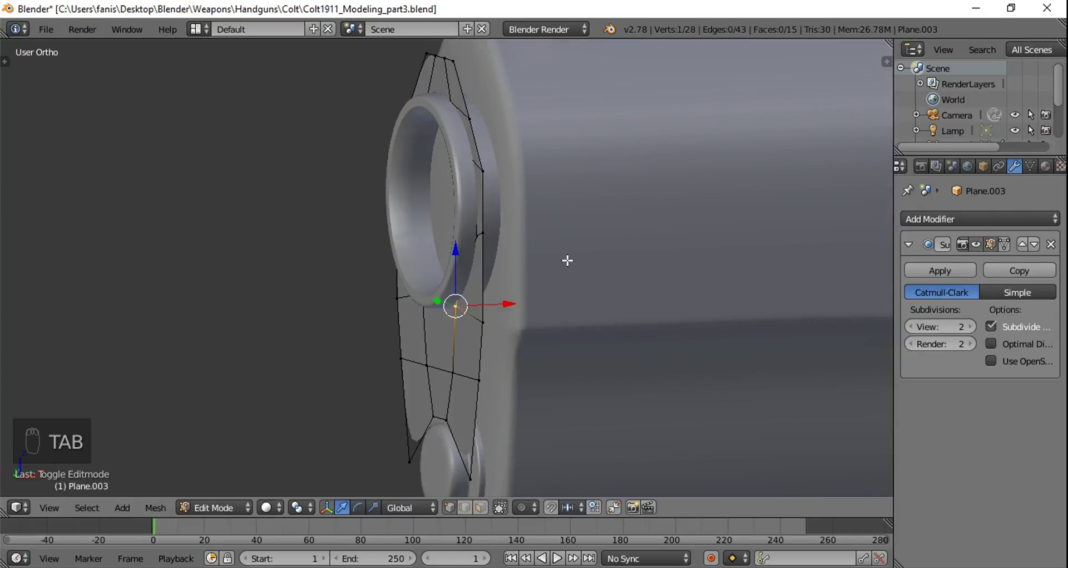
key(KP_1)
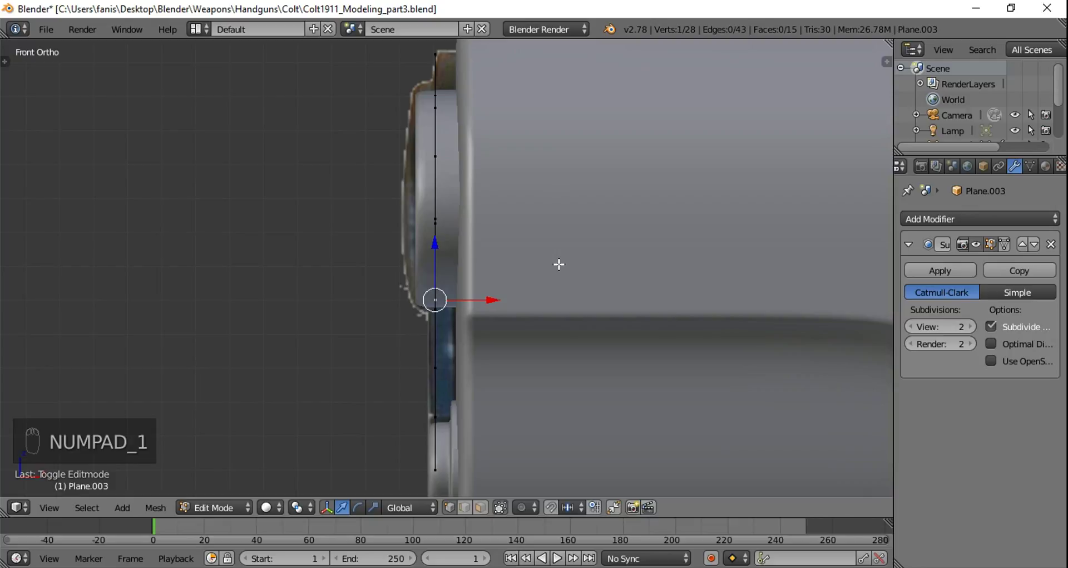
key(a)
key(a)
drag(557, 260, 540, 267)
key(e)
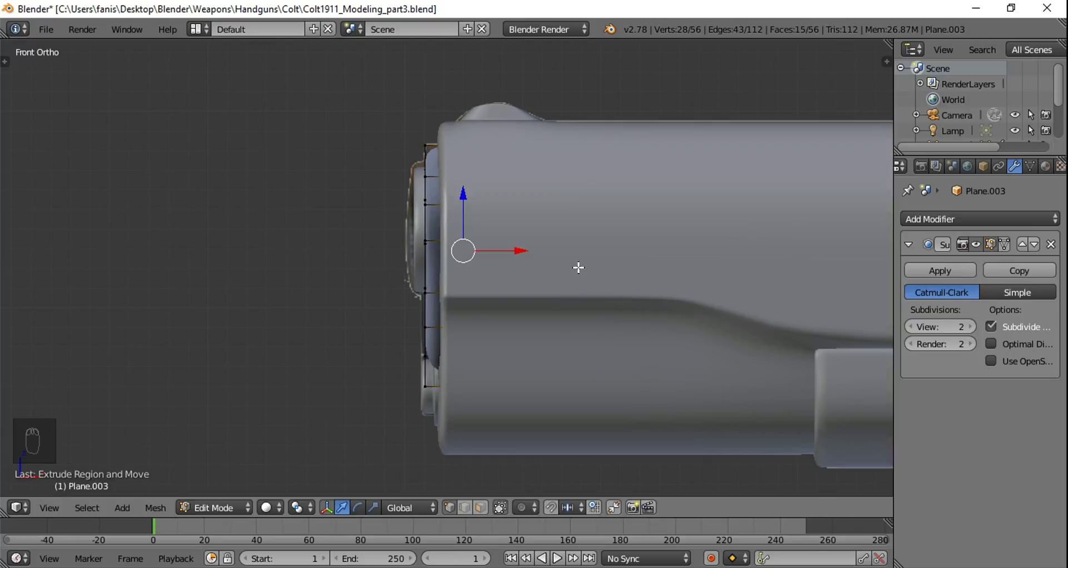
Step: Viewing from the muzzle, select the entire thickened plate, apply Ctrl+N, then deselect
drag(521, 223, 581, 229)
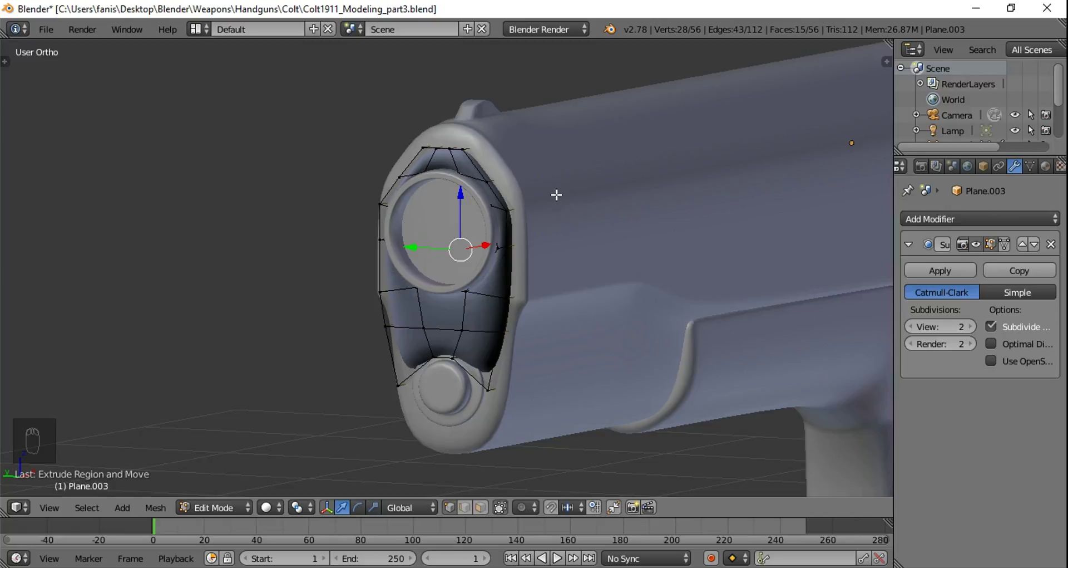
key(a)
key(a)
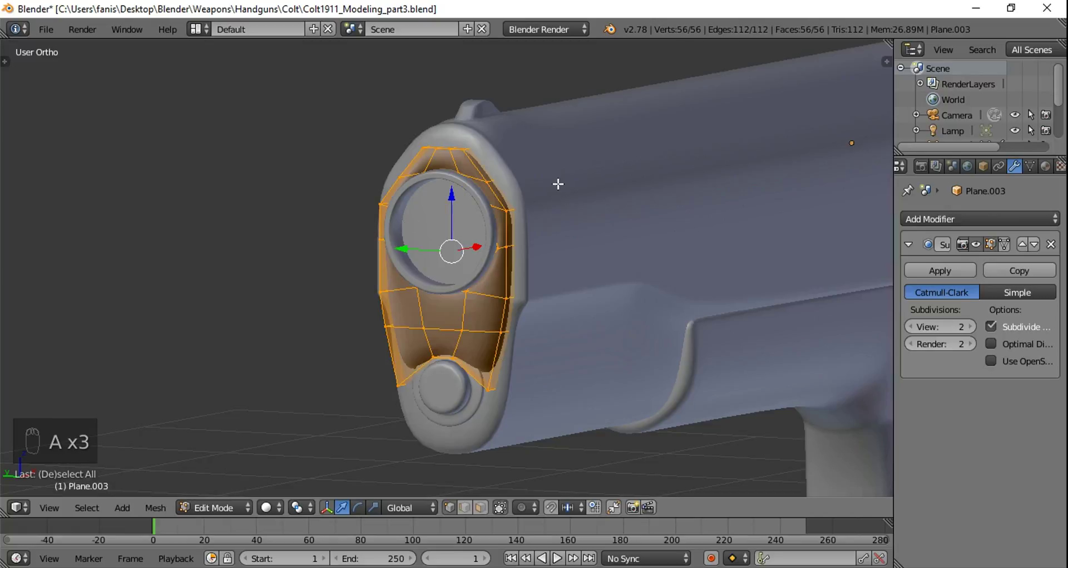
key(ctrl+n)
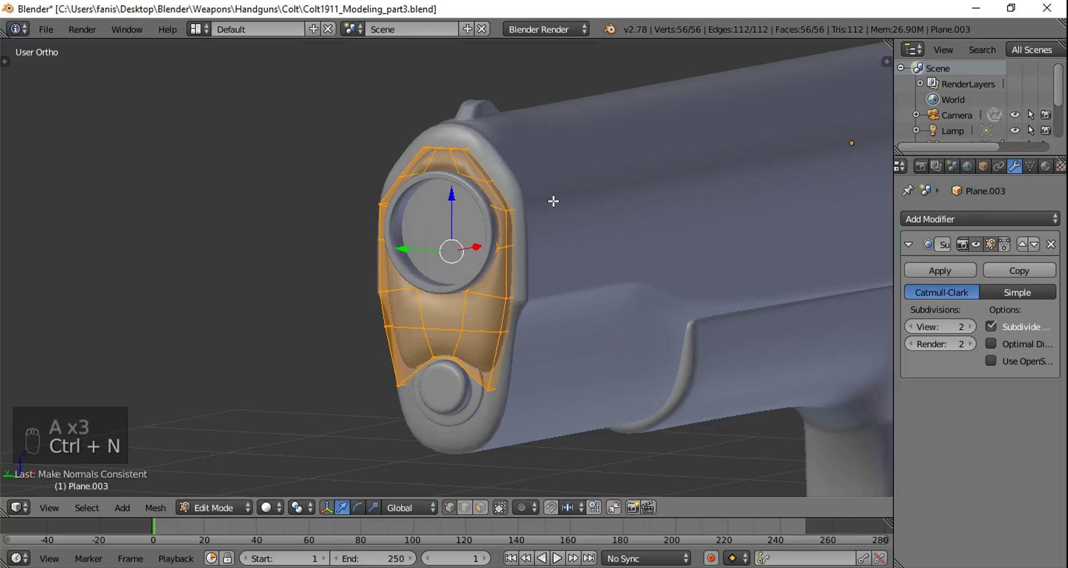
key(a)
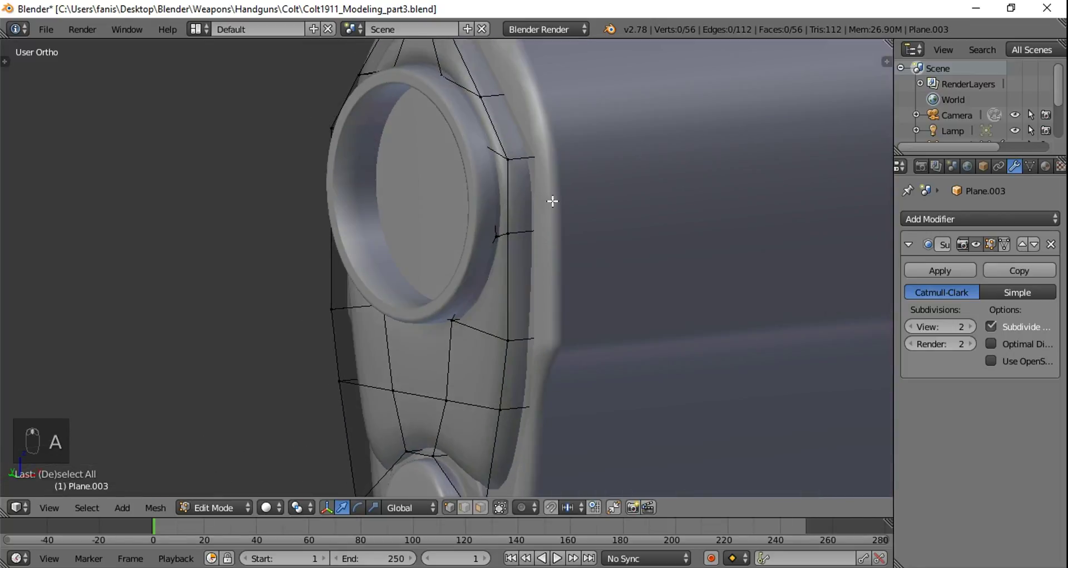
Step: Add an edge loop along the plate rim and preview the crisper smoothed edge
key(ctrl+r)
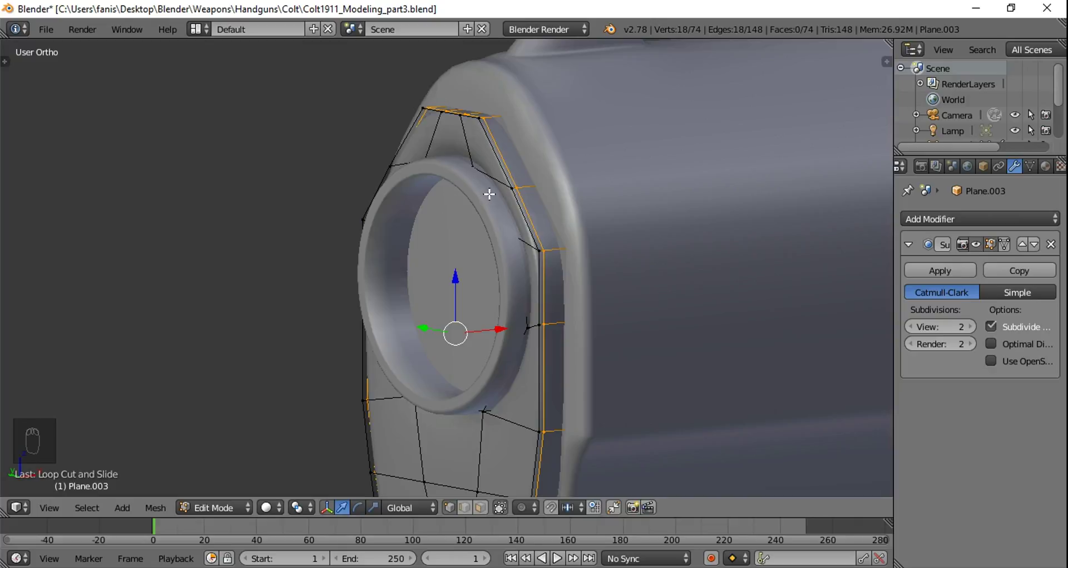
key(Tab)
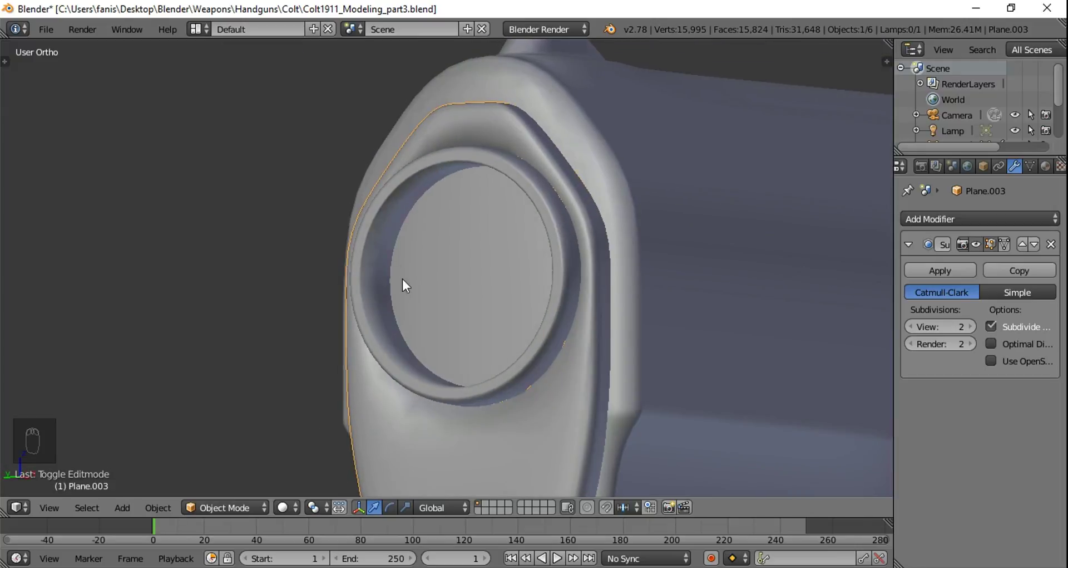
key(Tab)
Step: In wireframe add a loop around the barrel hole, adjust it, and preview the smoothed plate
key(z)
key(ctrl+r)
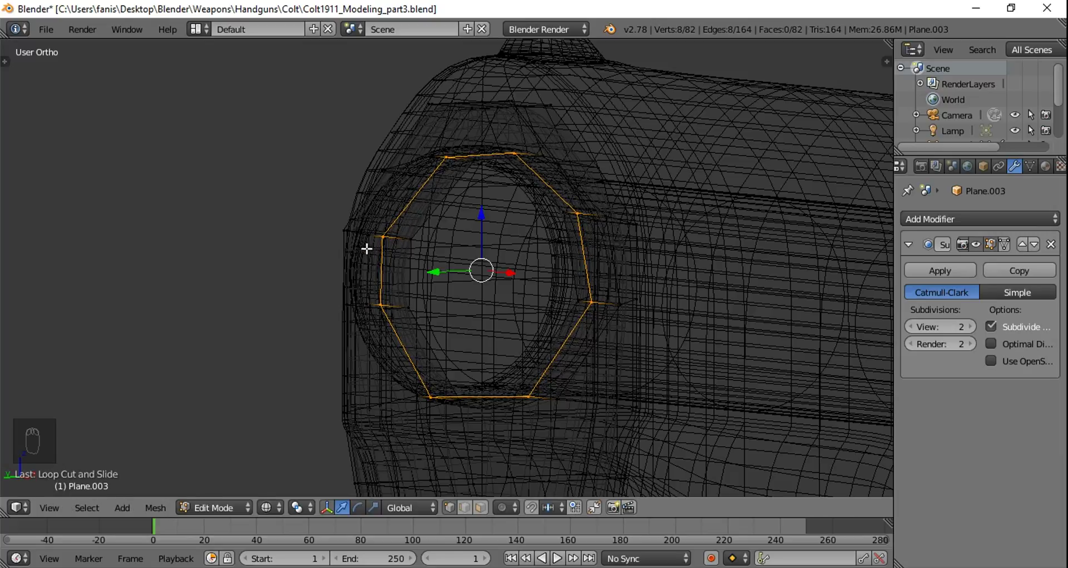
key(z)
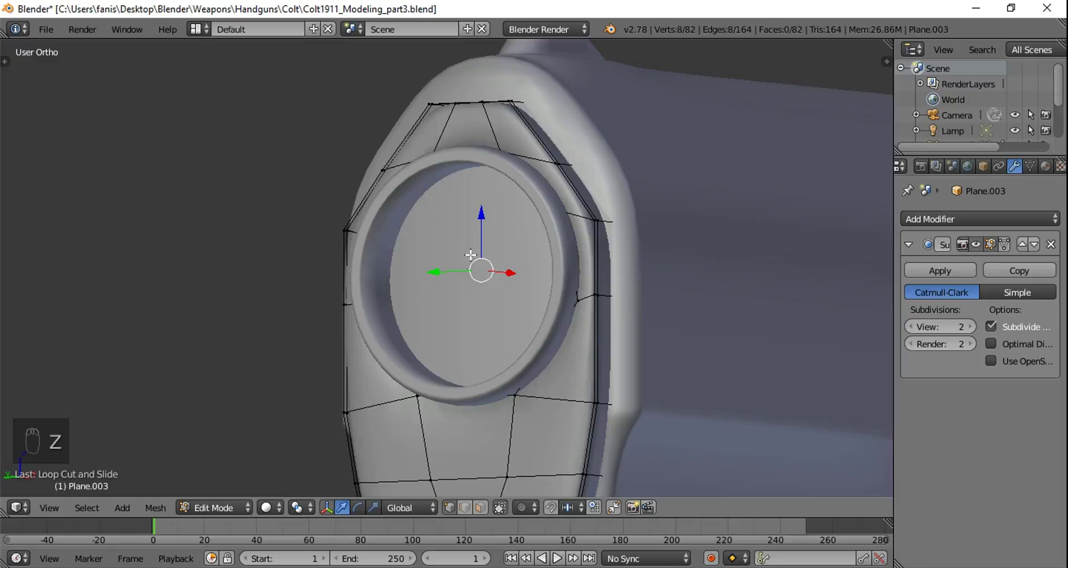
key(z)
key(z)
key(g)
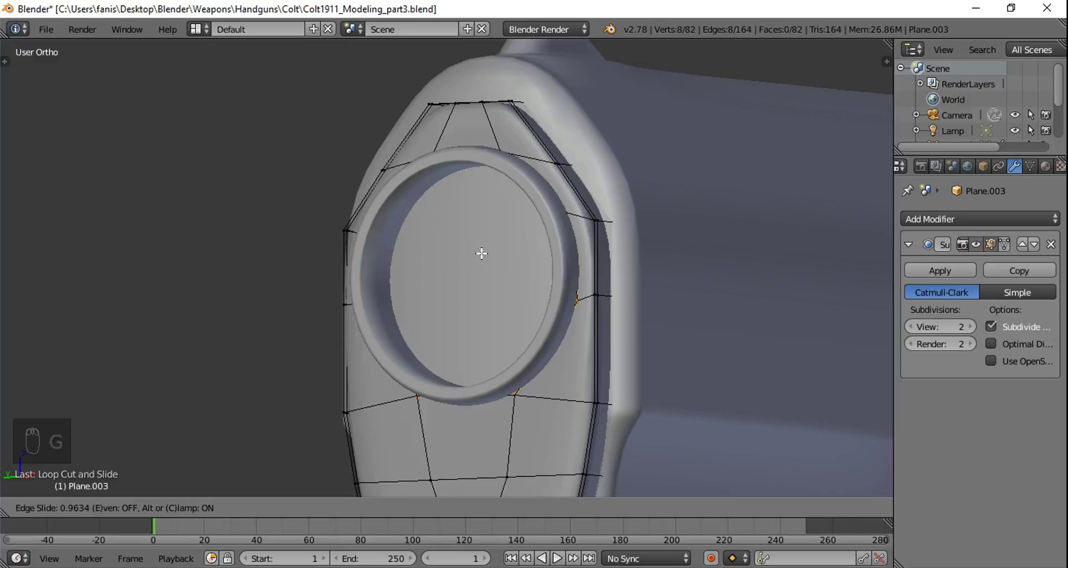
key(Tab)
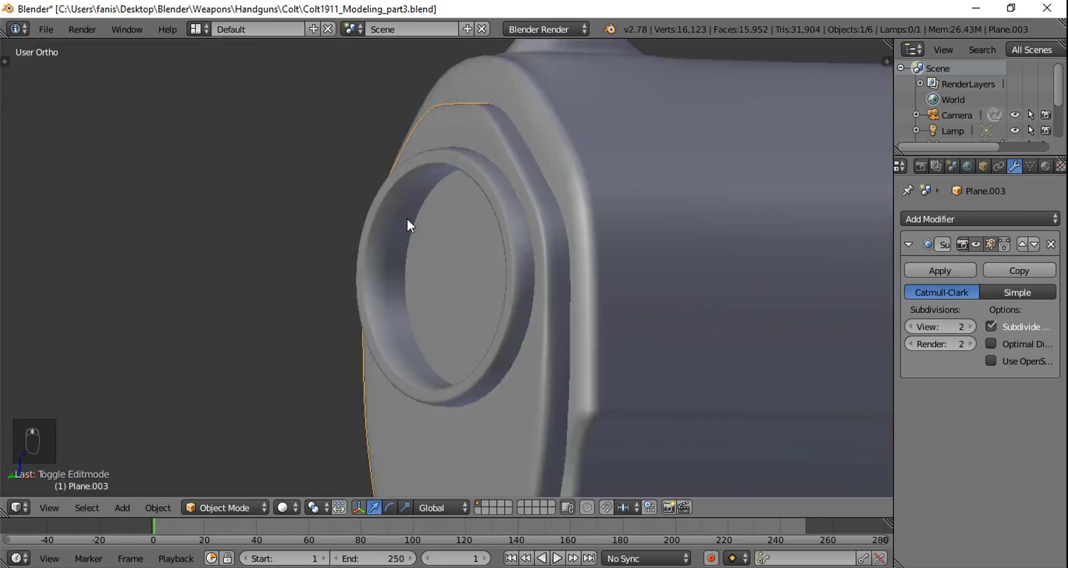
Step: Orbit in perspective to look inside the barrel, then start editing the slide mesh
key(KP_5)
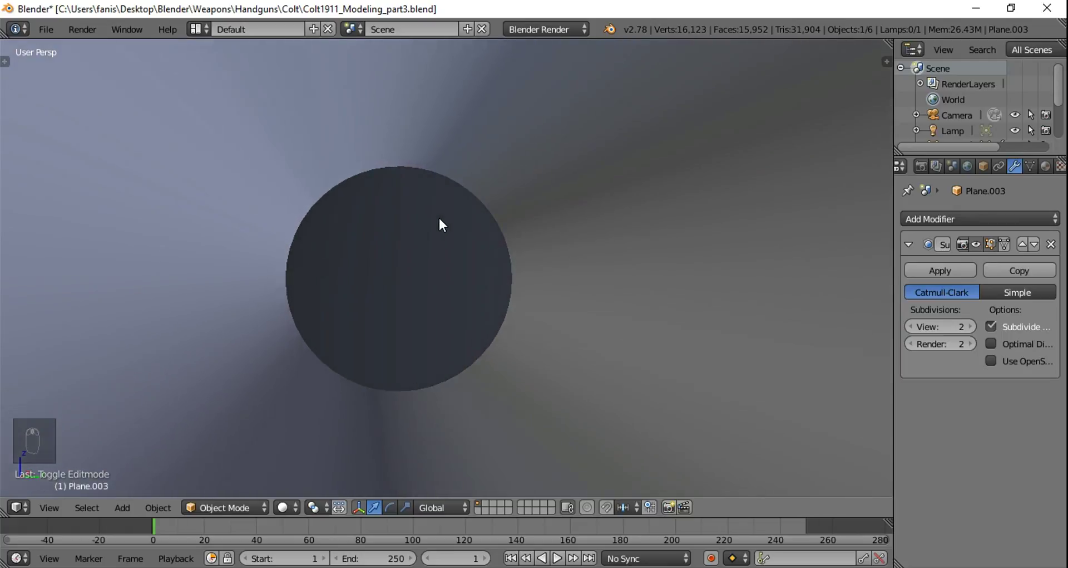
middle_click(436, 235)
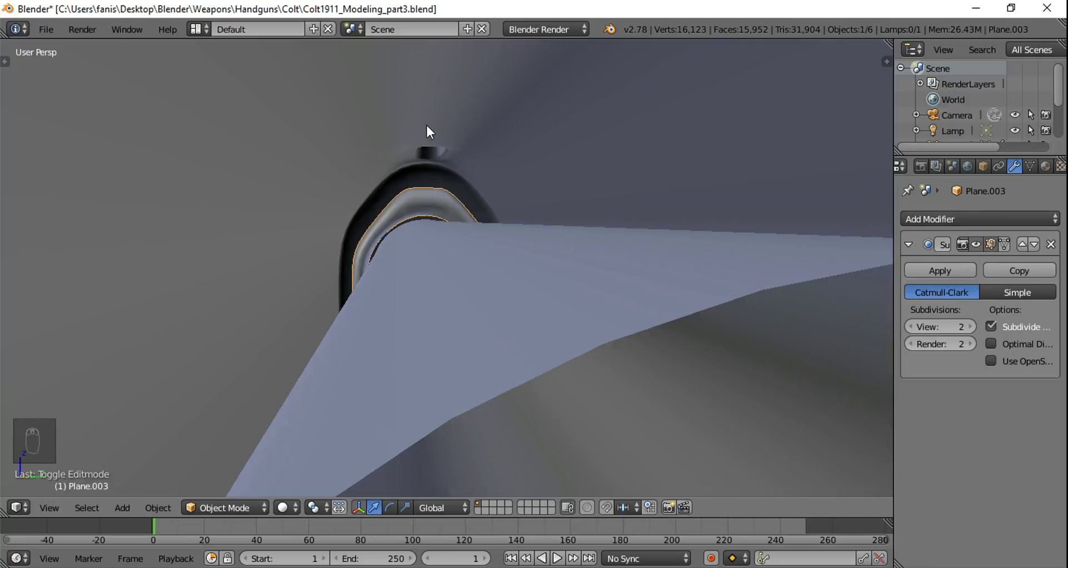
drag(430, 130, 491, 253)
key(Tab)
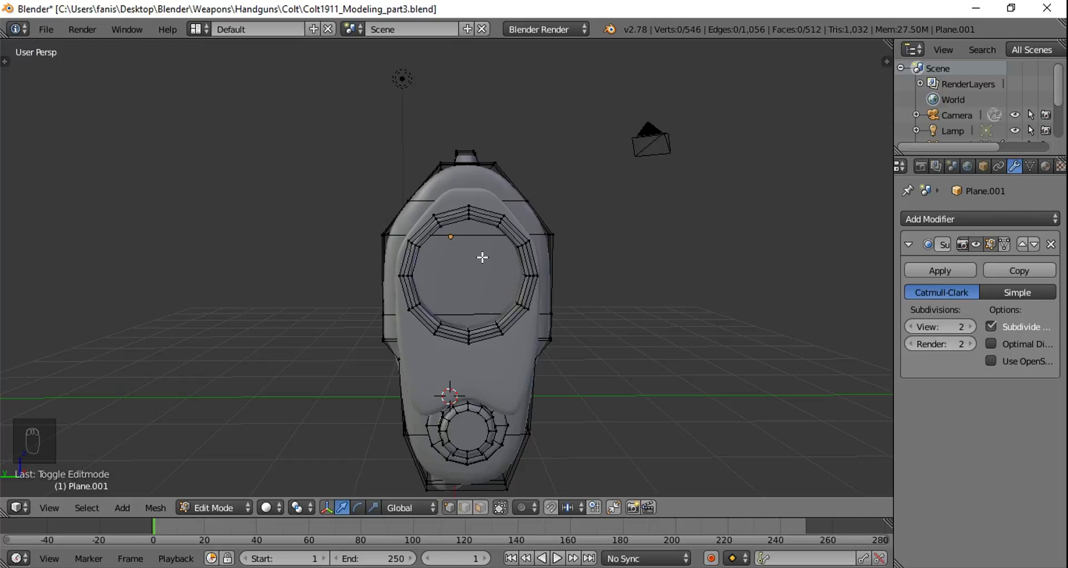
Step: In front ortho select the old faces inside the barrel opening and delete them
key(KP_5)
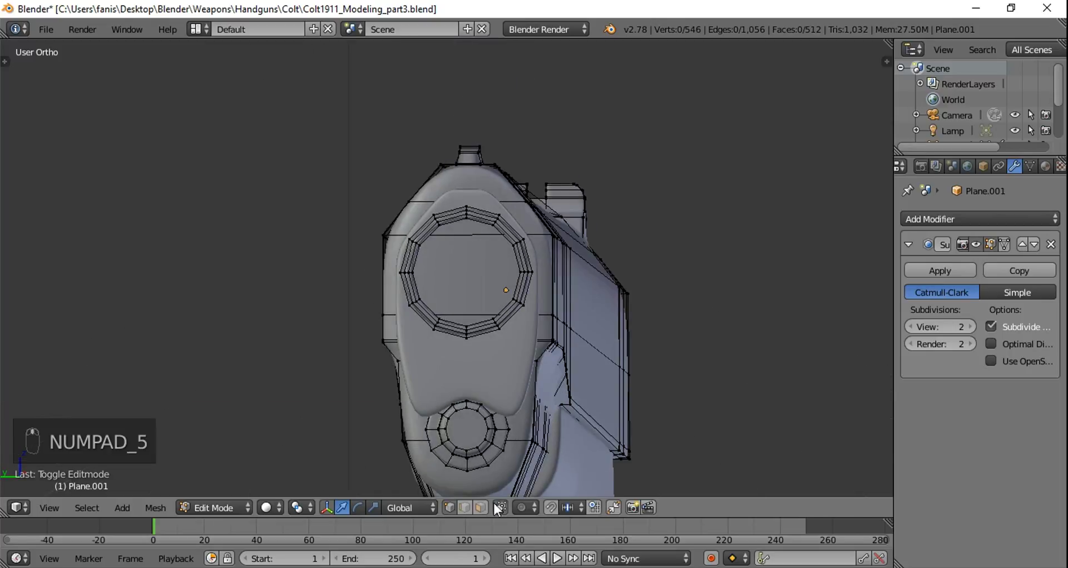
drag(483, 516, 525, 402)
drag(524, 401, 504, 393)
key(x)
click(572, 314)
Step: Leave editing and orbit to check the see-through muzzle hole, then edit the slide again
key(Tab)
click(573, 328)
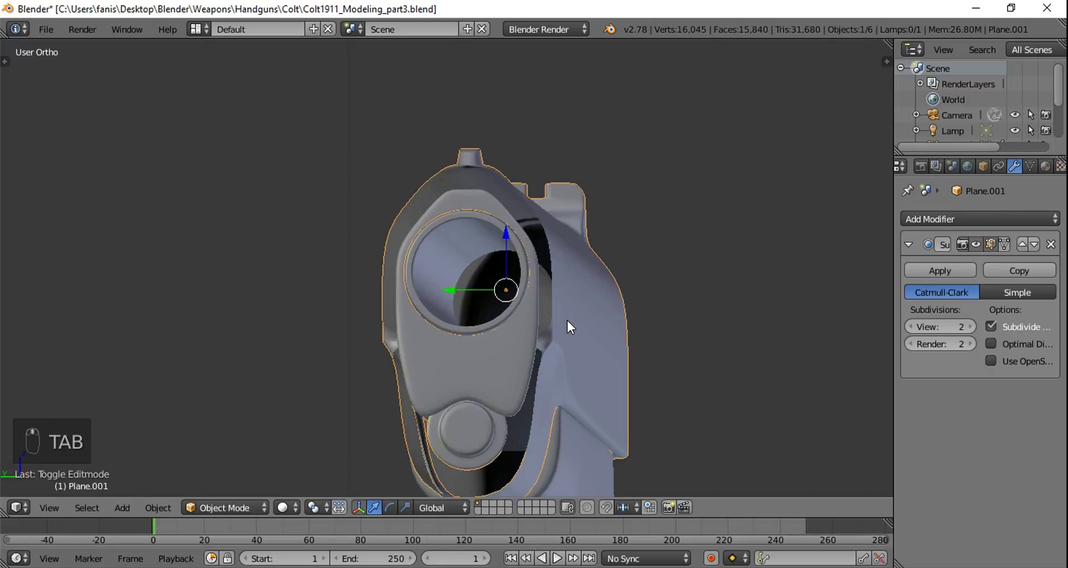
drag(501, 392, 551, 305)
key(h)
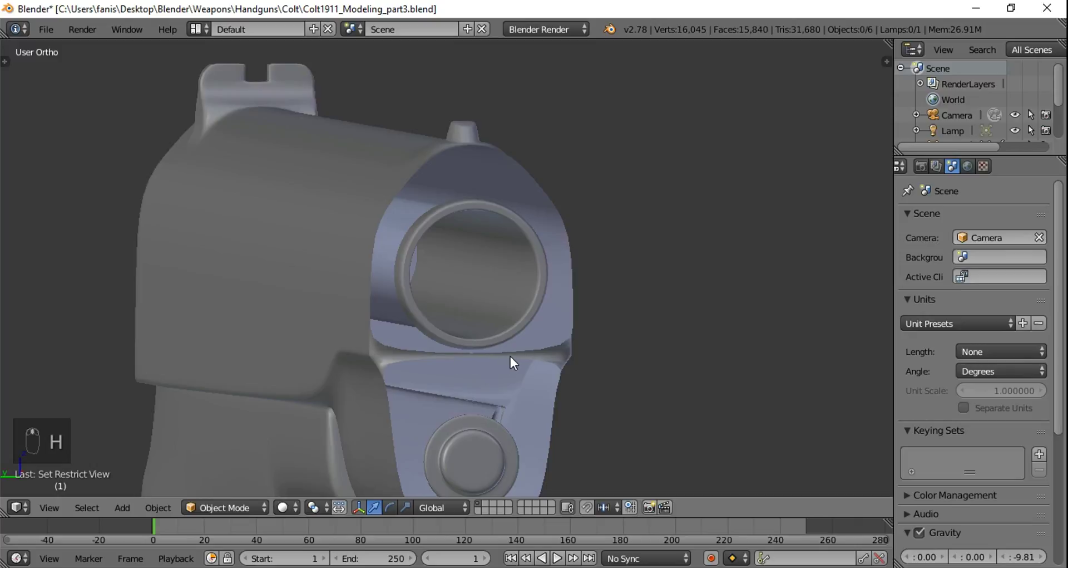
key(Tab)
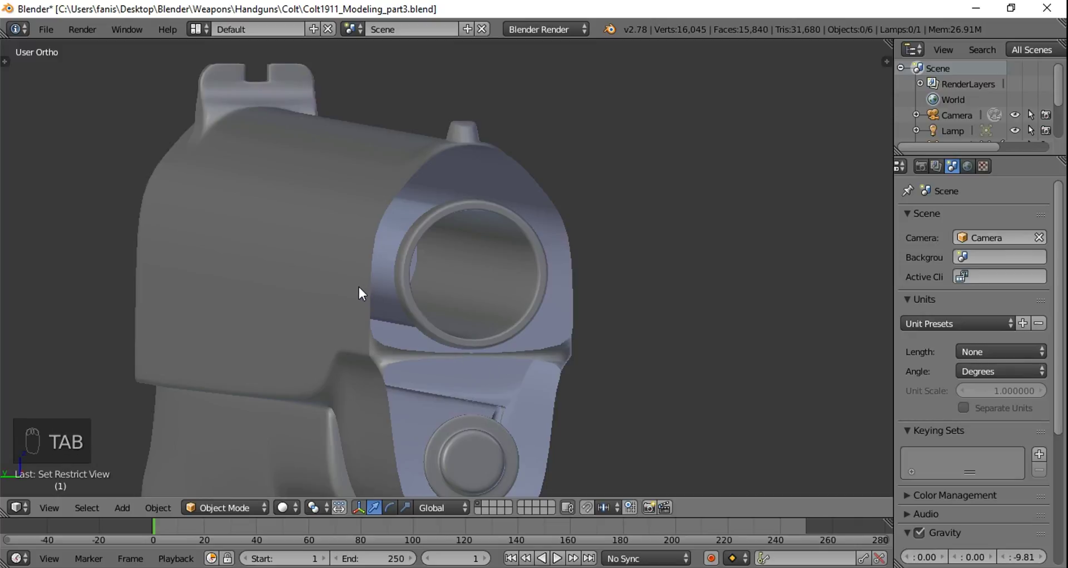
drag(362, 288, 485, 389)
key(Tab)
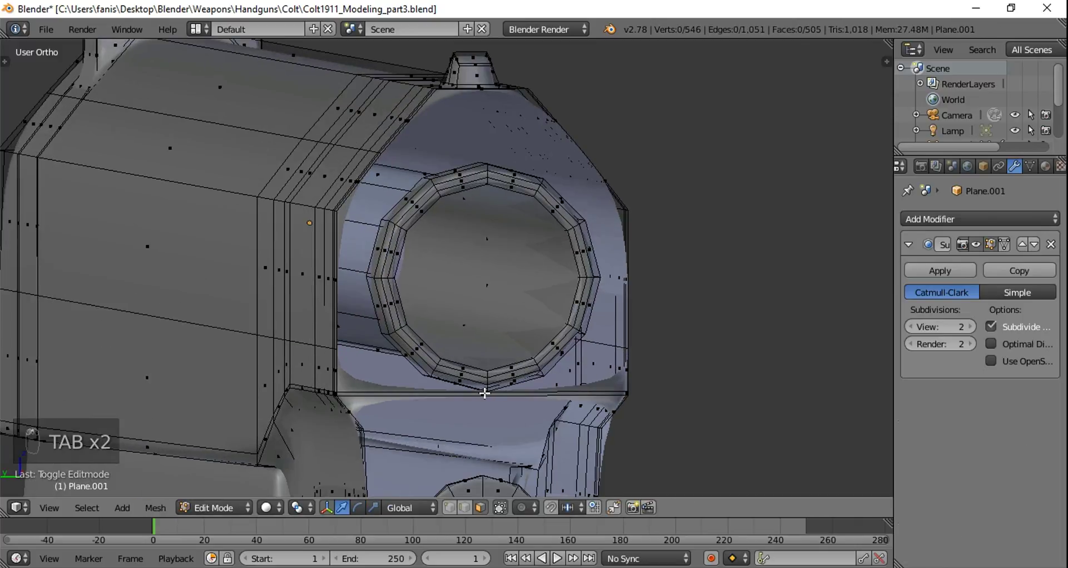
Step: Select the slide's front rim edge loop and extrude it into a new band of faces
drag(485, 392, 540, 397)
key(x)
middle_click(542, 377)
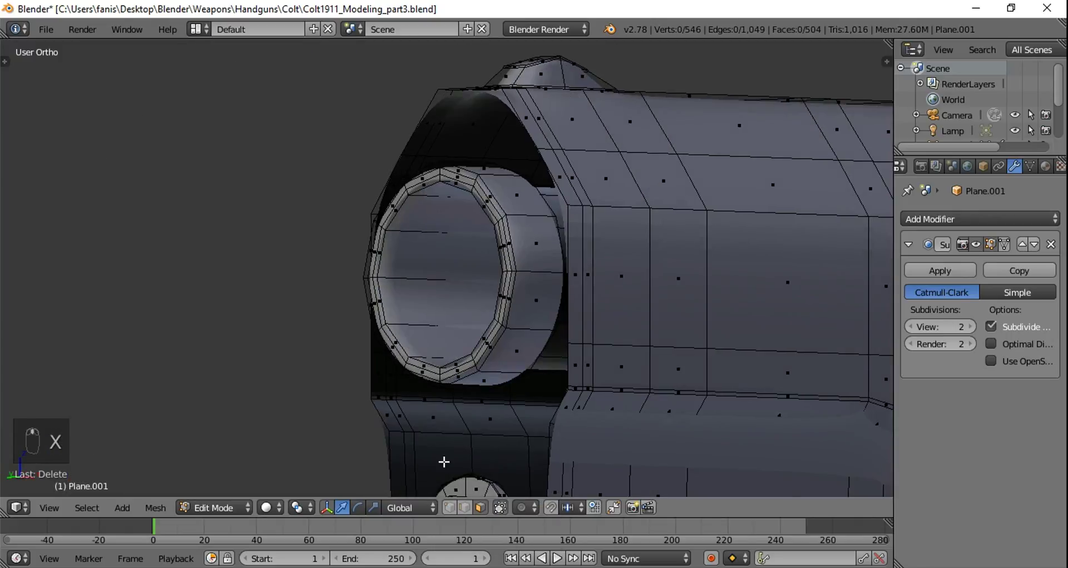
drag(459, 510, 487, 307)
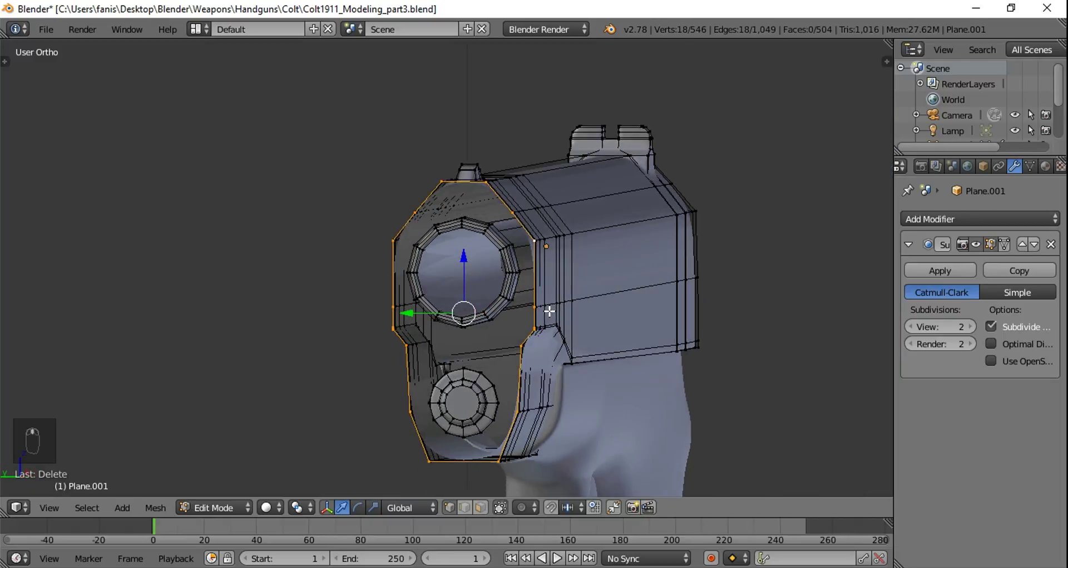
key(e)
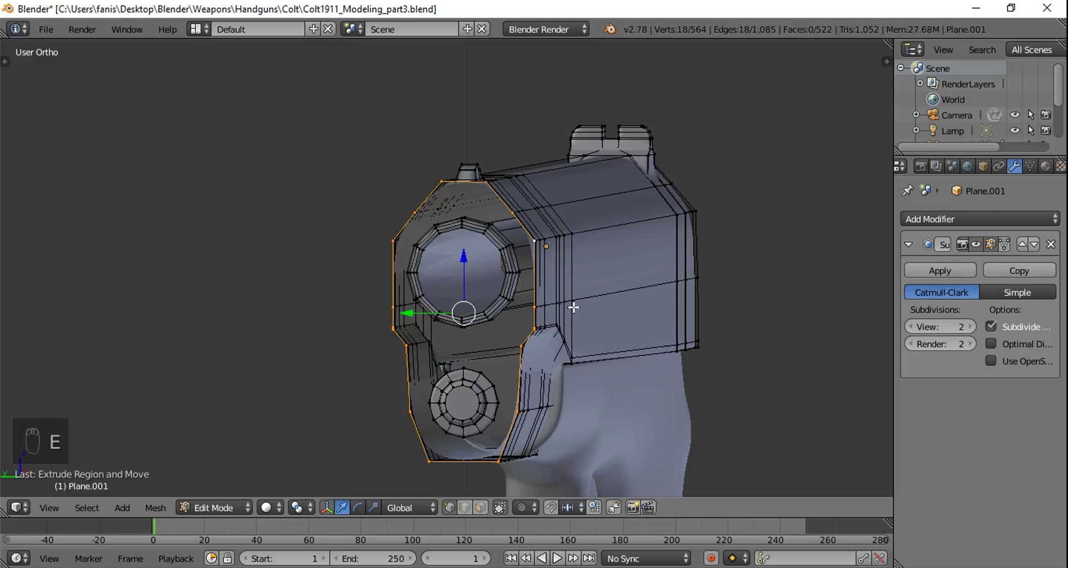
Step: In Left Ortho scale the extruded rim to match the reference and leave editing
key(ctrl+KP_3)
key(s)
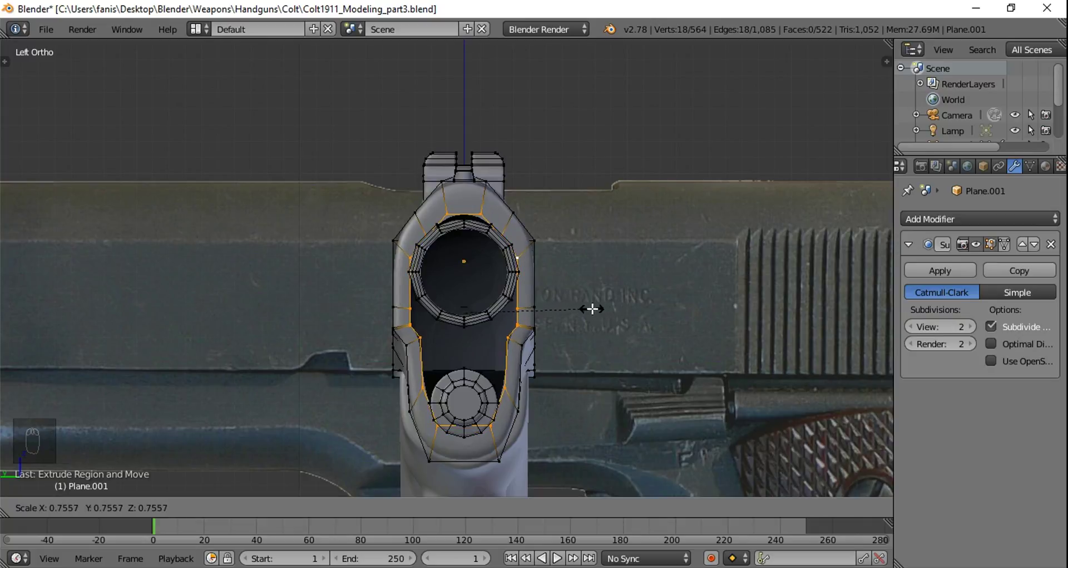
key(Tab)
Step: Unhide the plate and fill a new face across the gap above the recoil spring plug
key(alt+h)
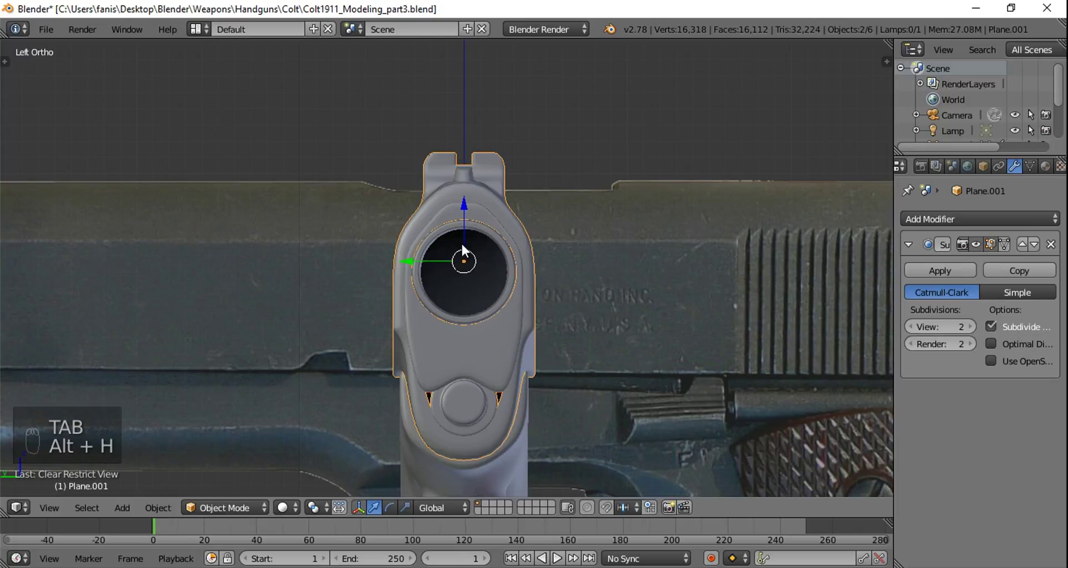
drag(541, 345, 543, 278)
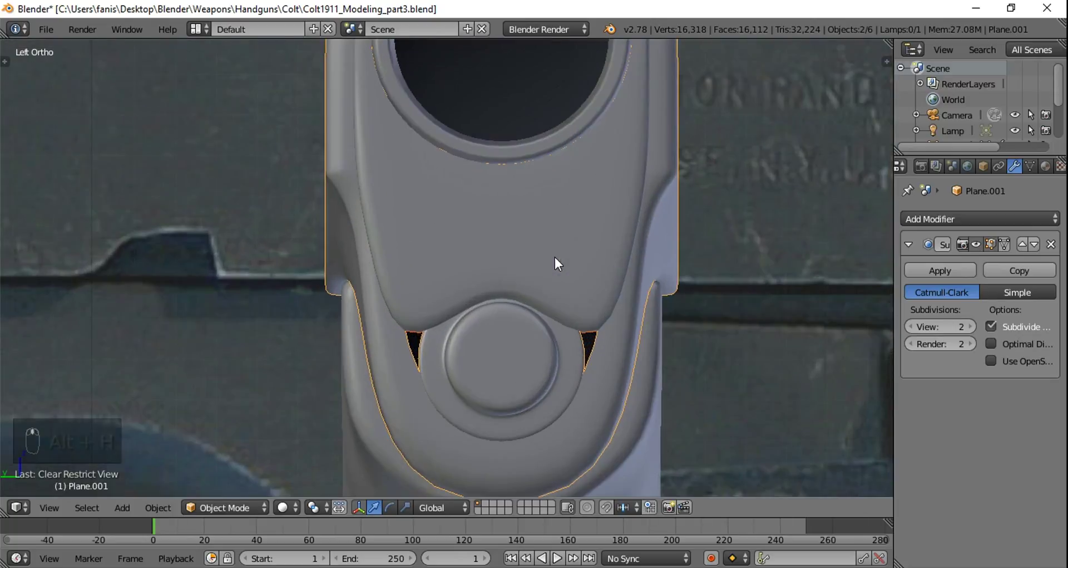
key(Tab)
drag(657, 311, 403, 334)
key(z)
drag(396, 322, 632, 330)
key(f)
key(z)
drag(626, 313, 598, 303)
key(Tab)
Step: Hide the slide, nudge the plate's upper points and undo a misplaced fill
click(511, 247)
key(h)
drag(539, 256, 634, 271)
key(Tab)
drag(619, 273, 608, 199)
key(Tab)
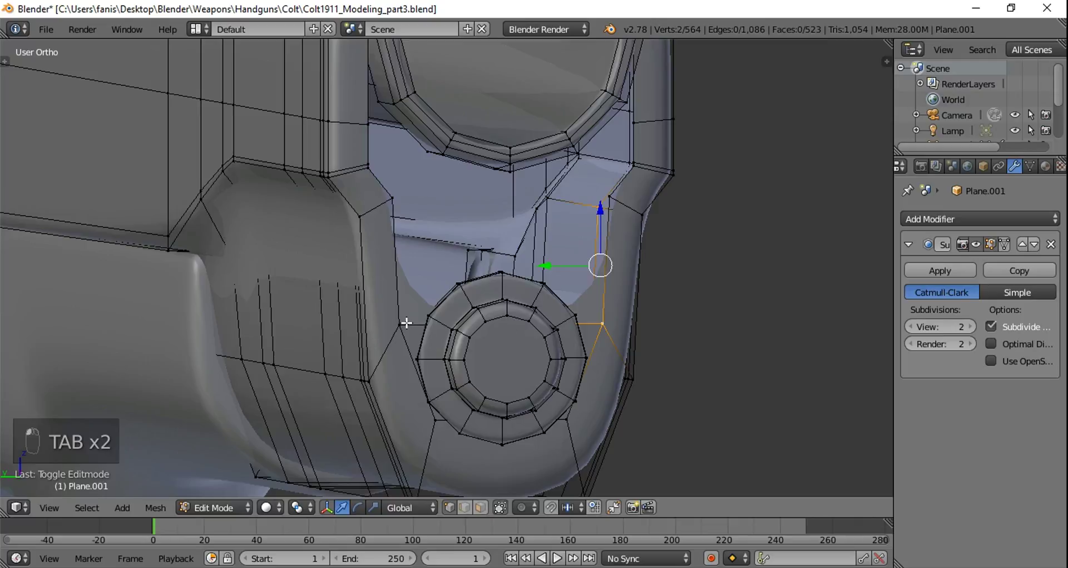
key(f)
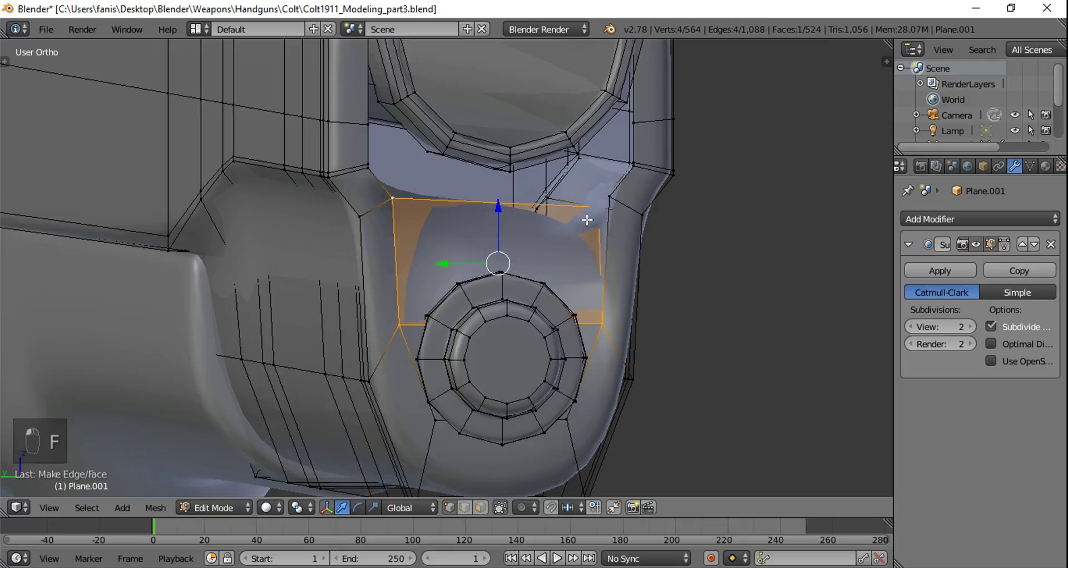
key(ctrl+z)
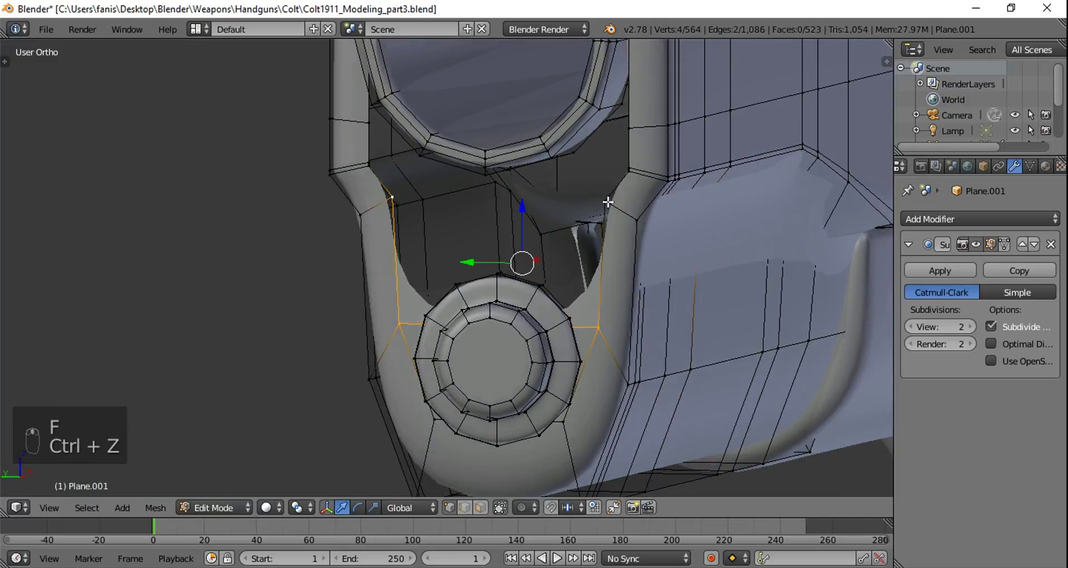
Step: Fill the plate face above the plug so it sits flush with the slide front, then unhide everything
drag(609, 198, 467, 210)
drag(466, 210, 647, 186)
key(f)
click(644, 214)
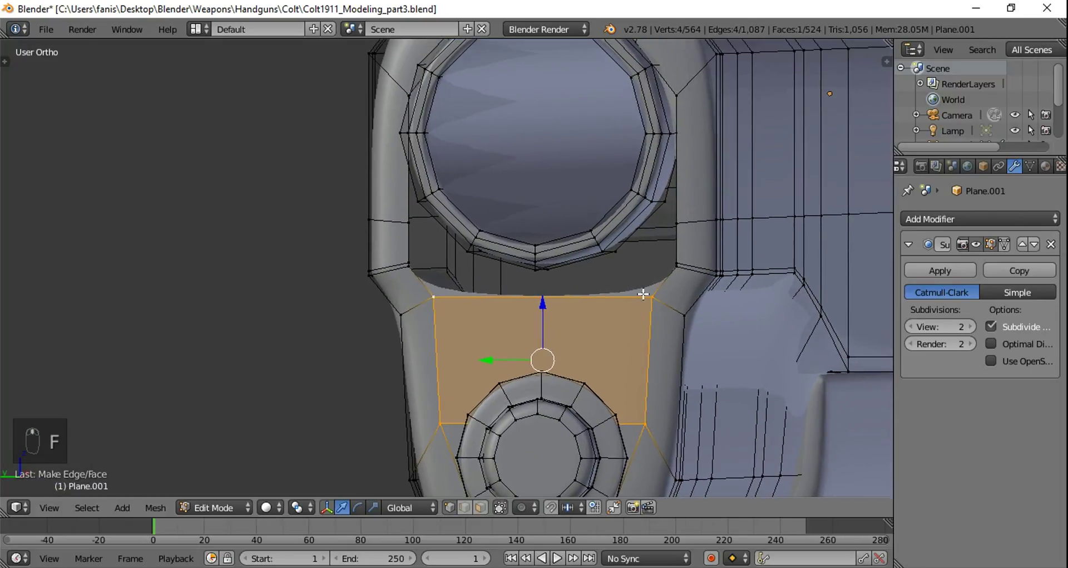
key(a)
key(Tab)
key(alt+h)
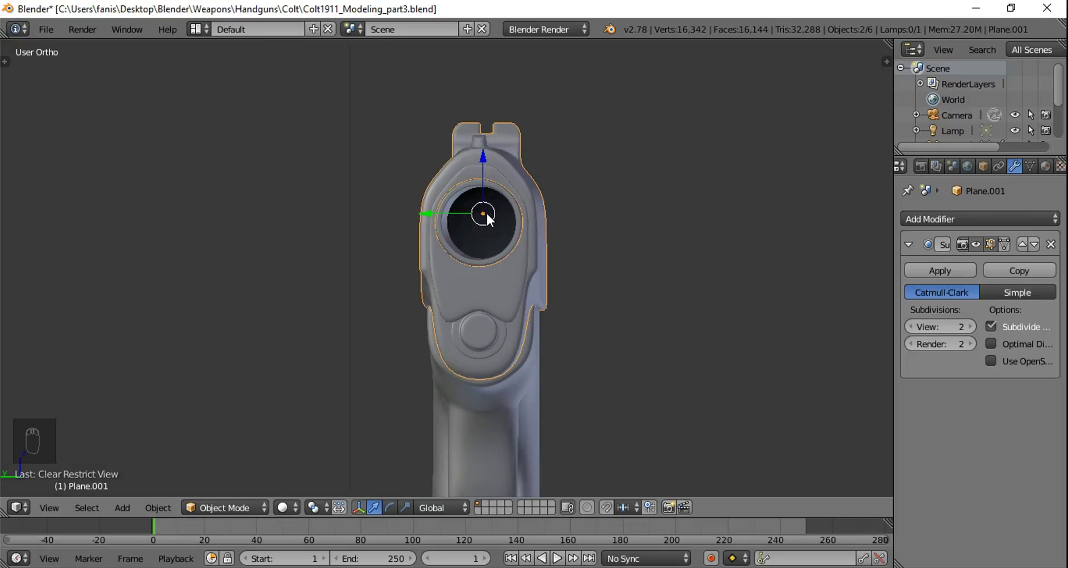
Step: Enter mesh editing on Plane.003 and select the notch points around the recoil spring plug
key(a)
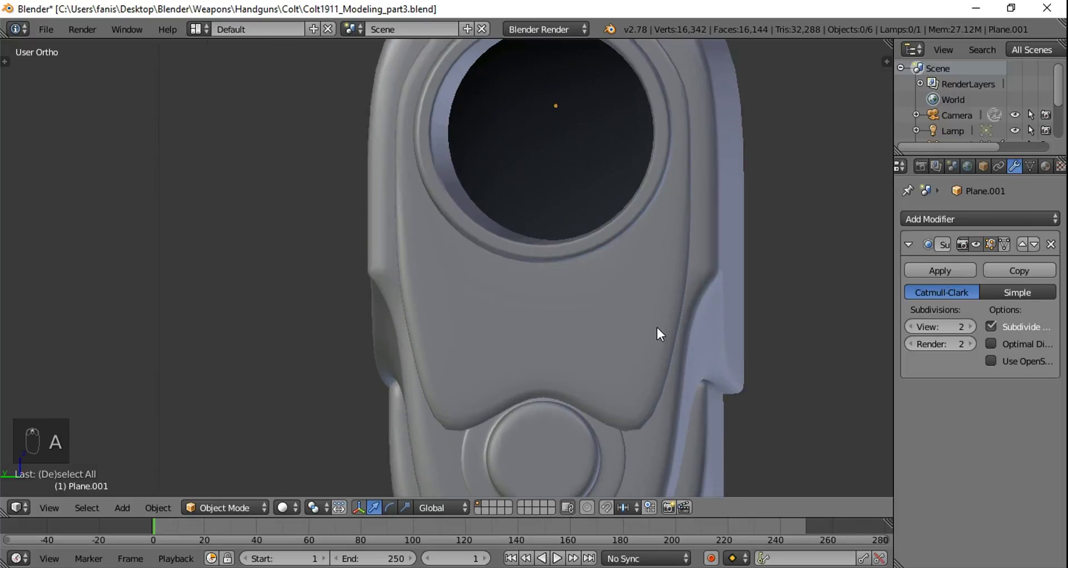
key(Tab)
key(Tab)
key(Tab)
key(z)
key(a)
key(b)
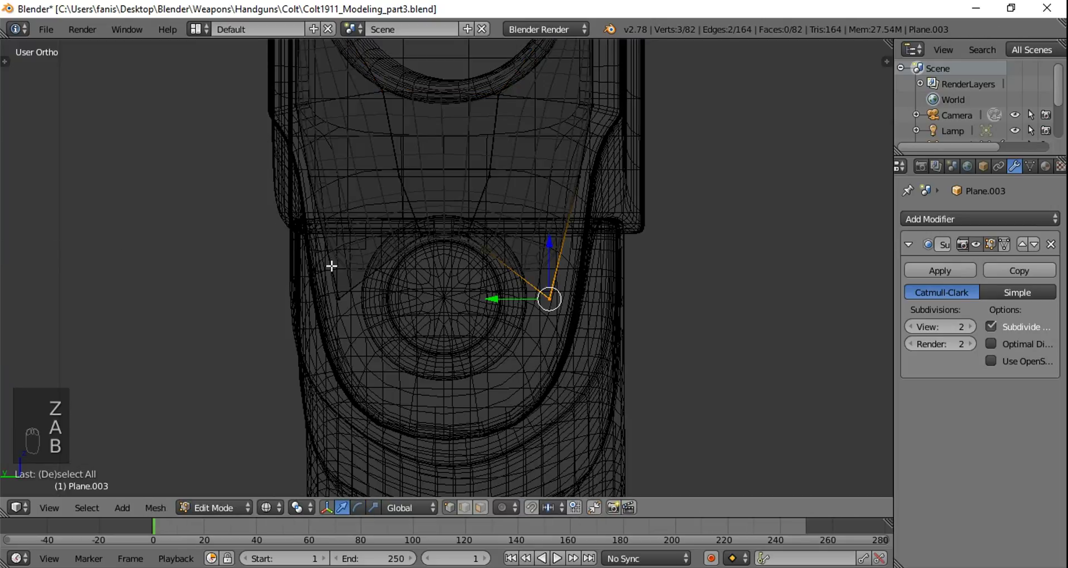
key(b)
key(z)
click(449, 239)
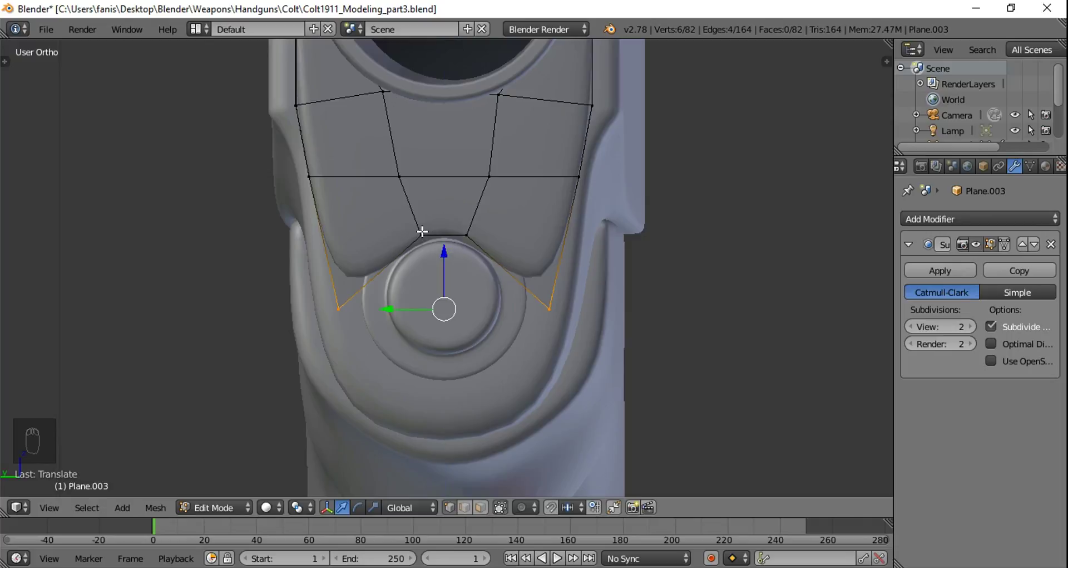
Step: Box-select the notch's centre points in wireframe and slide them sideways toward the plug
key(z)
key(a)
key(b)
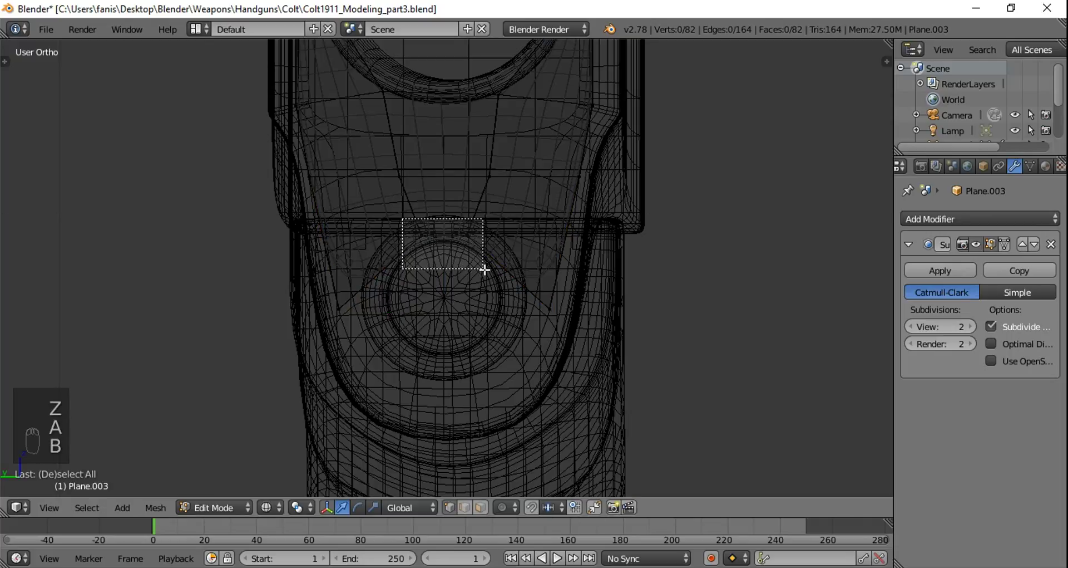
key(z)
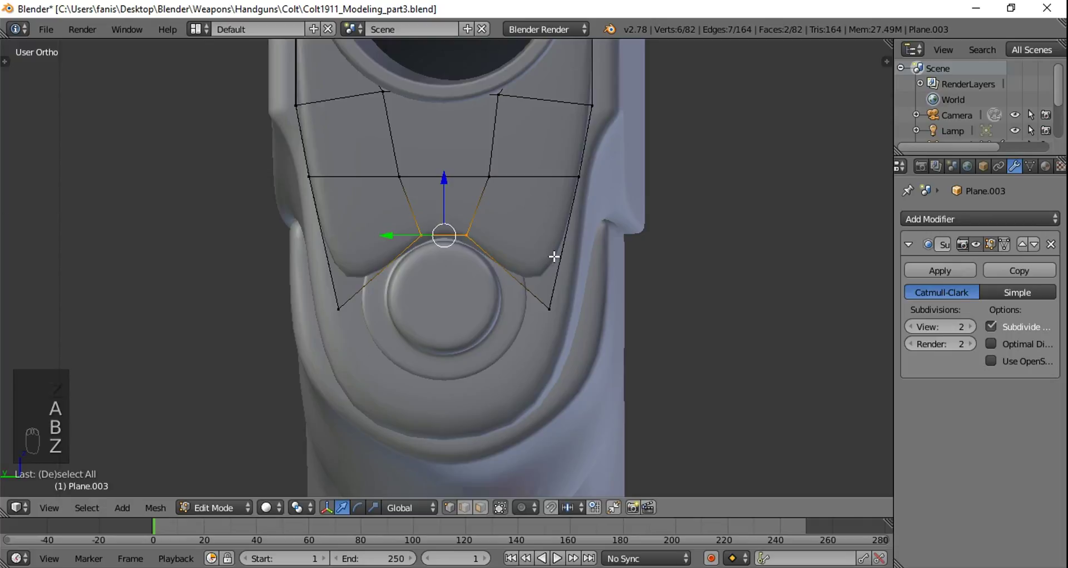
key(s)
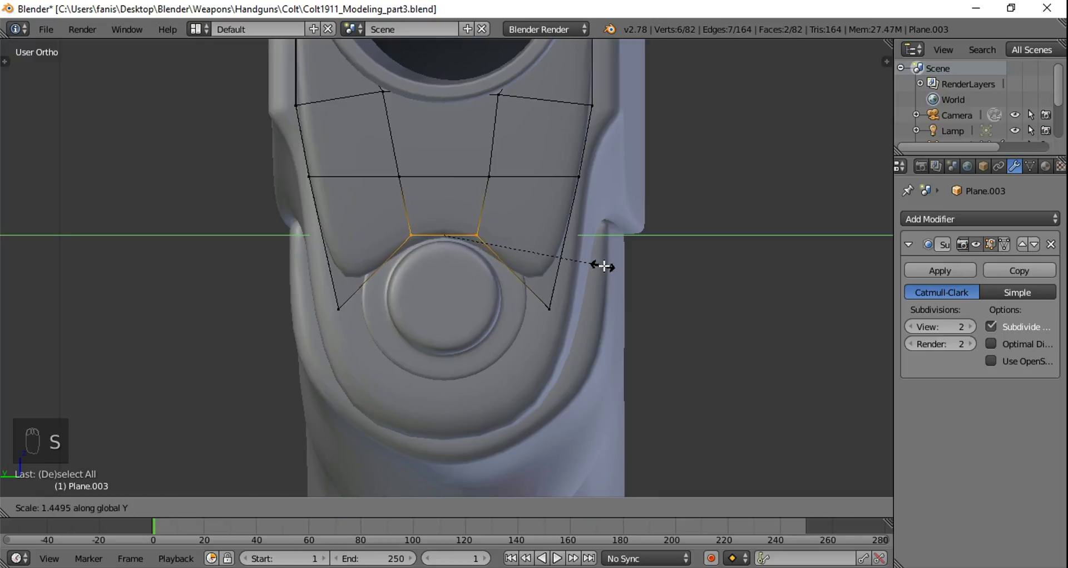
drag(444, 178, 342, 295)
key(a)
key(Tab)
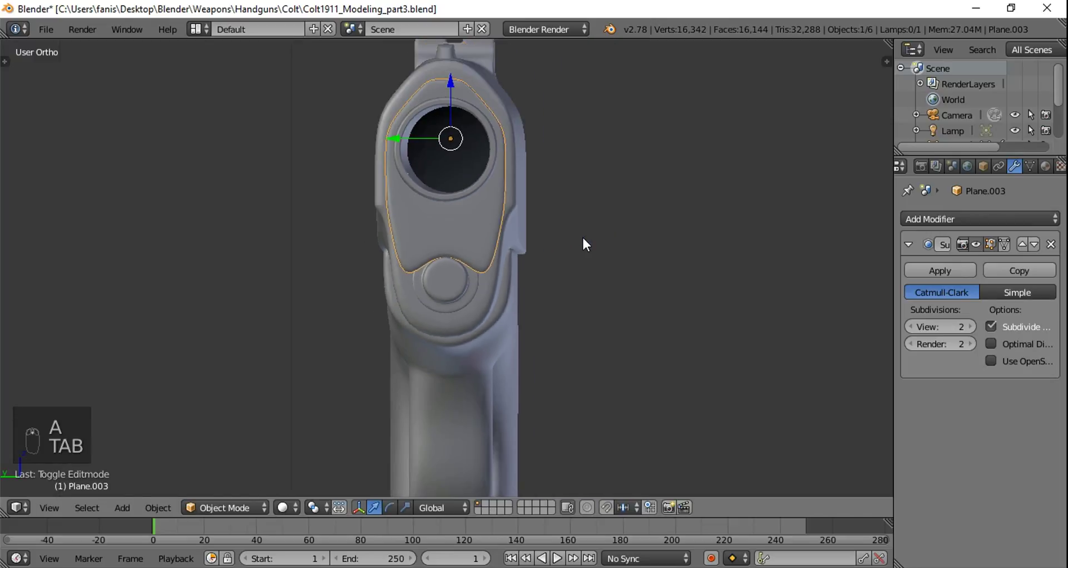
Step: Reselect the notch's lower tips and reposition them beside the plug
key(Tab)
key(z)
key(a)
key(a)
key(b)
key(b)
key(z)
key(s)
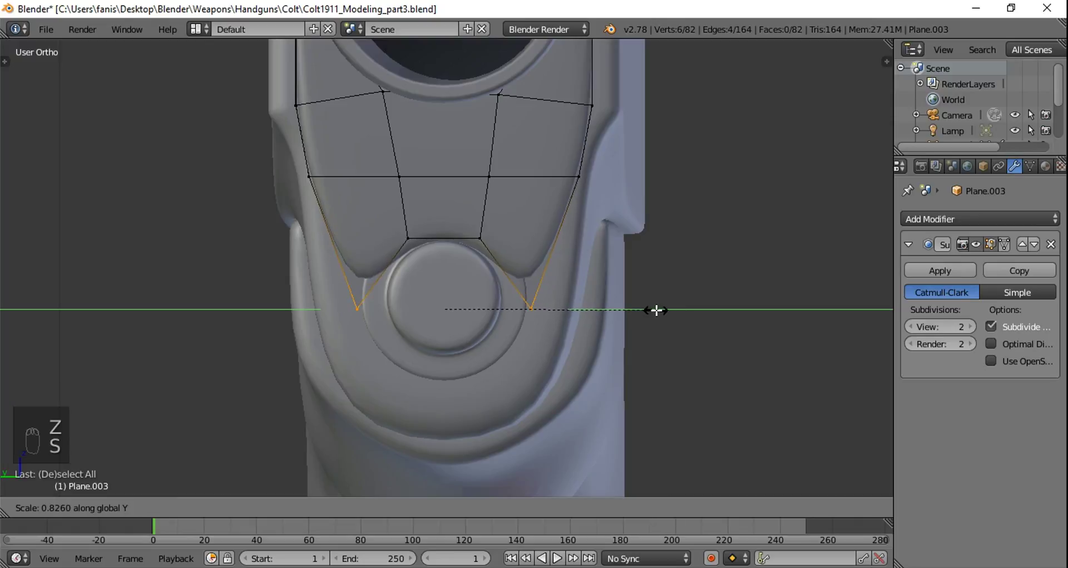
drag(449, 245, 454, 256)
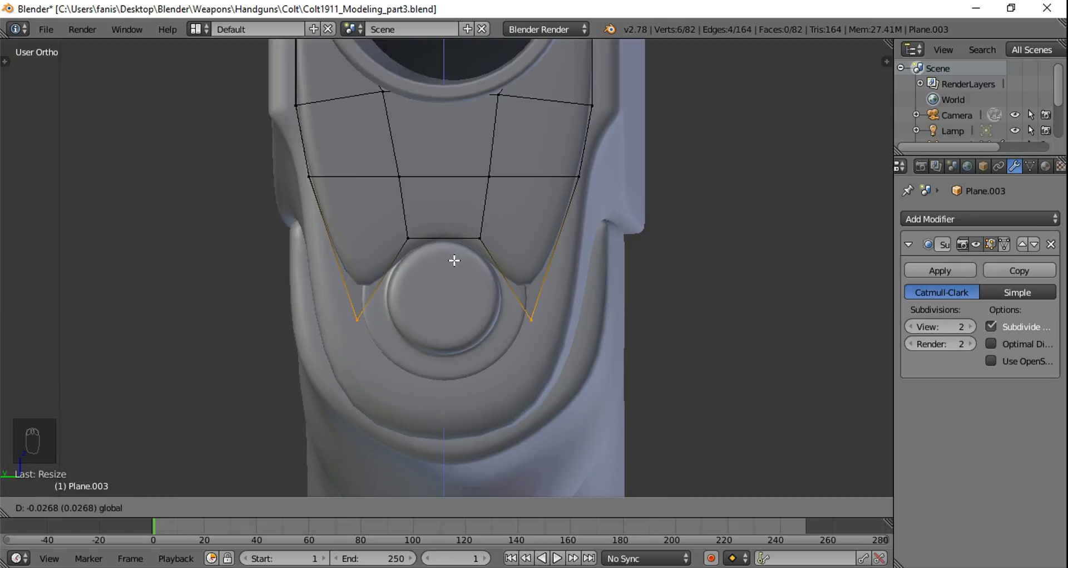
Step: Pull the plate's lower corners down so the edge hugs the plug, then inspect at an angle
key(Tab)
drag(612, 272, 442, 223)
key(a)
drag(442, 224, 575, 262)
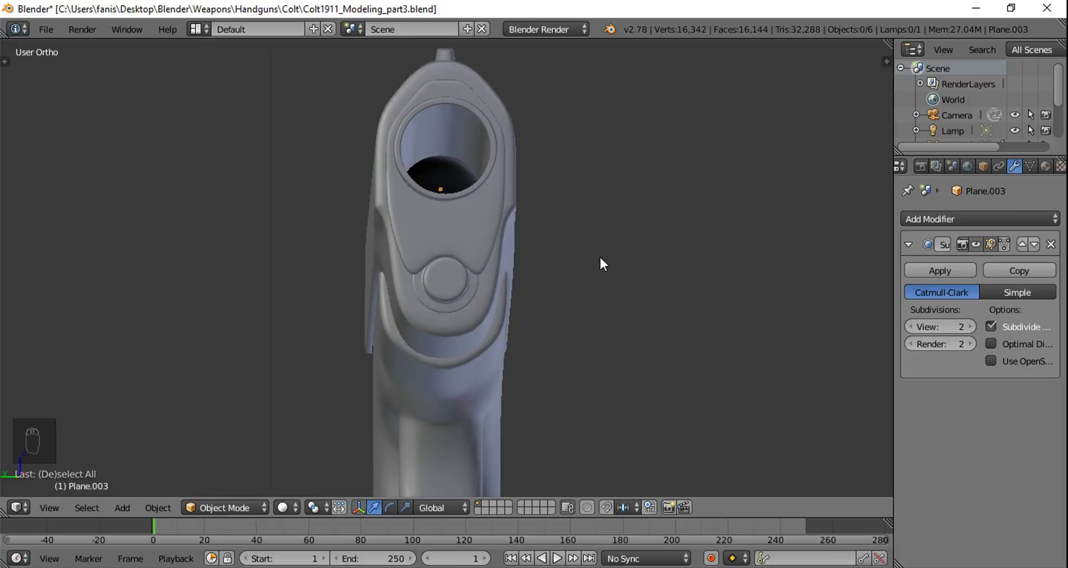
Step: Look into the barrel, select the plate and snap to the straight-on muzzle view in Edit Mode
key(Tab)
drag(447, 256, 472, 246)
key(Tab)
click(545, 191)
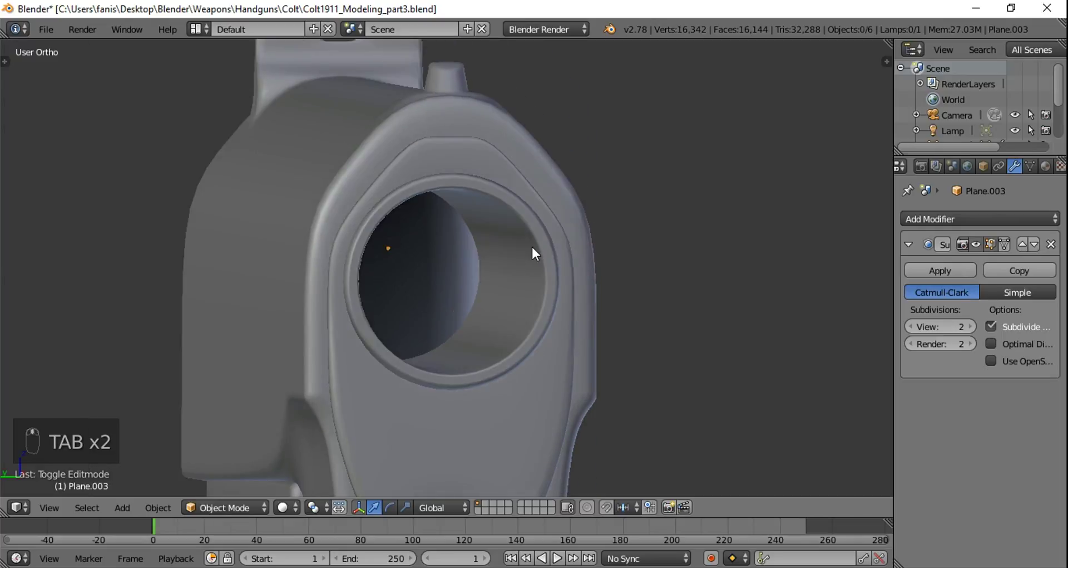
key(Tab)
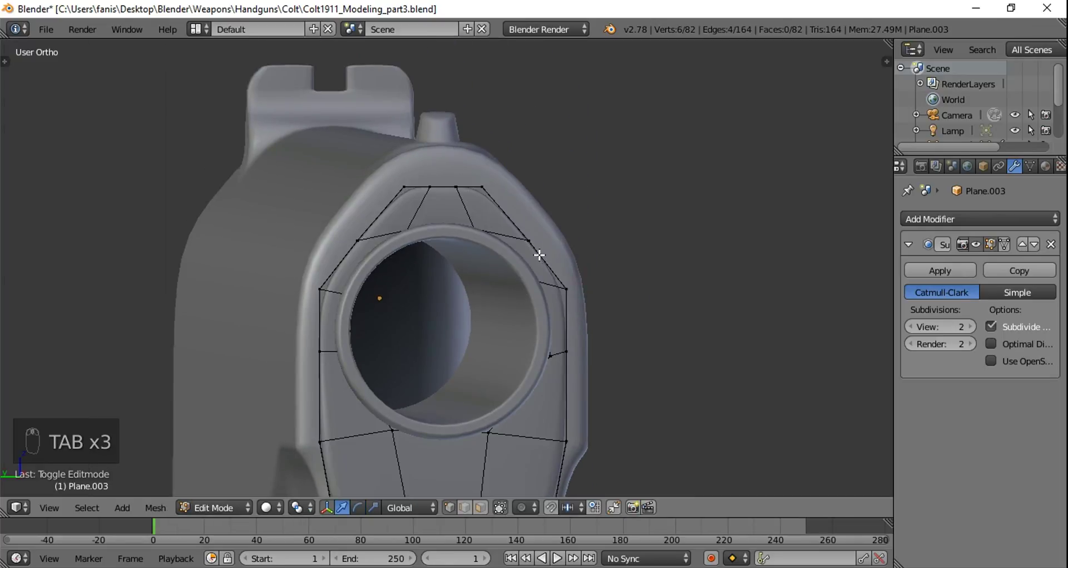
key(ctrl+KP_3)
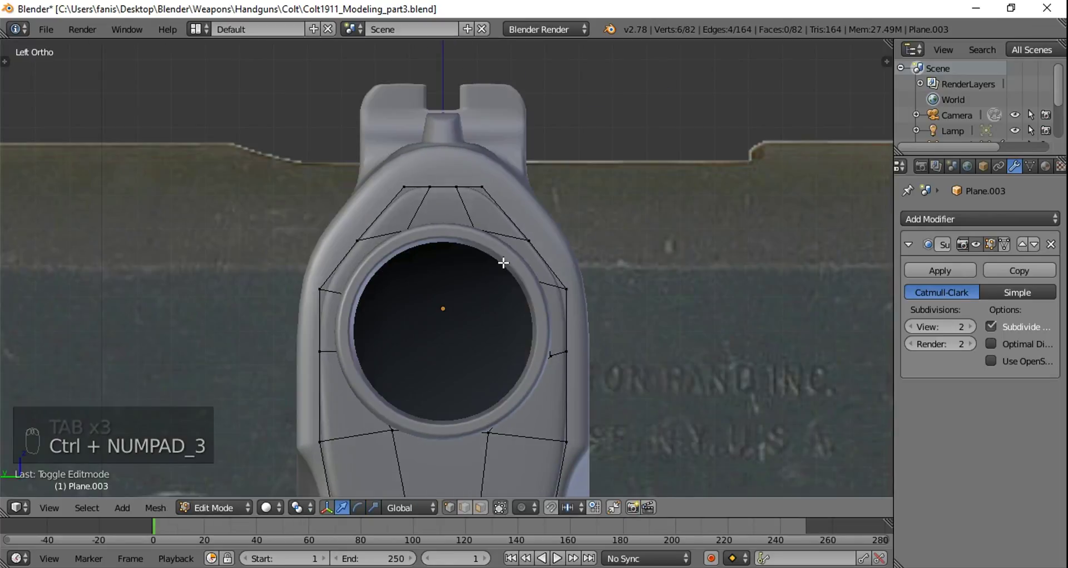
Step: Box-select the arch's upper edge points in wireframe and scale them wider
key(a)
key(z)
key(a)
key(a)
key(b)
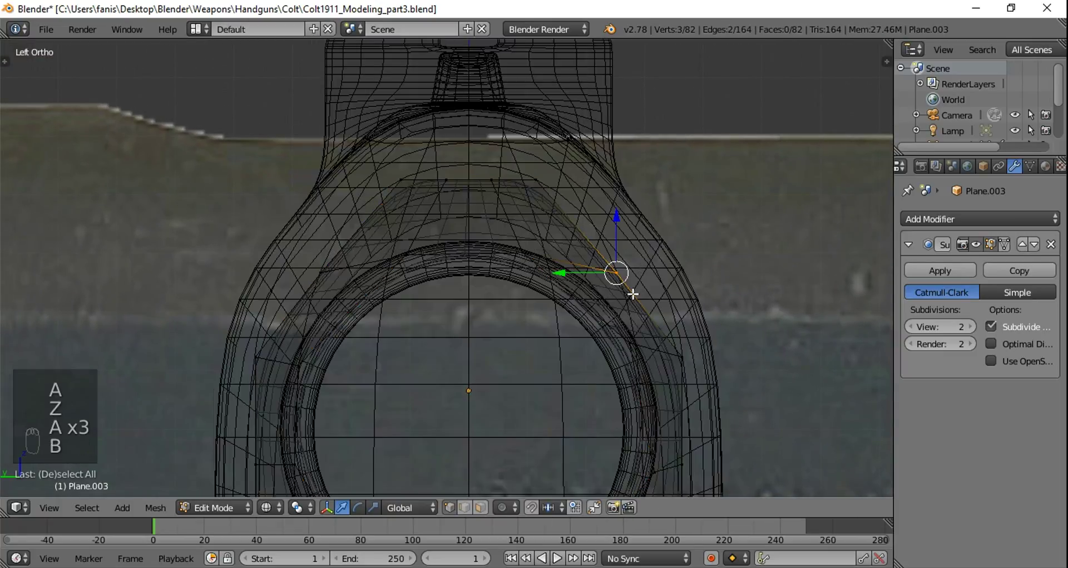
key(b)
key(b)
key(z)
drag(467, 212, 494, 215)
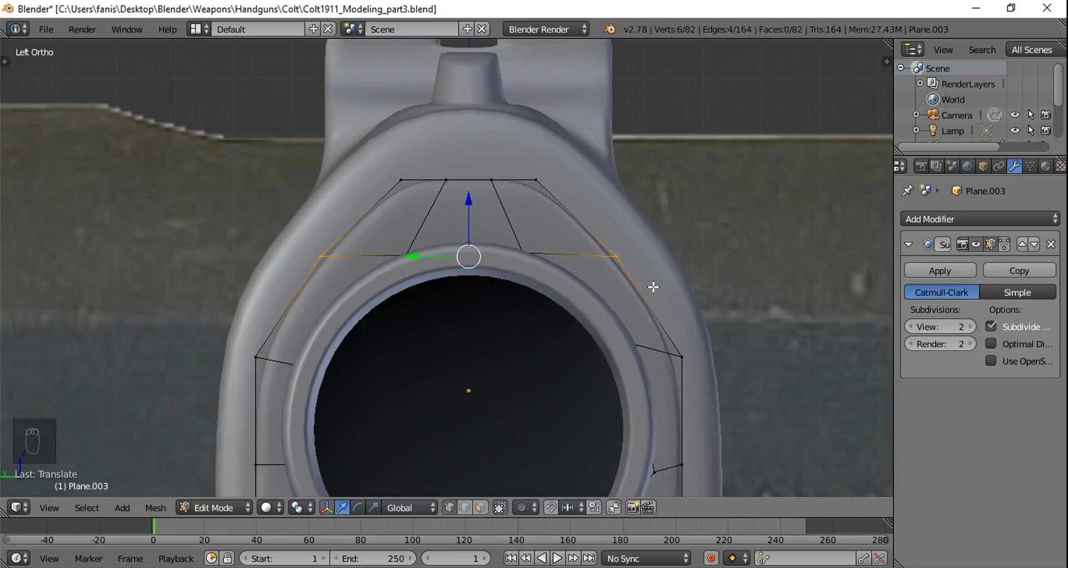
key(s)
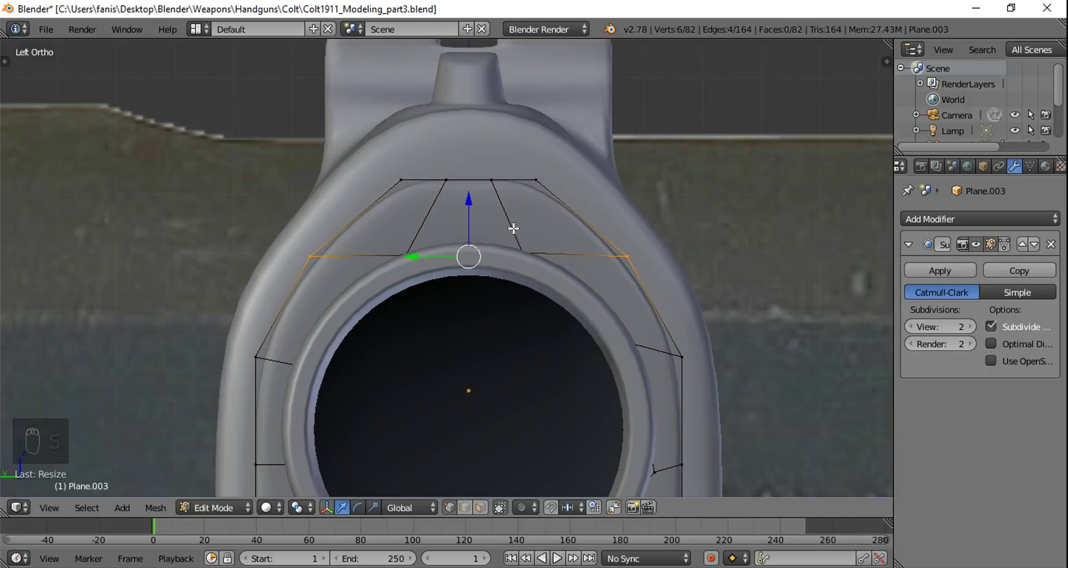
Step: Raise the arch's top edge and rescale the reselected points to the slide's rounded top
key(a)
key(z)
key(b)
key(z)
drag(467, 120, 466, 104)
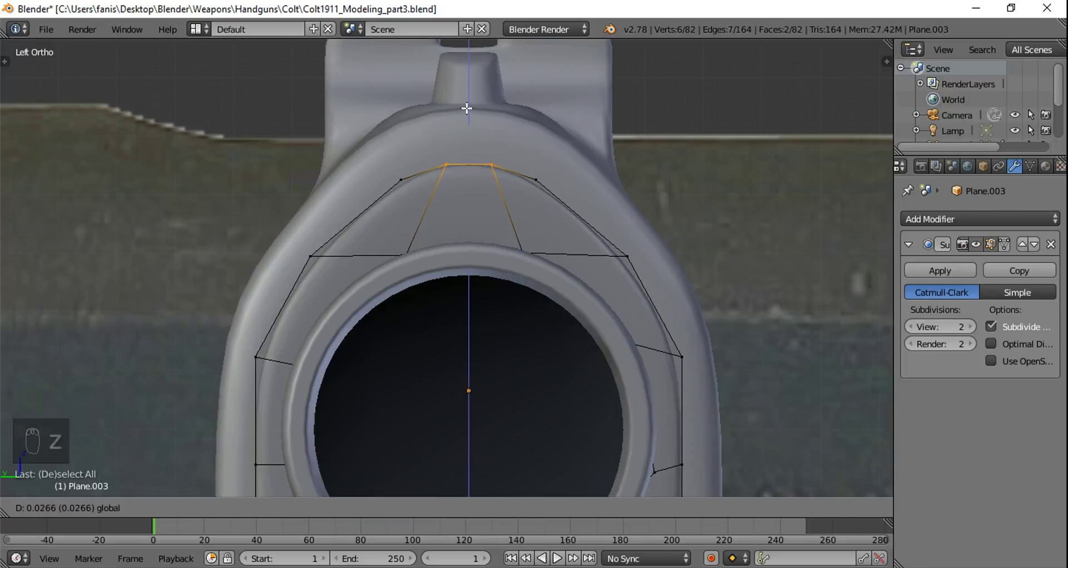
key(z)
key(a)
key(b)
key(b)
key(z)
key(s)
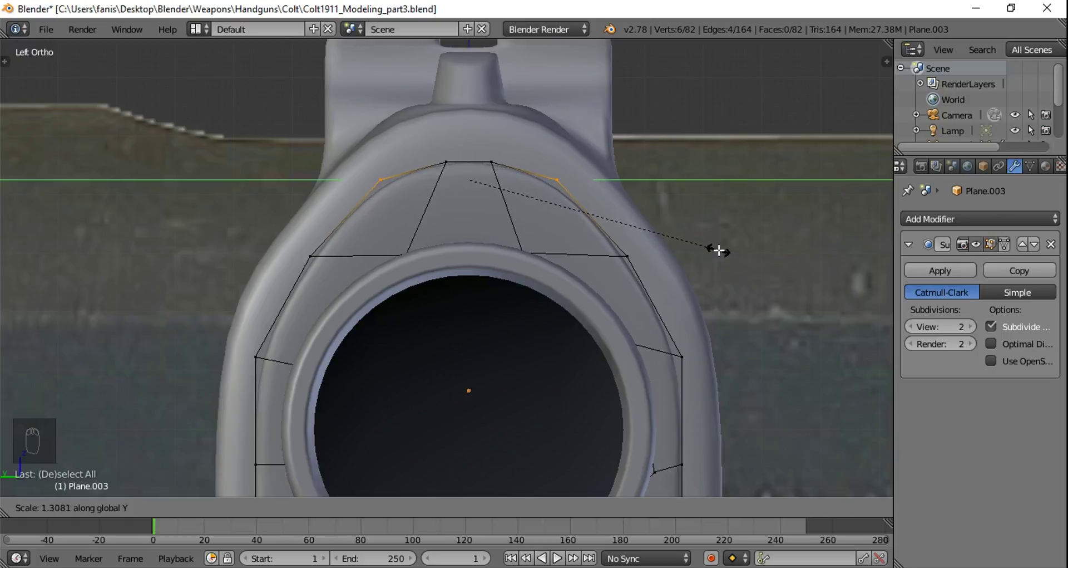
Step: Move the arch's top centre points to follow the slide curve and check the result in Object Mode
key(a)
key(z)
key(a)
key(a)
key(b)
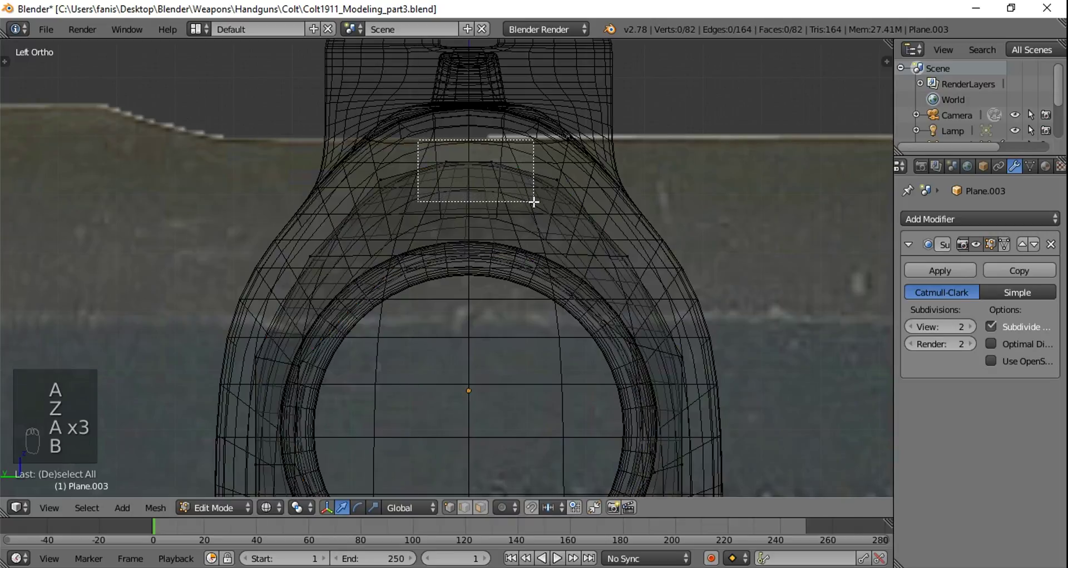
key(z)
drag(471, 106, 471, 93)
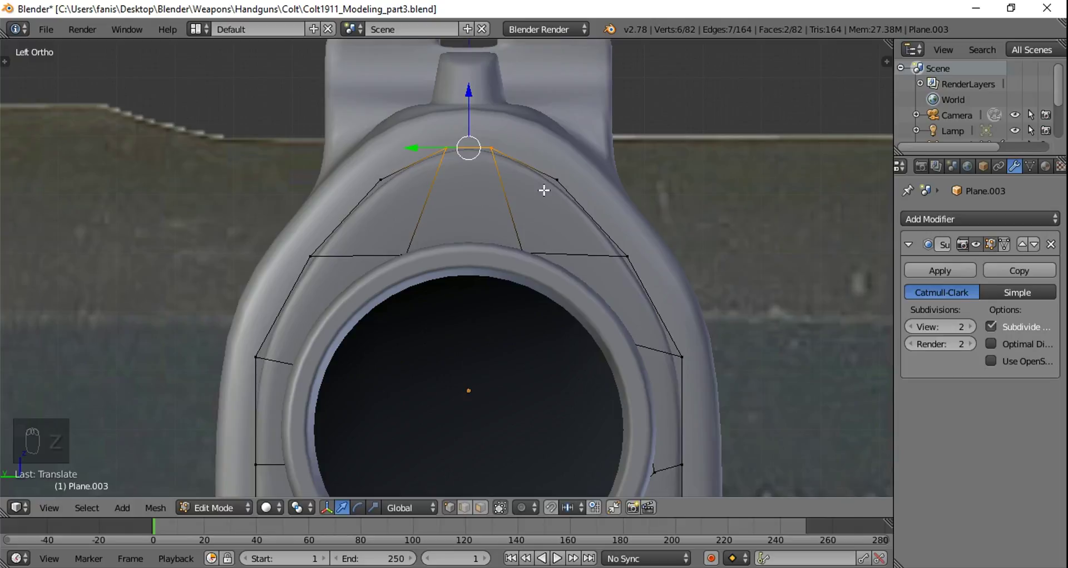
drag(556, 212, 567, 296)
key(z)
key(Tab)
key(z)
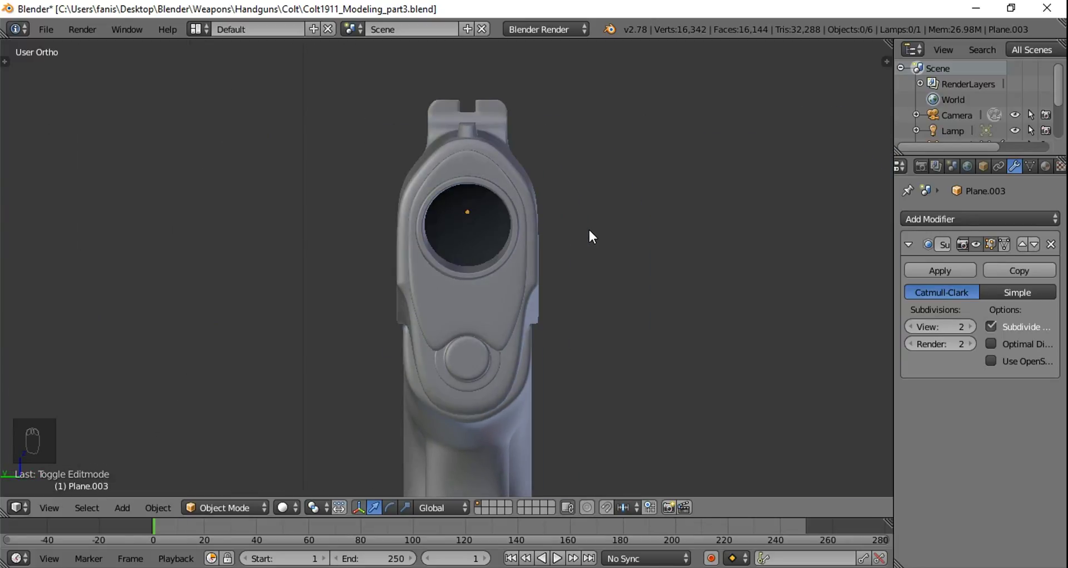
key(ctrl+KP_3)
drag(560, 237, 563, 270)
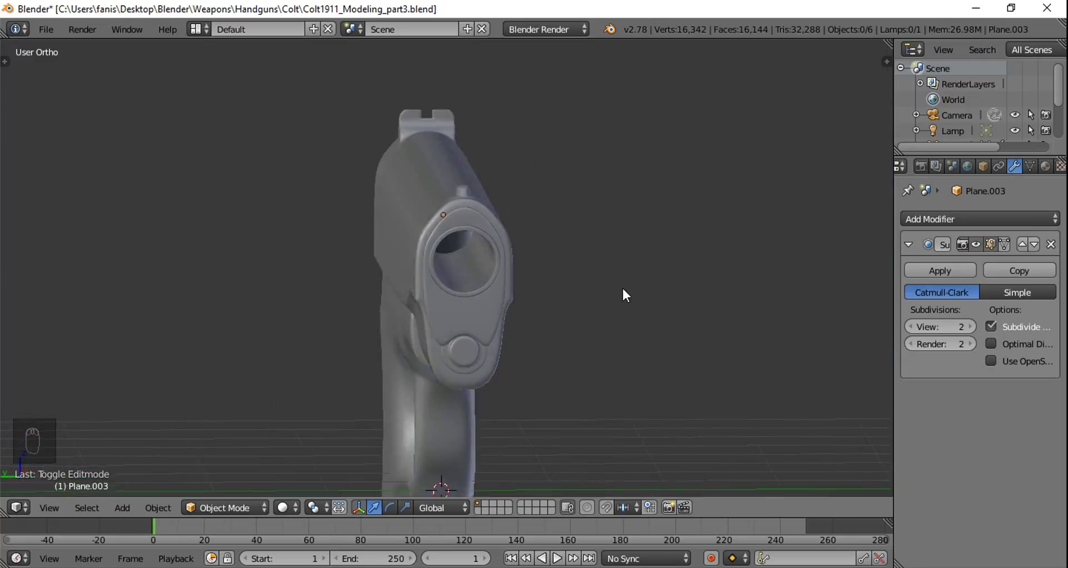
middle_click(703, 287)
drag(716, 288, 482, 267)
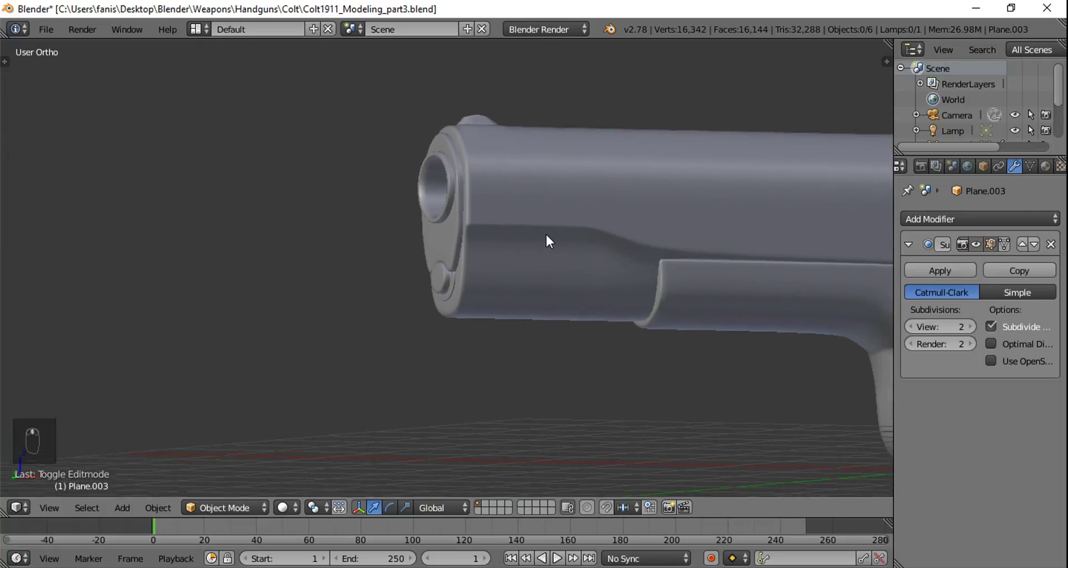
drag(544, 246, 580, 250)
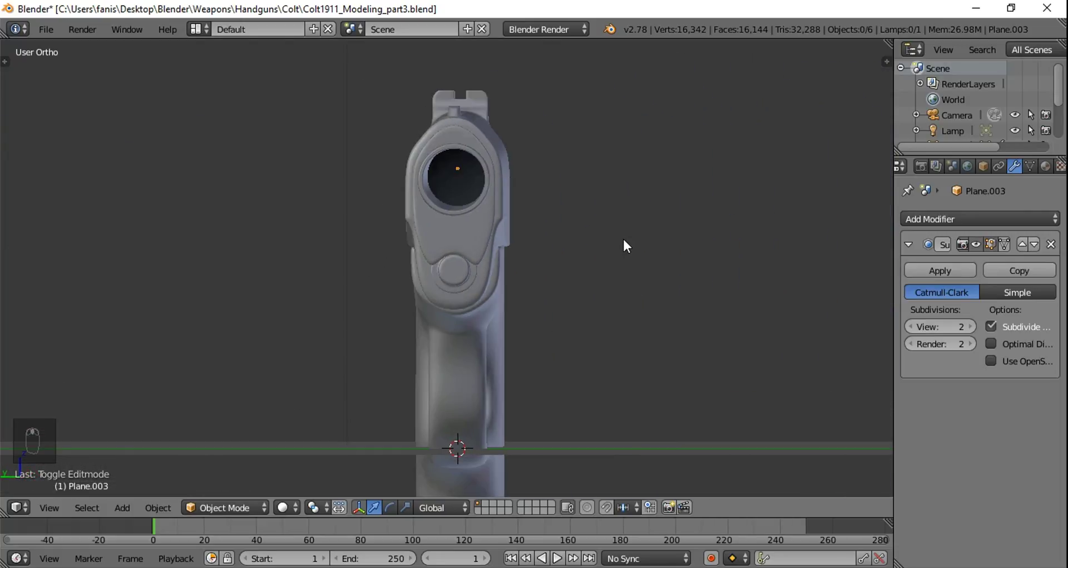
key(KP_1)
drag(595, 268, 670, 289)
drag(671, 289, 580, 232)
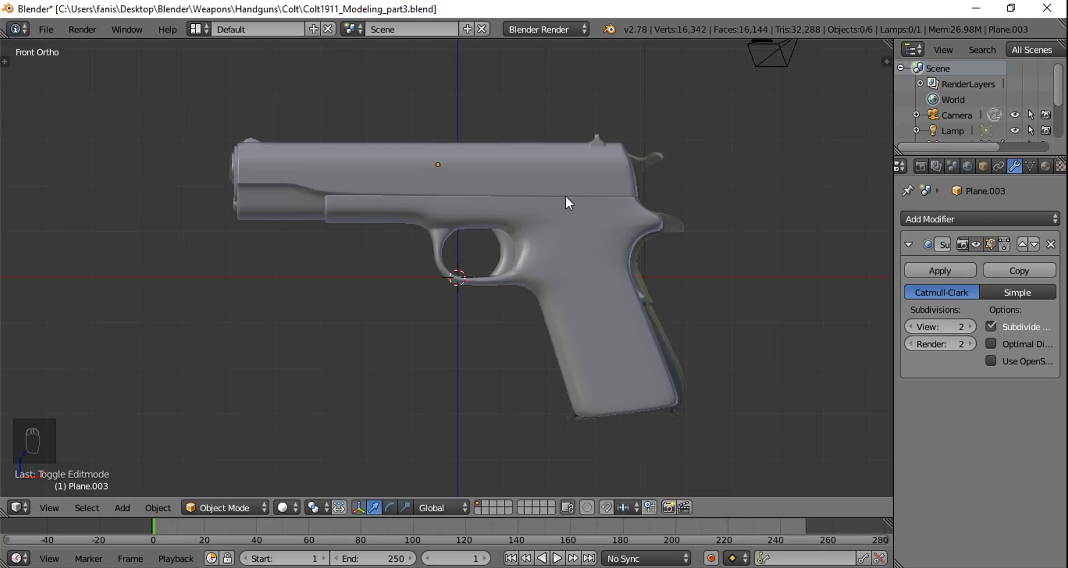